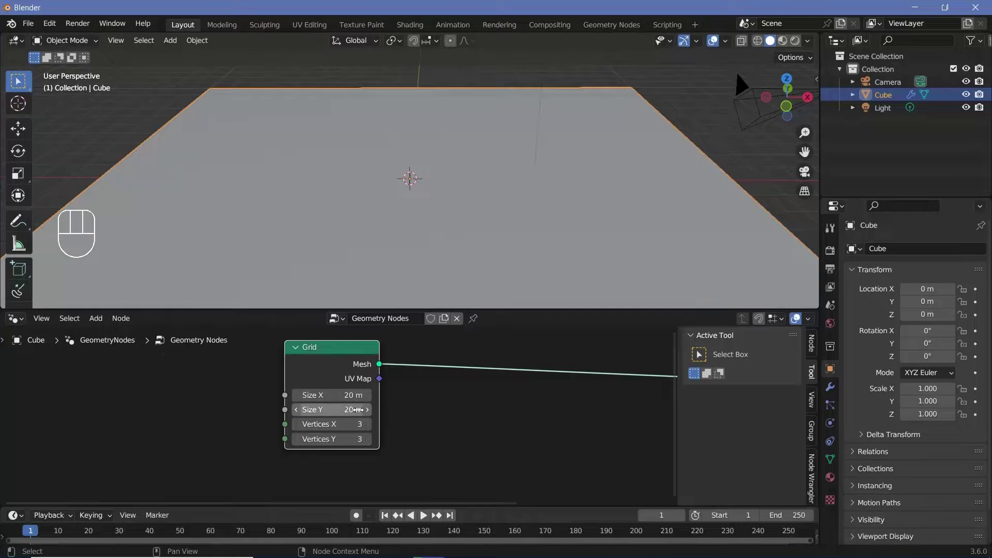
Enter the cube's geometry node tree and bring the Group Output into view.
{"action": "double_click", "coordinate": [325, 358]}
{"action": "middle_click", "coordinate": [463, 382]}
{"action": "key", "text": "shift+a"}
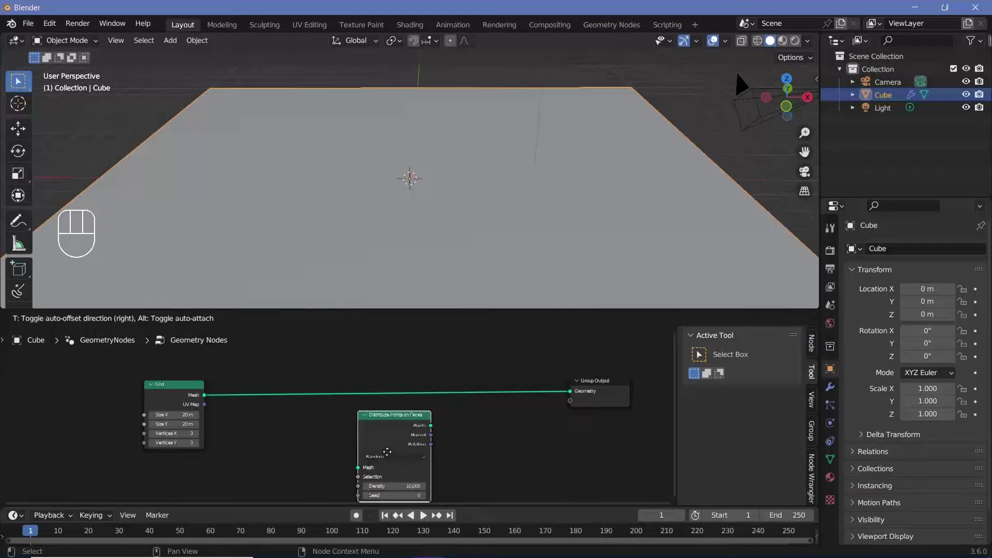
{"action": "left_click", "coordinate": [401, 426]}
Add a Join Geometry node onto the link feeding the Group Output.
{"action": "key", "text": "shift+a"}
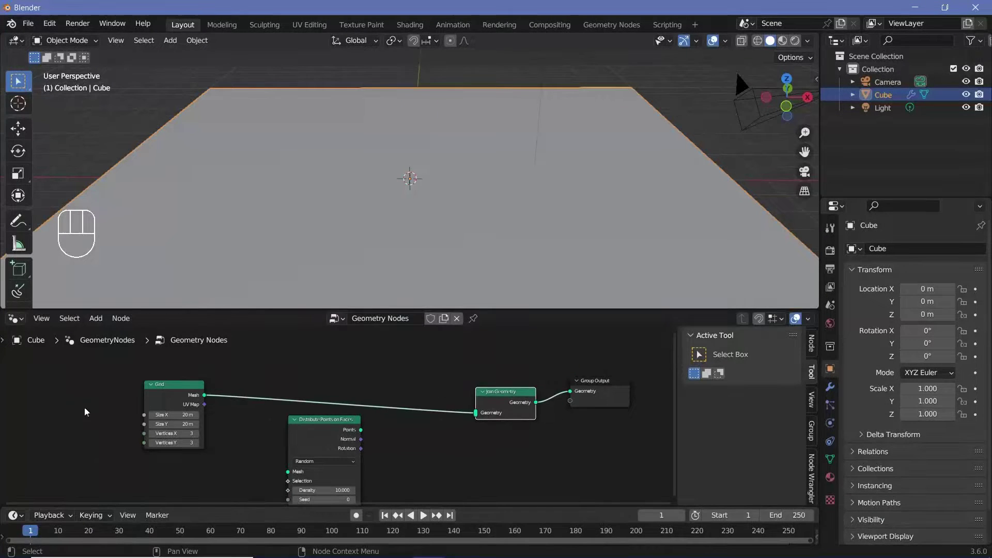
{"action": "left_click", "coordinate": [170, 397]}
{"action": "left_click", "coordinate": [337, 446]}
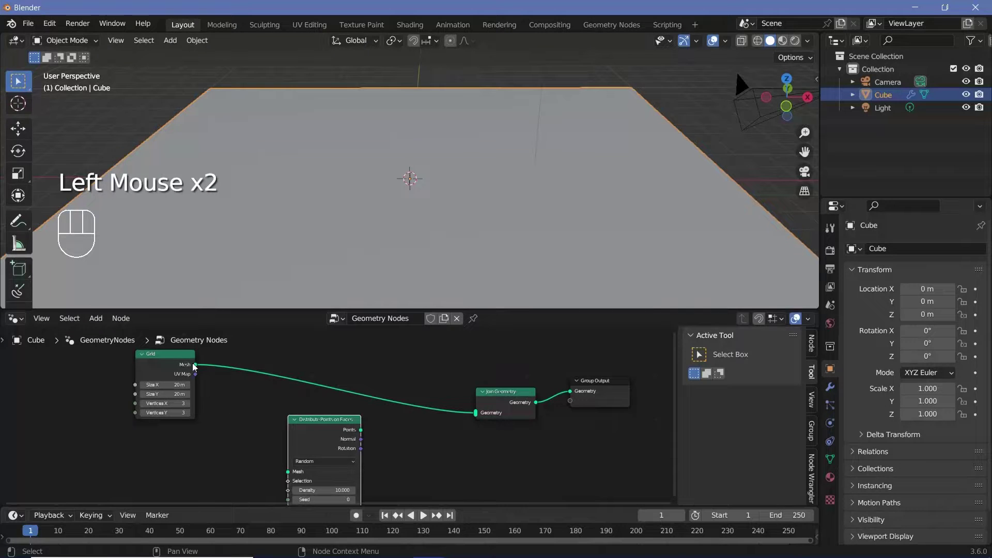
{"action": "left_click_drag", "start_coordinate": [217, 394], "coordinate": [308, 470]}
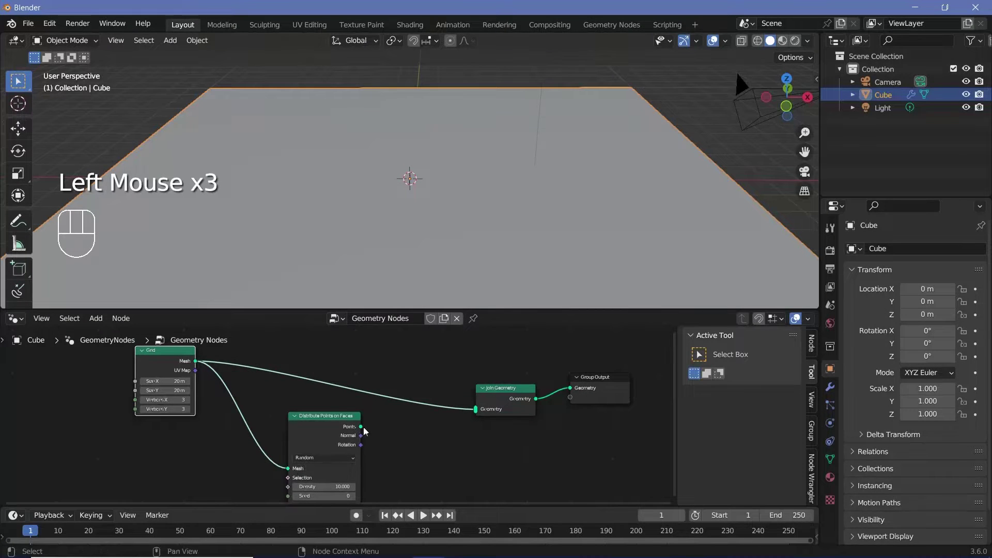
Wire Distribute Points on Faces into Join Geometry and lower its density for a sparser spread.
{"action": "left_click_drag", "start_coordinate": [365, 429], "coordinate": [395, 451]}
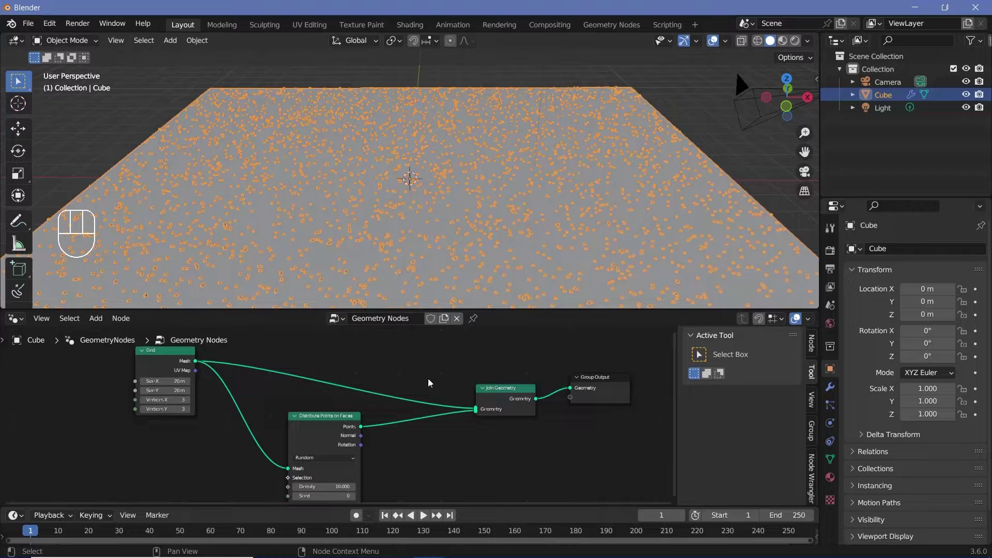
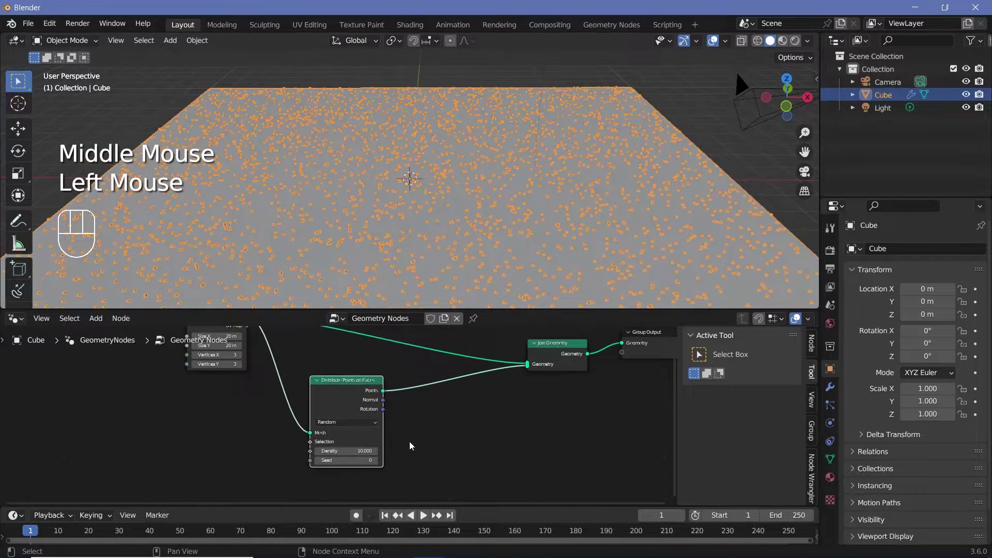
{"action": "middle_click", "coordinate": [459, 420]}
{"action": "middle_click", "coordinate": [468, 356]}
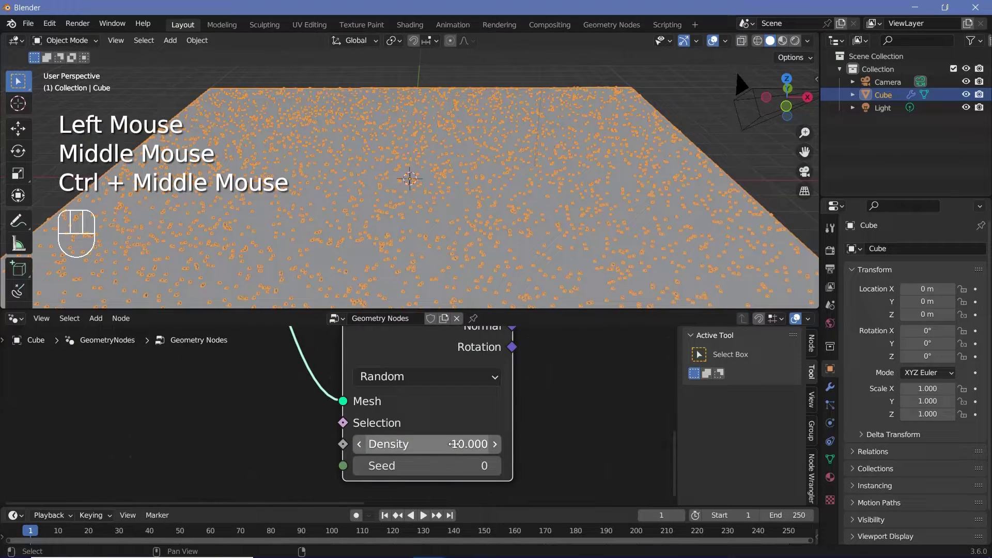
{"action": "left_click_drag", "start_coordinate": [452, 382], "coordinate": [448, 429]}
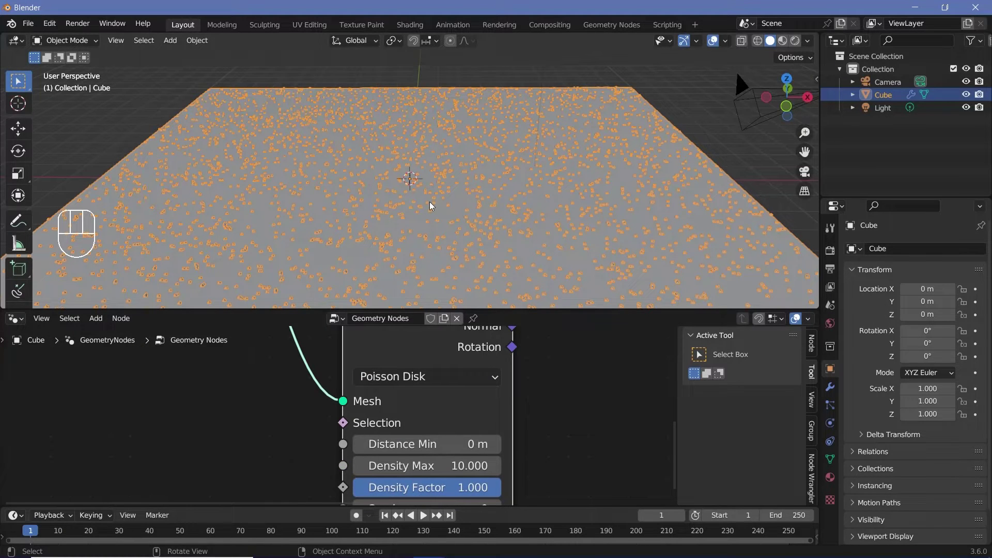
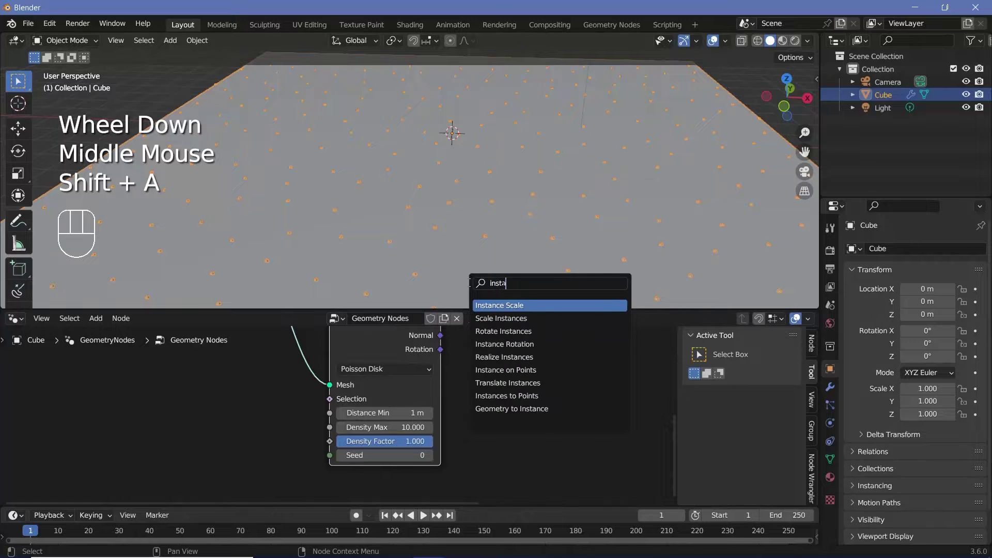
Add an Instance on Points node after the scattered points so cubes replace them.
{"action": "middle_click", "coordinate": [536, 433]}
{"action": "left_click", "coordinate": [395, 393]}
{"action": "left_click", "coordinate": [558, 435]}
{"action": "left_click_drag", "start_coordinate": [507, 384], "coordinate": [457, 402]}
{"action": "middle_click", "coordinate": [430, 418]}
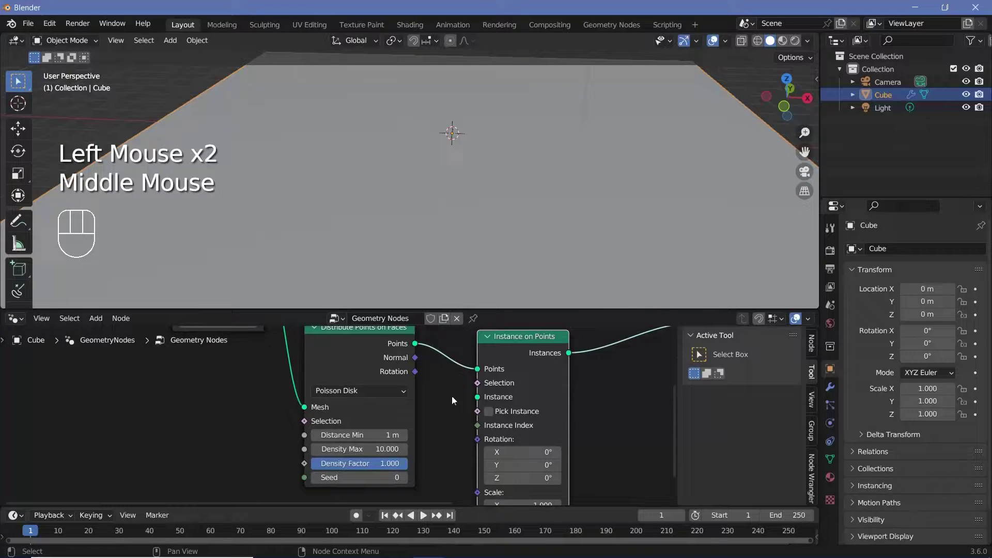
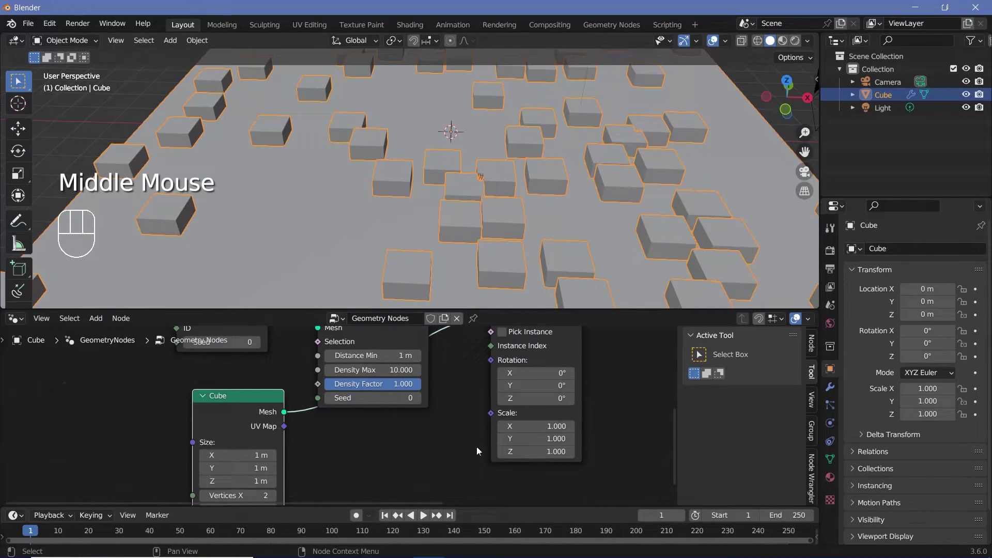
Feed a Random Value node into the Instance on Points scale for varied cube sizes.
{"action": "middle_click", "coordinate": [436, 458]}
{"action": "key", "text": "shift+a"}
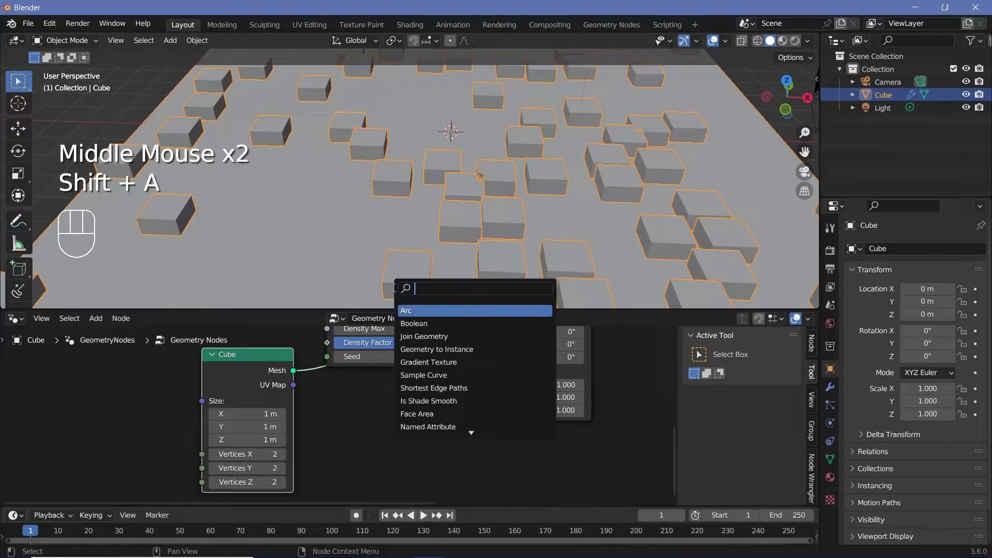
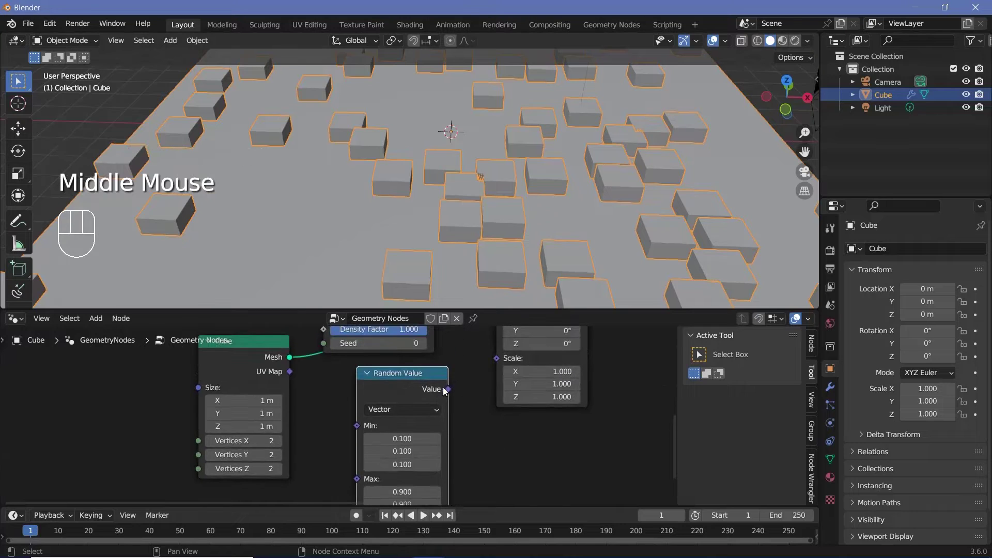
{"action": "left_click", "coordinate": [453, 390]}
{"action": "left_click_drag", "start_coordinate": [495, 242], "coordinate": [447, 313]}
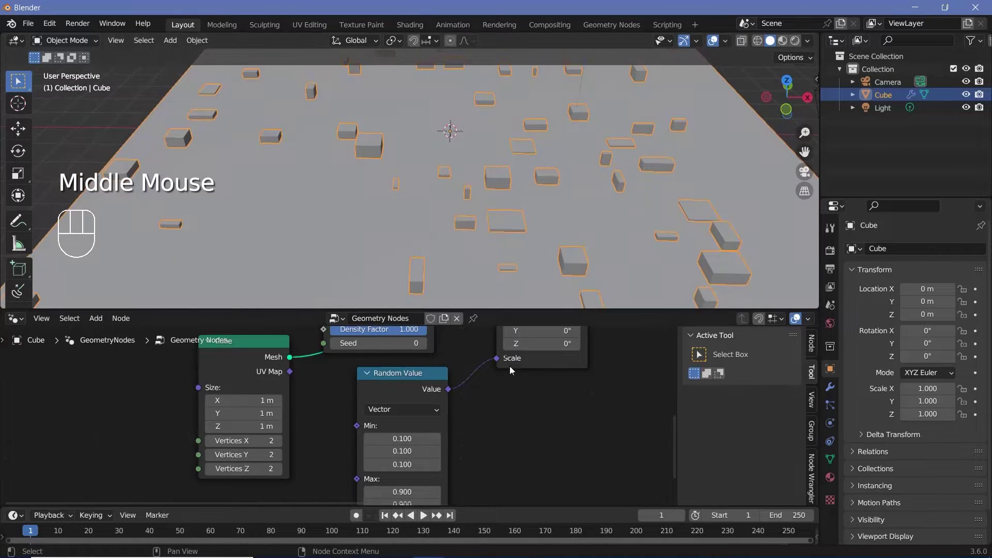
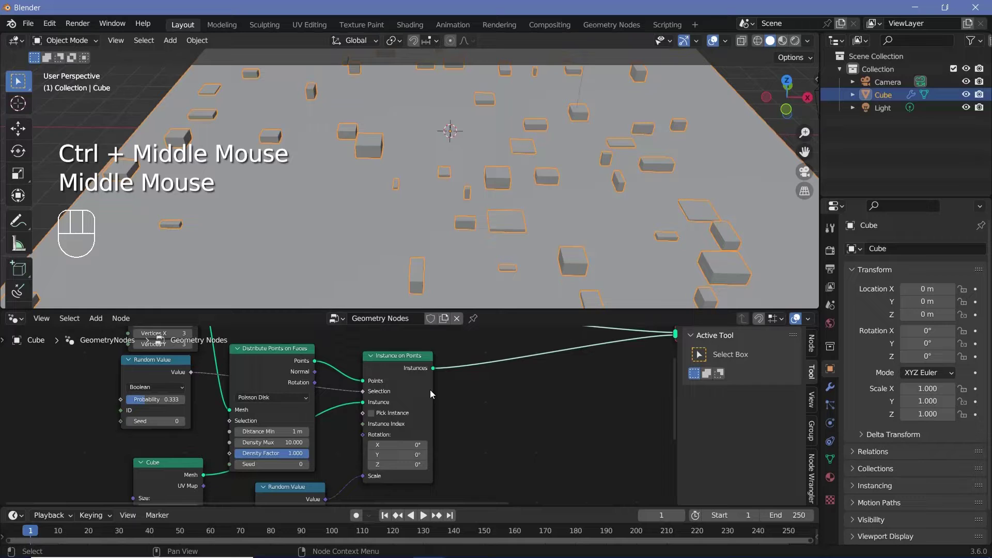
Duplicate the Instance on Points node below the first, fed by the same points.
{"action": "left_click", "coordinate": [415, 388]}
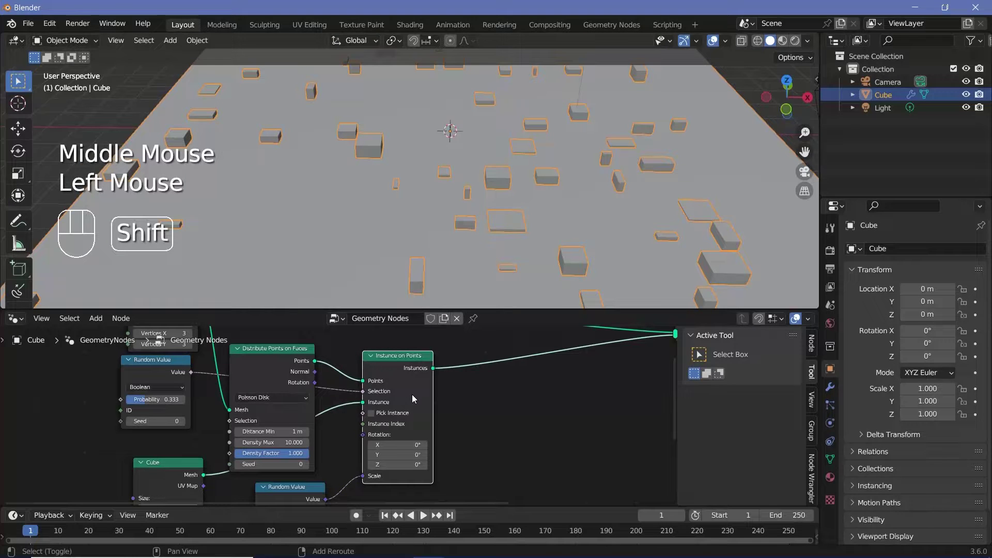
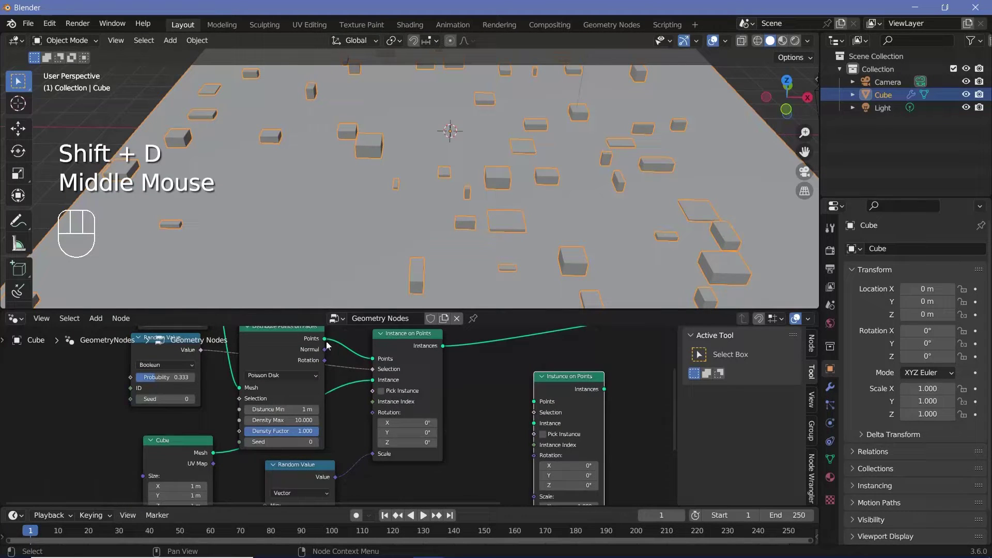
{"action": "left_click_drag", "start_coordinate": [328, 344], "coordinate": [482, 426]}
{"action": "middle_click", "coordinate": [469, 424]}
{"action": "left_click", "coordinate": [243, 352]}
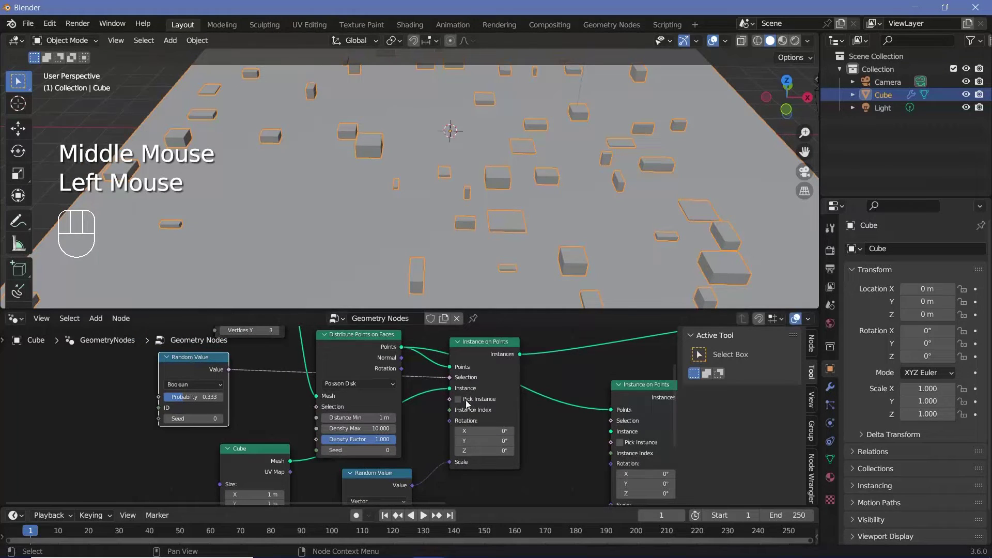
{"action": "middle_click", "coordinate": [541, 441]}
{"action": "key", "text": "shift+a"}
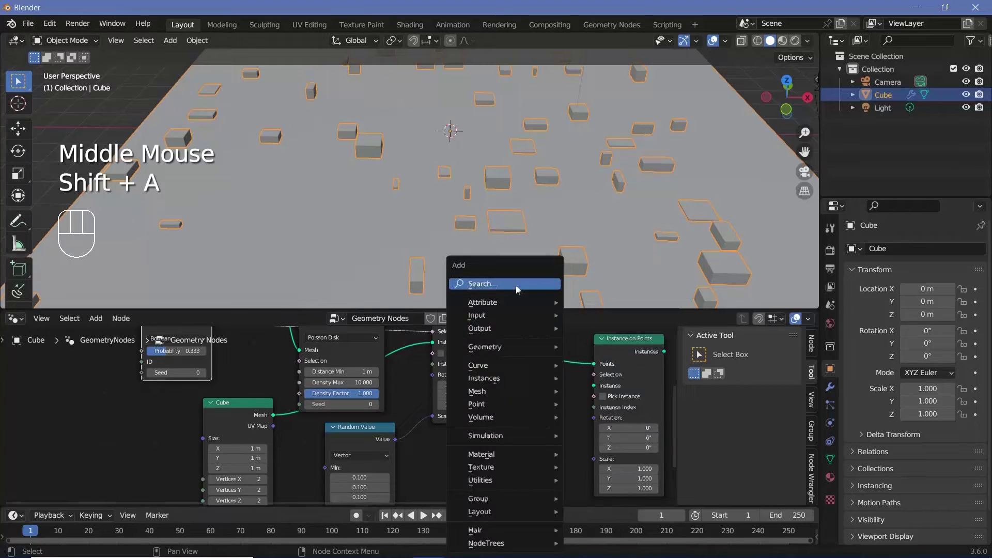
Search the node list for a Boolean node for the second instancing branch.
{"action": "key", "text": "o"}
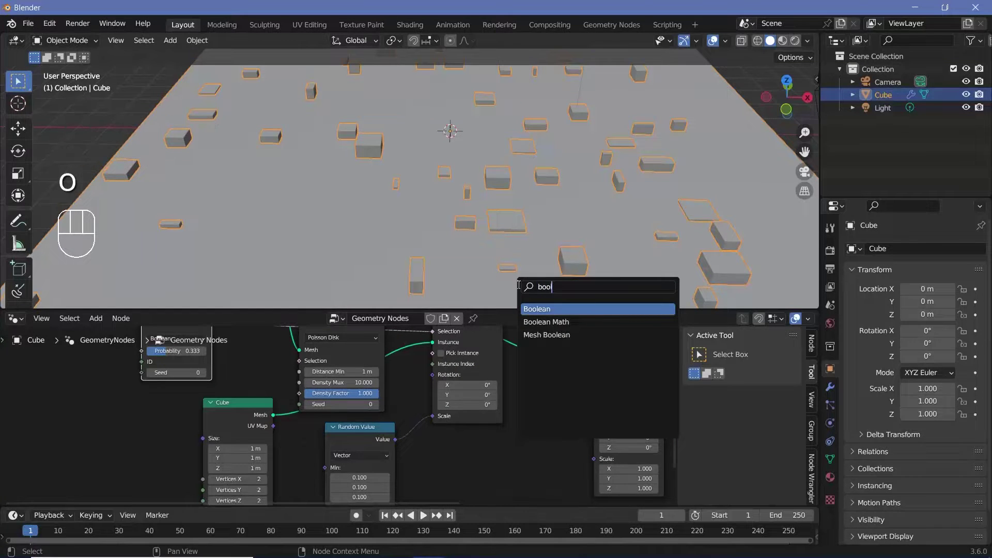
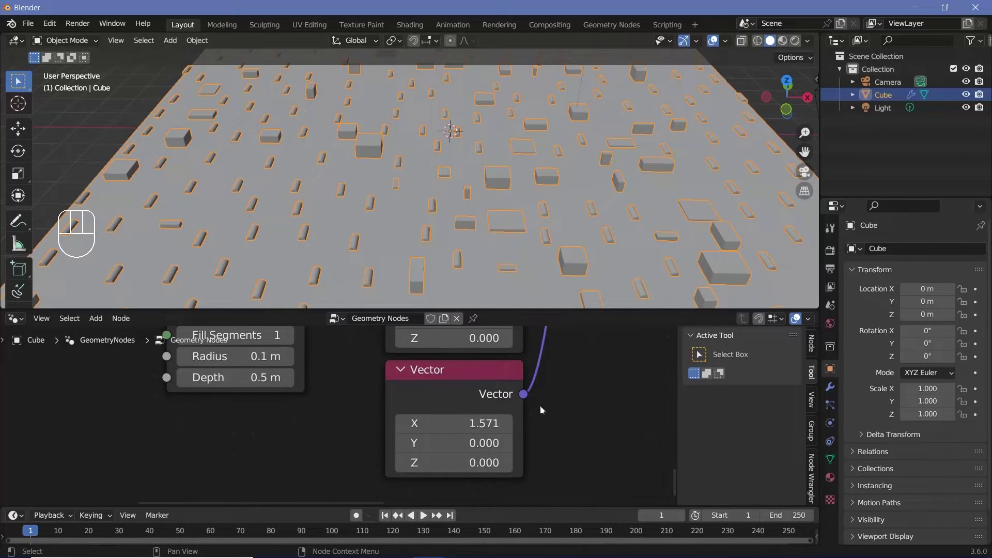
Rewire the rotation vector so the thin boxes lie horizontally, then duplicate that node.
{"action": "middle_click", "coordinate": [541, 408]}
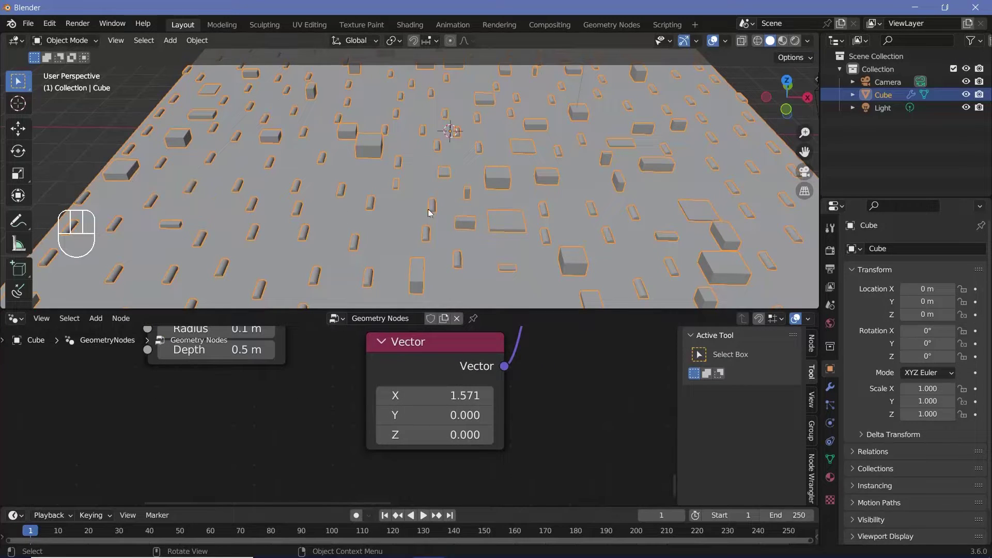
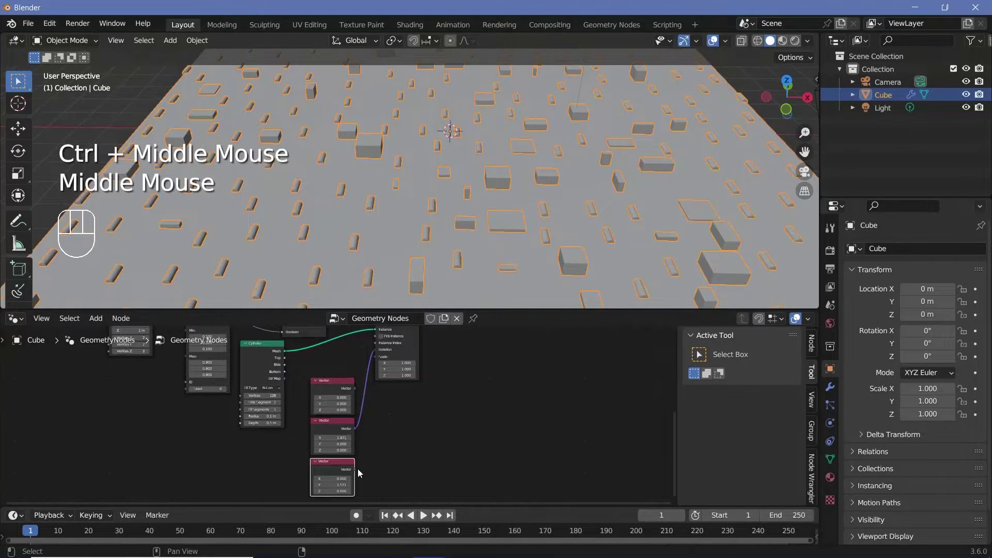
{"action": "left_click_drag", "start_coordinate": [362, 466], "coordinate": [507, 353]}
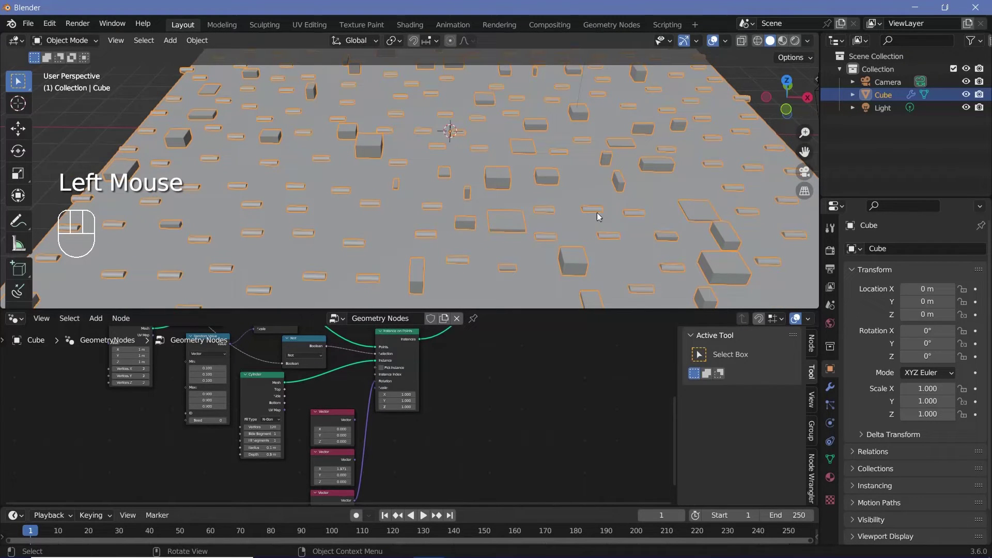
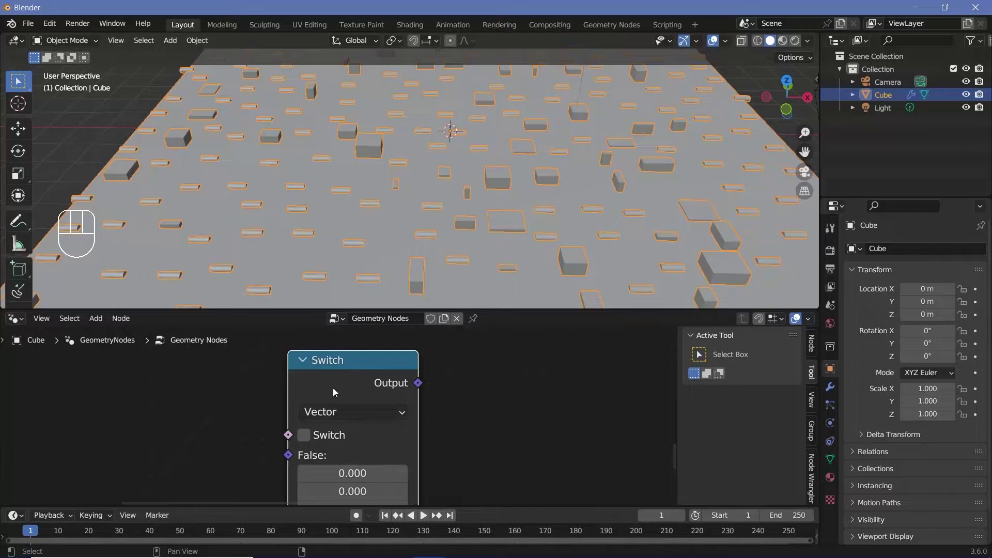
{"action": "middle_click", "coordinate": [325, 377]}
{"action": "left_click_drag", "start_coordinate": [164, 368], "coordinate": [157, 429]}
{"action": "left_click_drag", "start_coordinate": [166, 423], "coordinate": [363, 356]}
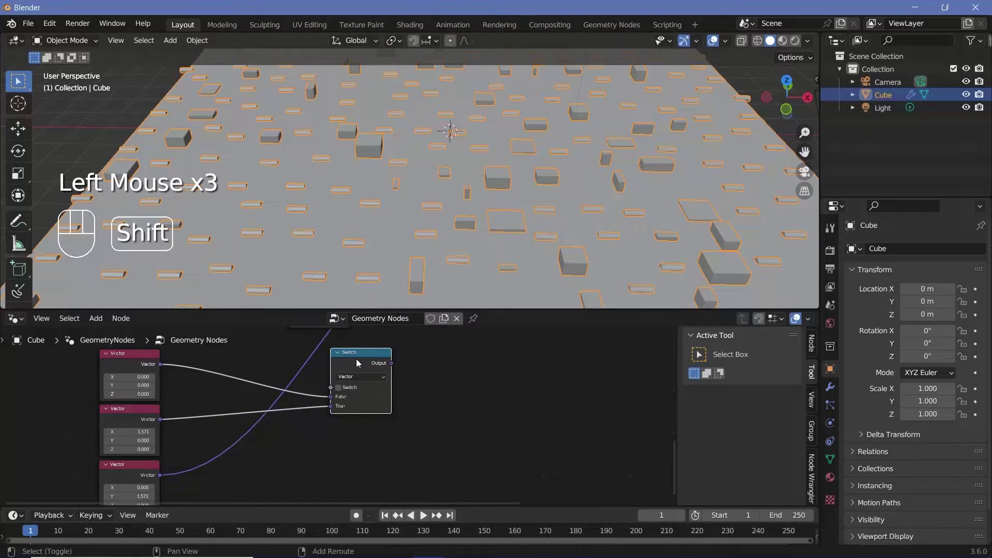
{"action": "key", "text": "shift+d"}
Place a Cylinder mesh node and a second Switch node near the instancing branch.
{"action": "left_click", "coordinate": [397, 373]}
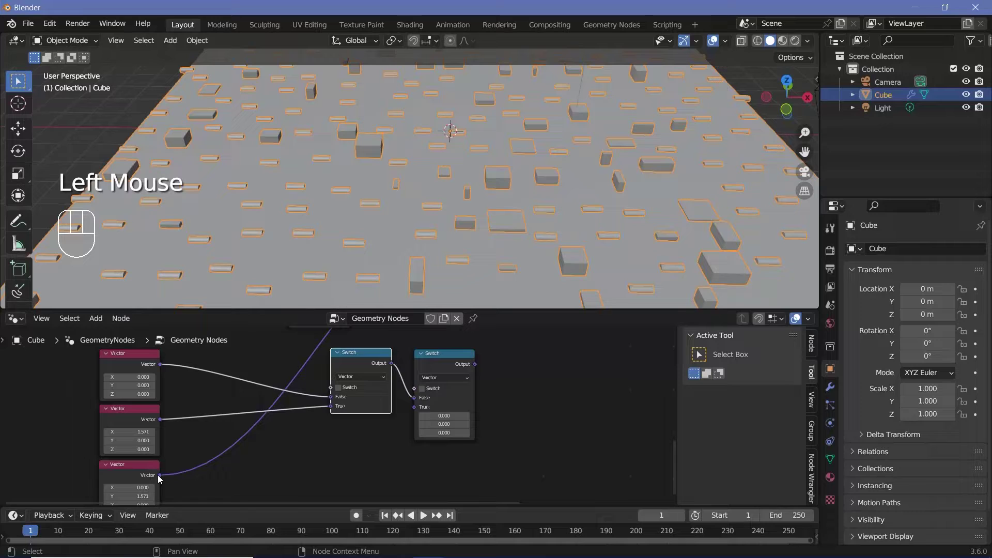
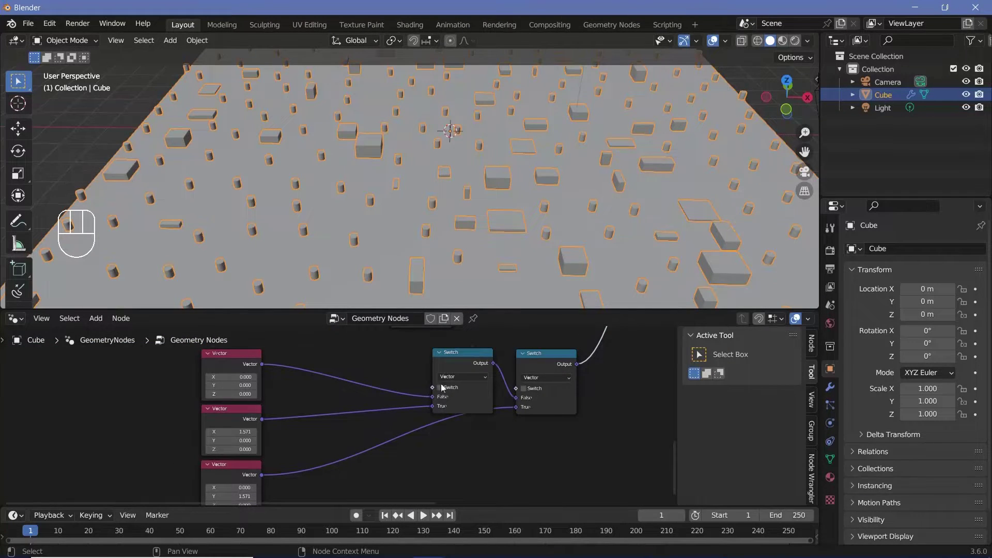
{"action": "middle_click", "coordinate": [284, 429]}
{"action": "key", "text": "shift+a"}
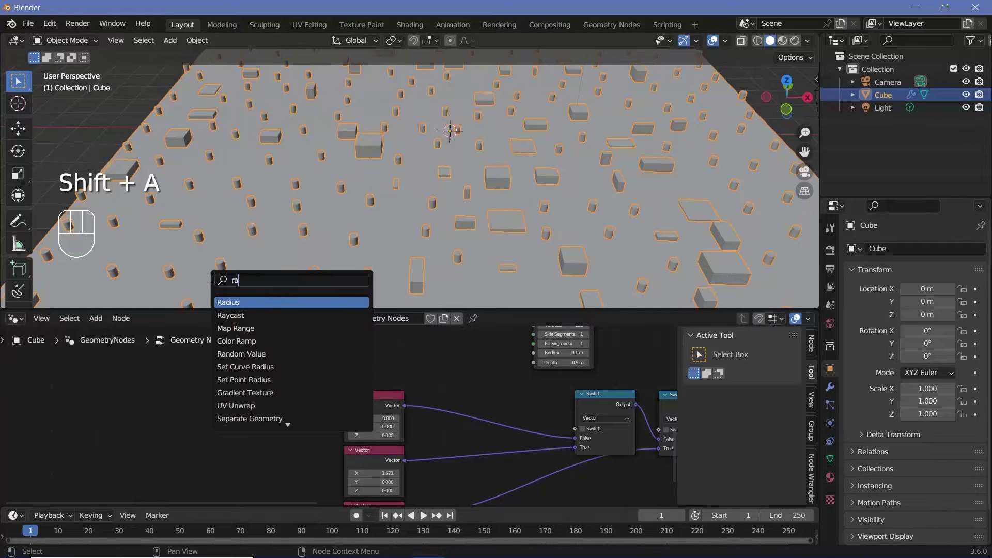
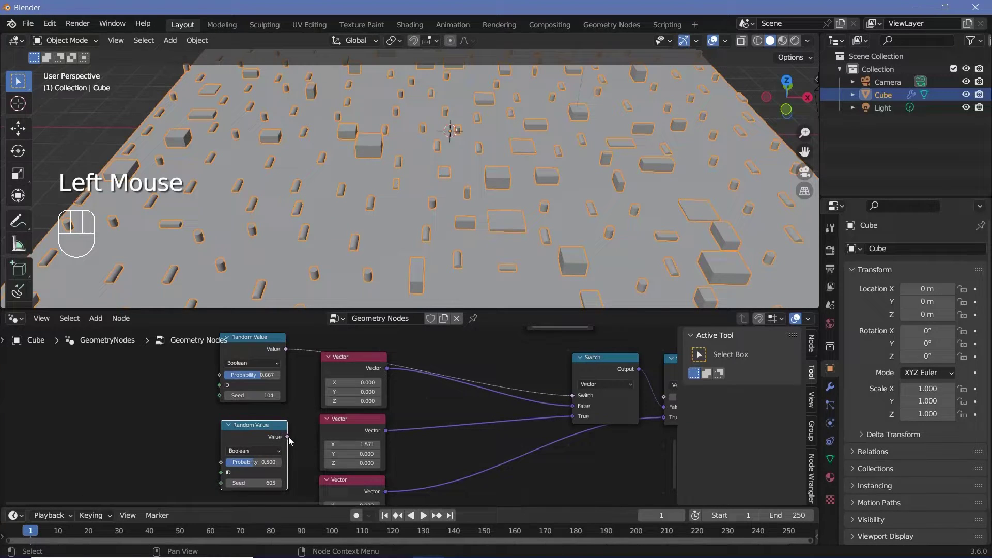
Plug the cylinder branch into the second Switch node's input.
{"action": "left_click", "coordinate": [291, 441]}
{"action": "left_click_drag", "start_coordinate": [688, 435], "coordinate": [536, 392]}
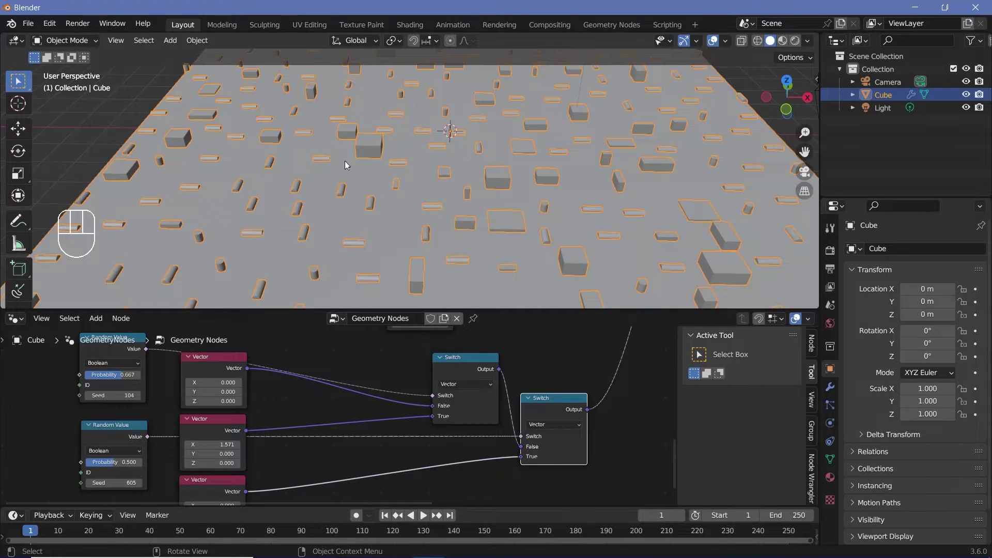
Orbit around the board to check cubes, slabs and cylinders scattered together.
{"action": "left_click_drag", "start_coordinate": [299, 223], "coordinate": [327, 197]}
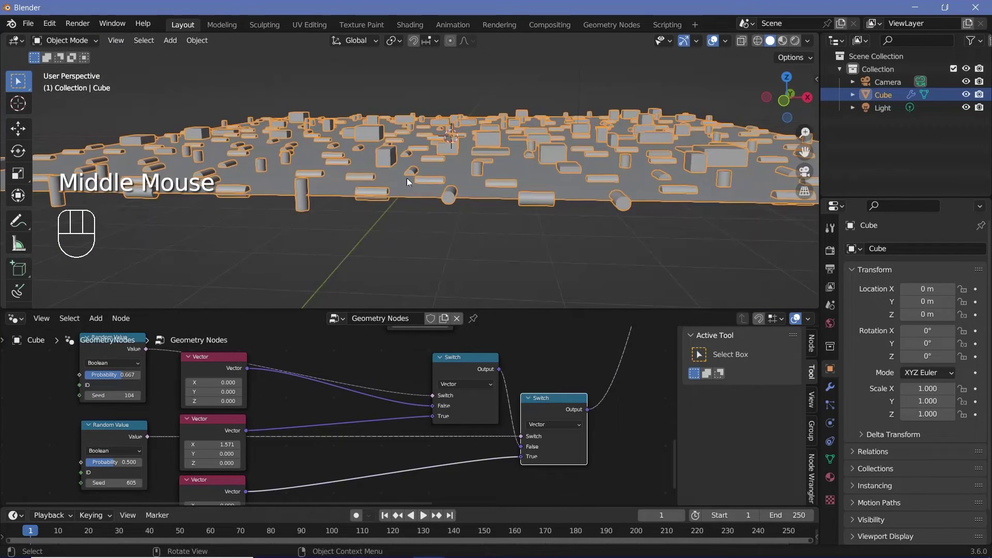
{"action": "left_click_drag", "start_coordinate": [393, 199], "coordinate": [514, 179]}
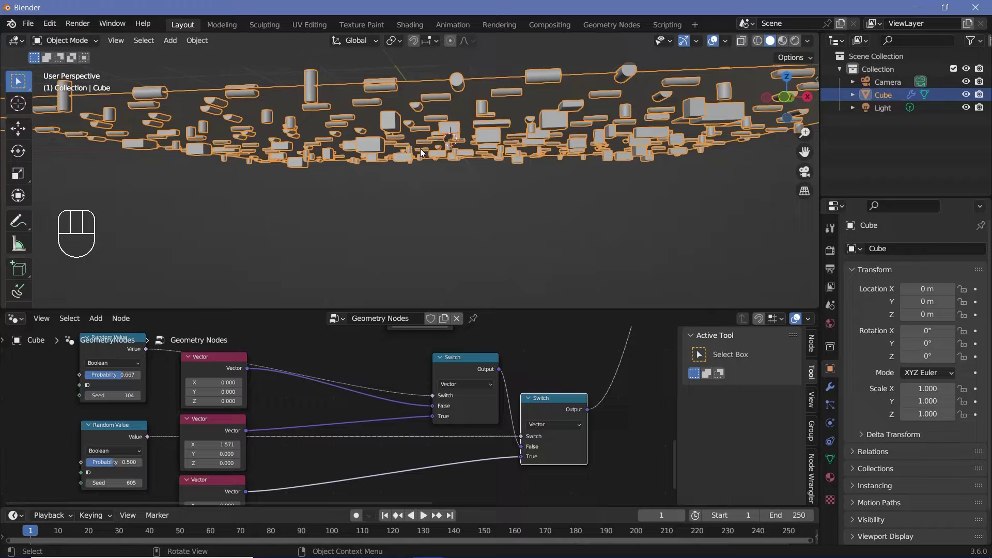
{"action": "left_click_drag", "start_coordinate": [461, 136], "coordinate": [395, 236]}
{"action": "left_click_drag", "start_coordinate": [391, 236], "coordinate": [390, 225]}
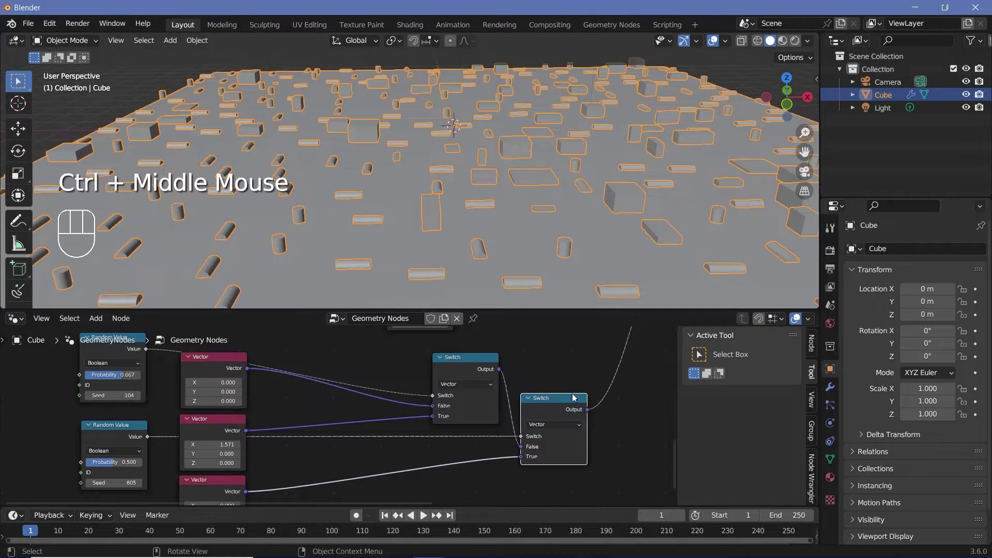
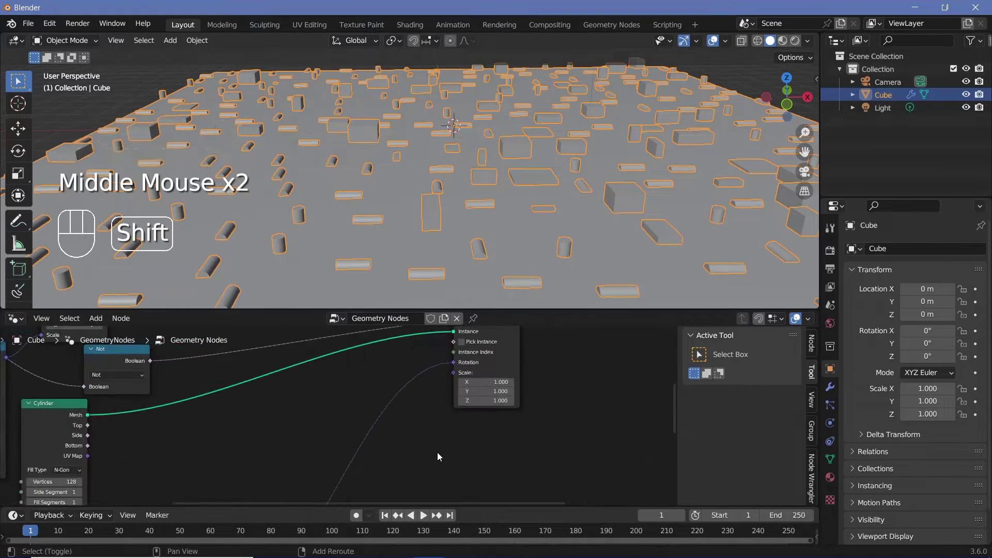
Add a Set Position node with zero offset onto the geometry link after instancing.
{"action": "key", "text": "shift+a"}
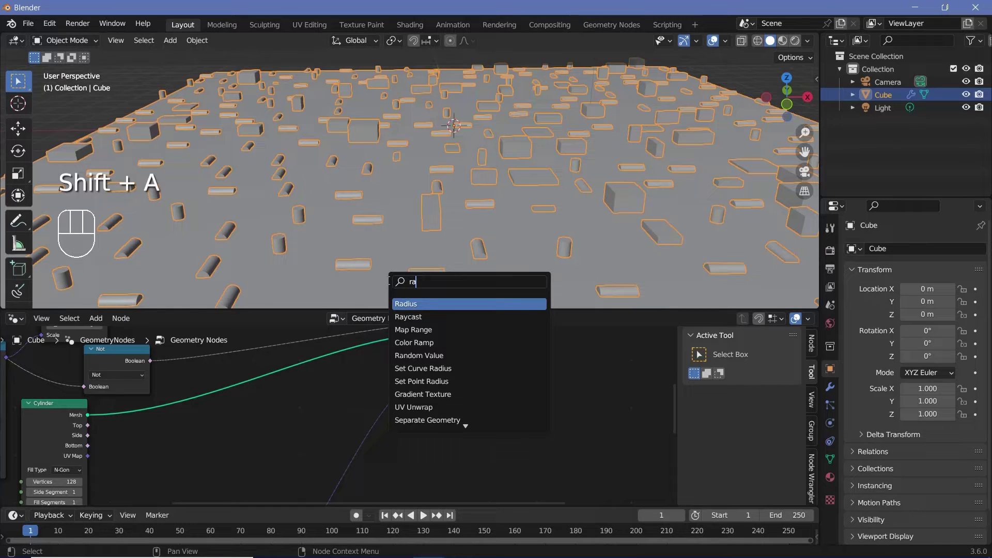
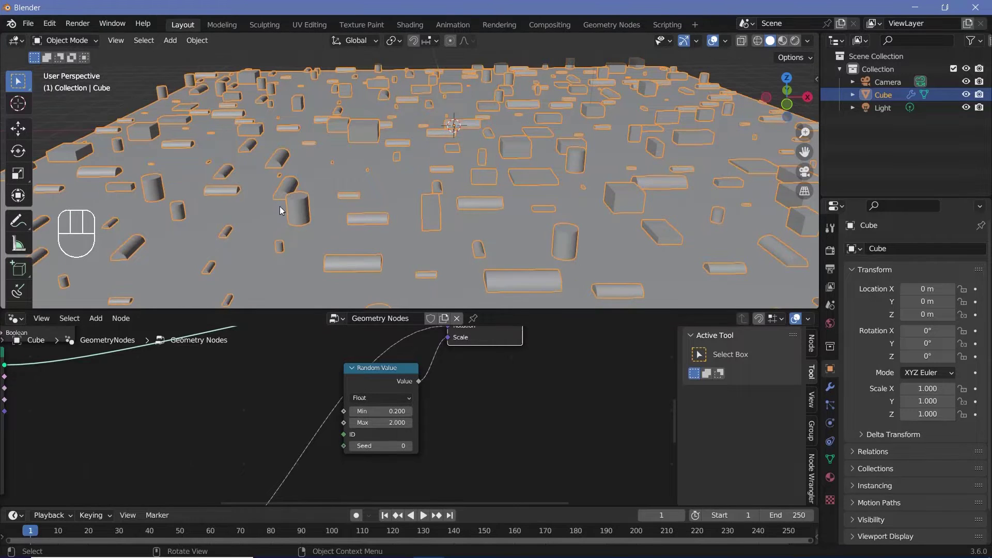
{"action": "left_click_drag", "start_coordinate": [283, 207], "coordinate": [377, 191]}
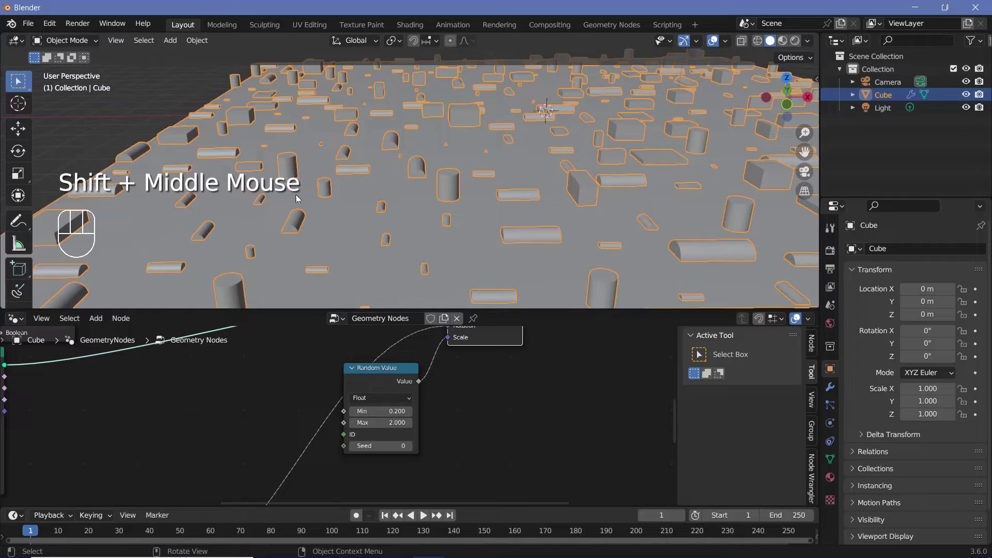
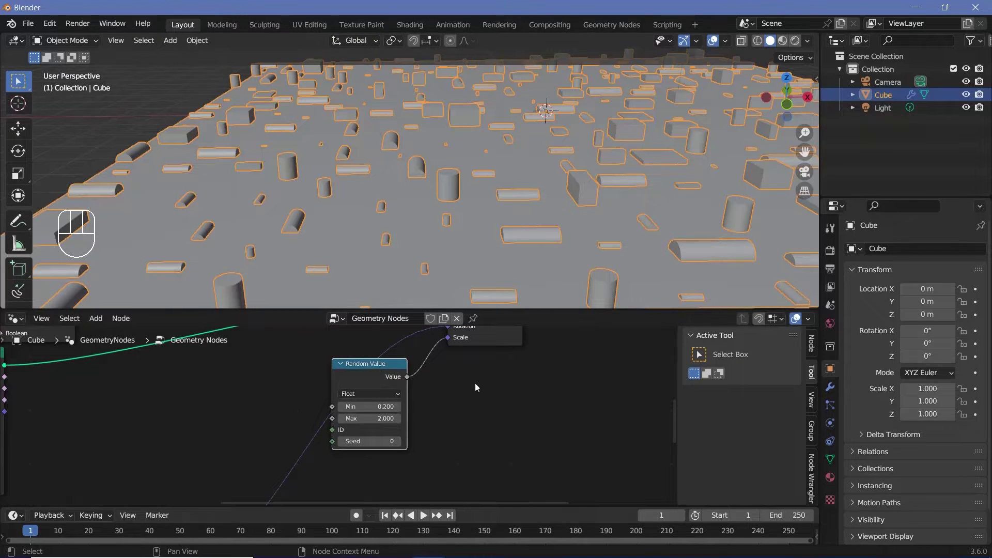
{"action": "middle_click", "coordinate": [333, 353]}
{"action": "key", "text": "shift+a"}
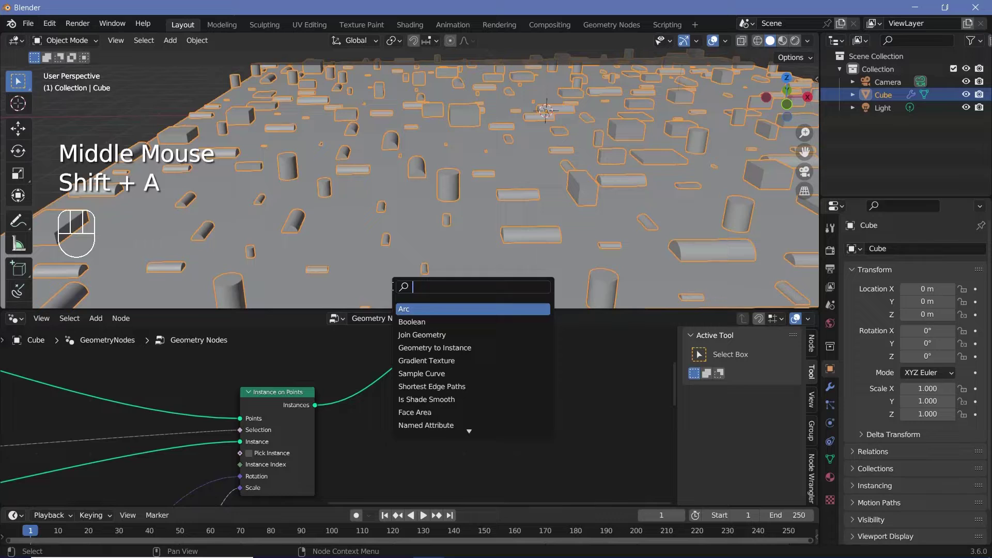
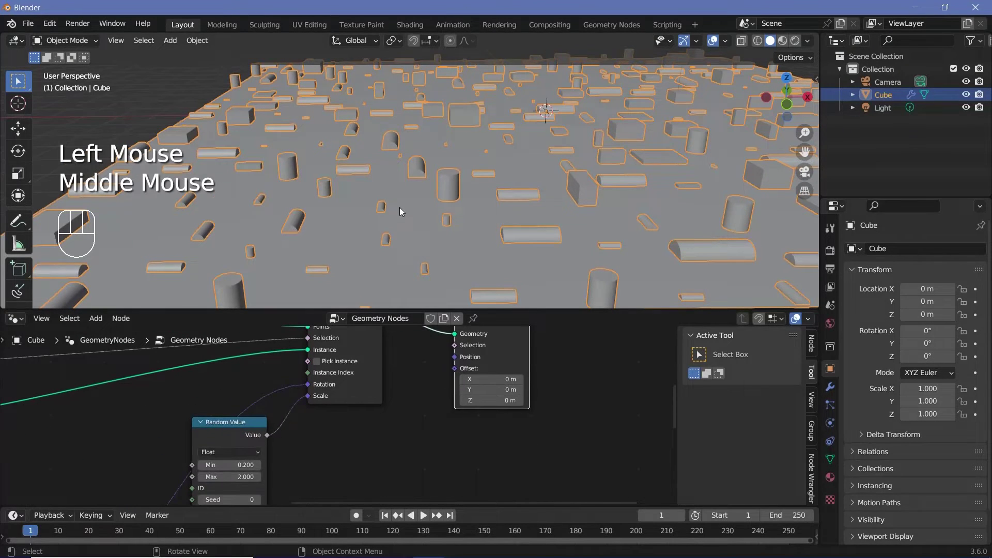
{"action": "key", "text": "shift+a"}
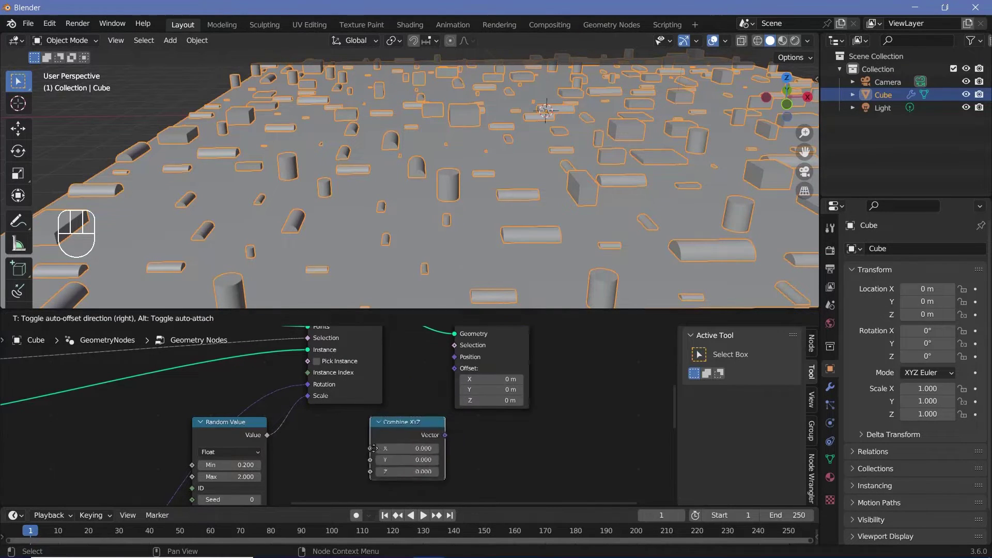
{"action": "left_click_drag", "start_coordinate": [273, 440], "coordinate": [423, 459]}
{"action": "middle_click", "coordinate": [430, 457]}
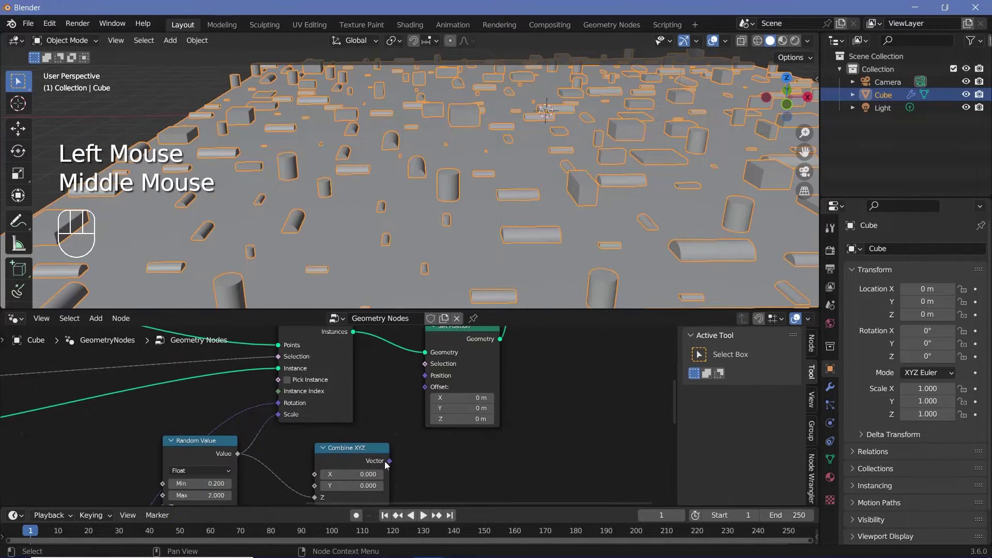
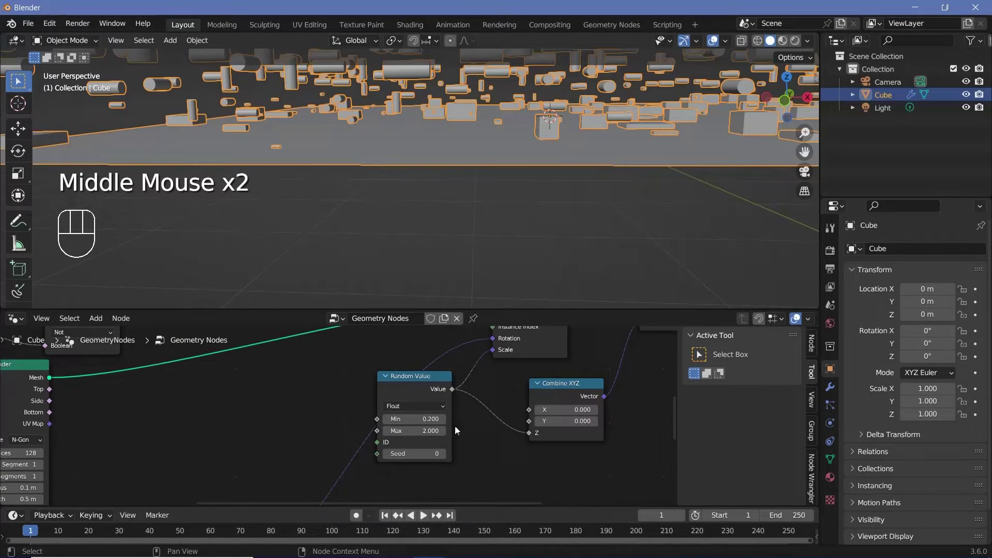
Add a Multiply math node at 0.100 driving the Combine XYZ height offset and check the raised shapes.
{"action": "key", "text": "shift+a"}
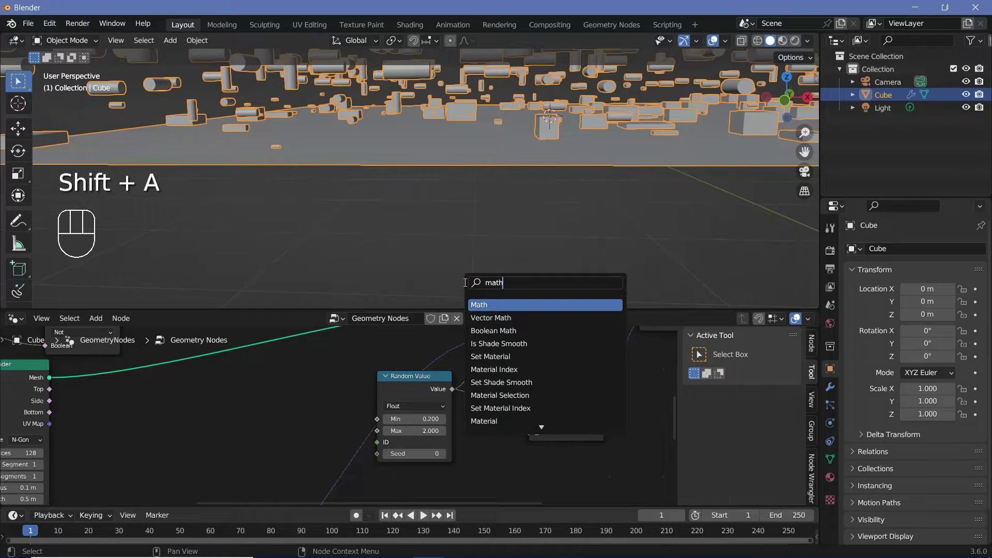
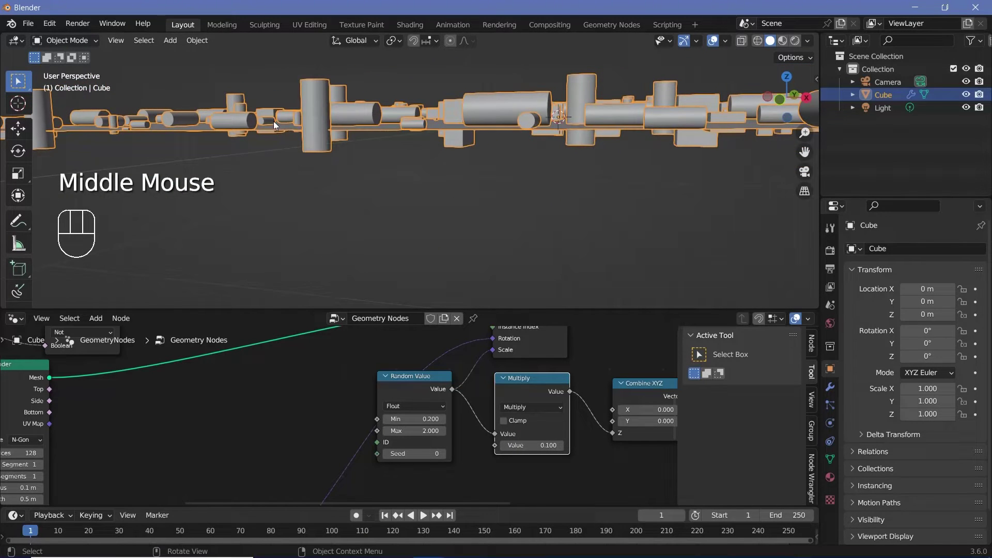
{"action": "middle_click", "coordinate": [475, 125]}
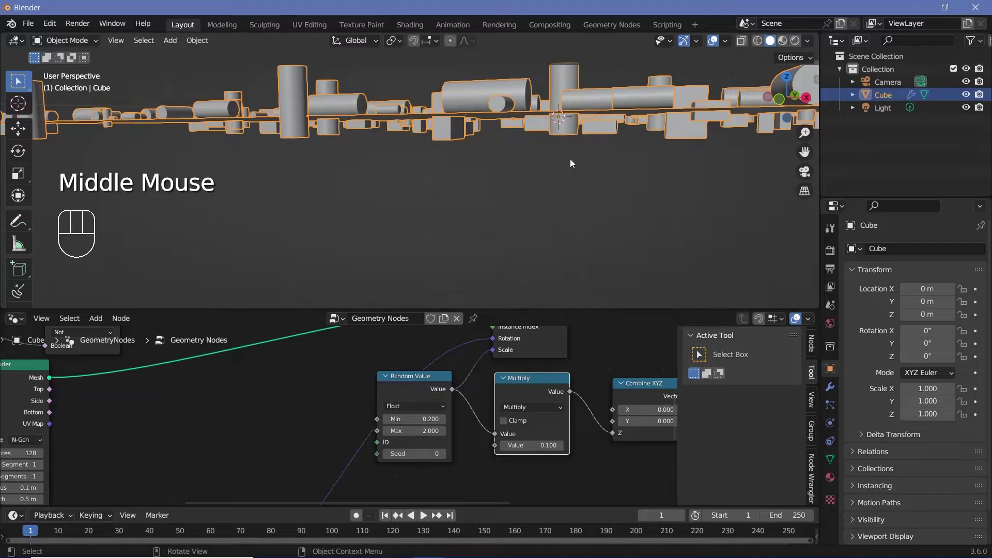
{"action": "left_click_drag", "start_coordinate": [325, 151], "coordinate": [560, 205]}
{"action": "left_click_drag", "start_coordinate": [545, 200], "coordinate": [513, 203]}
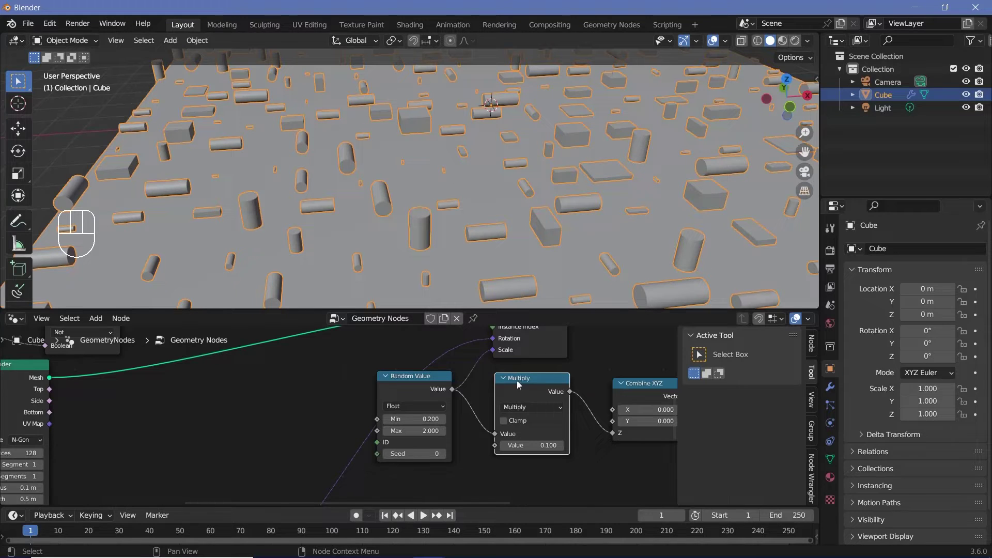
{"action": "middle_click", "coordinate": [531, 346]}
{"action": "middle_click", "coordinate": [485, 384]}
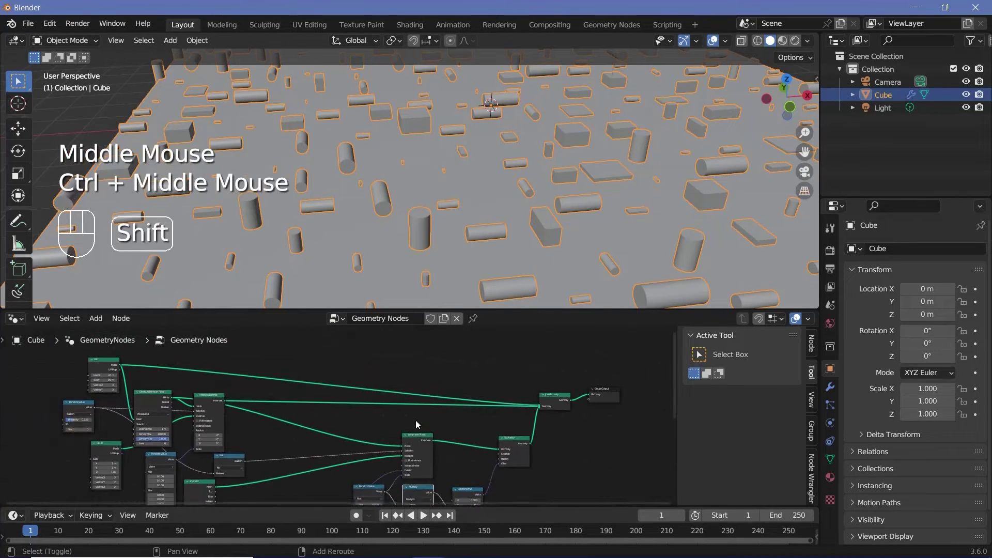
{"action": "key", "text": "shift+a"}
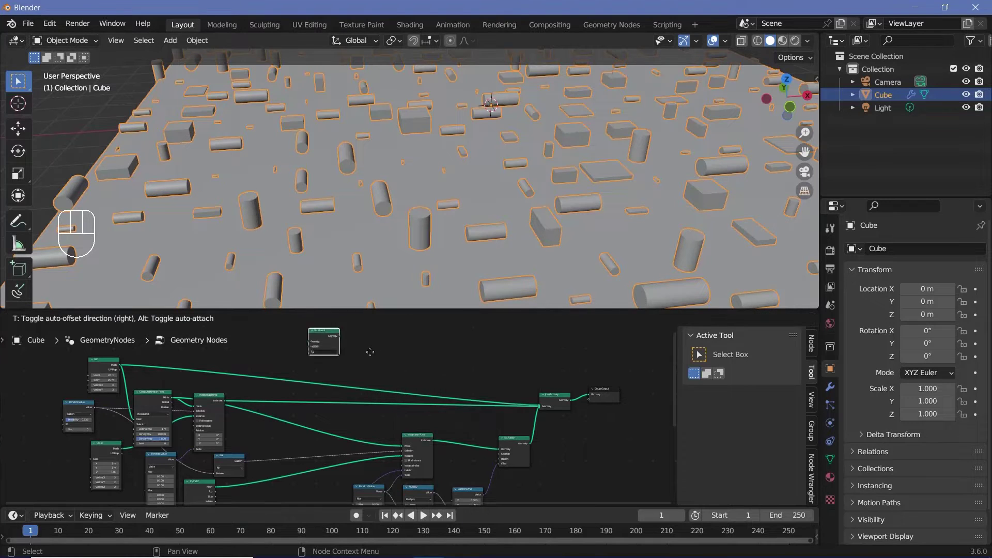
Add a material slot to the cube and duplicate a node in the geometry tree.
{"action": "left_click", "coordinate": [836, 482]}
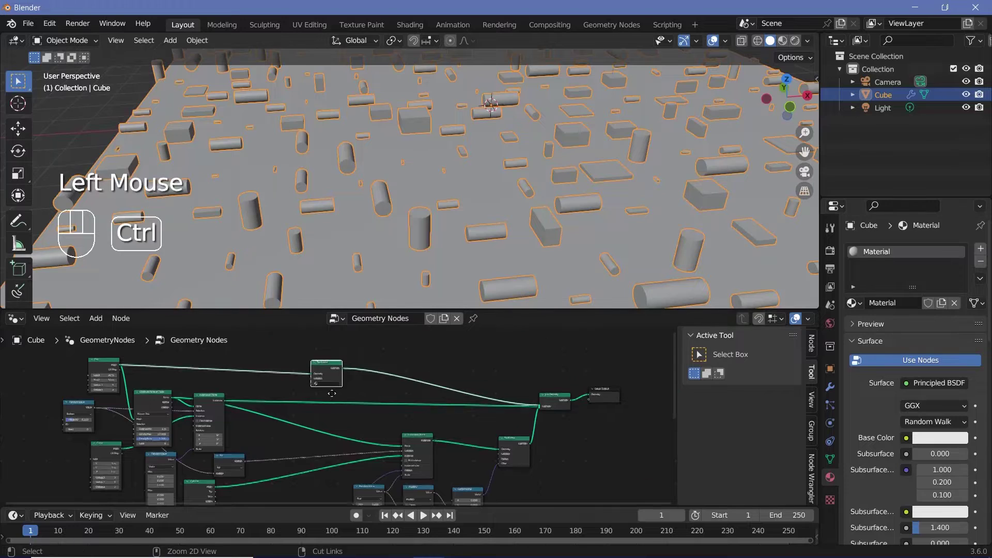
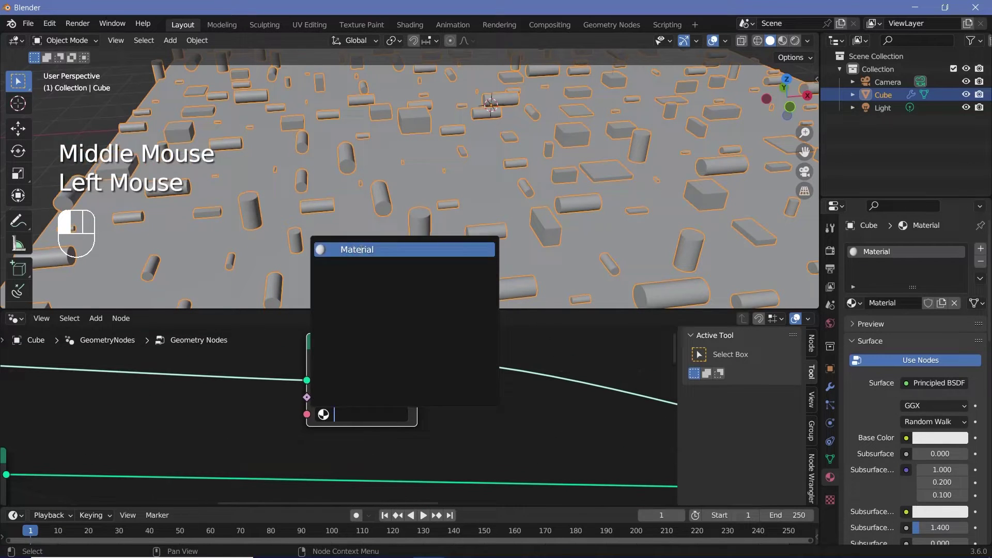
{"action": "left_click", "coordinate": [987, 252]}
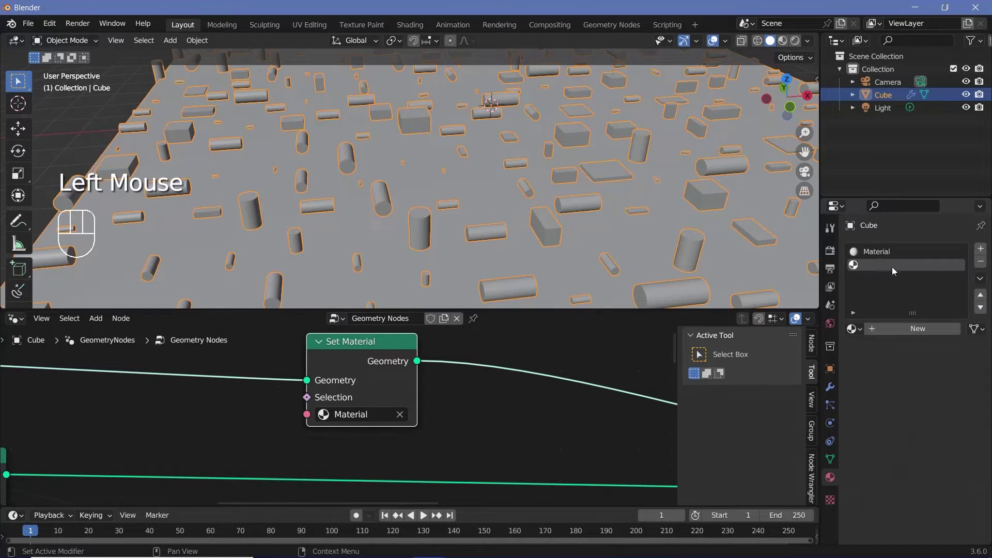
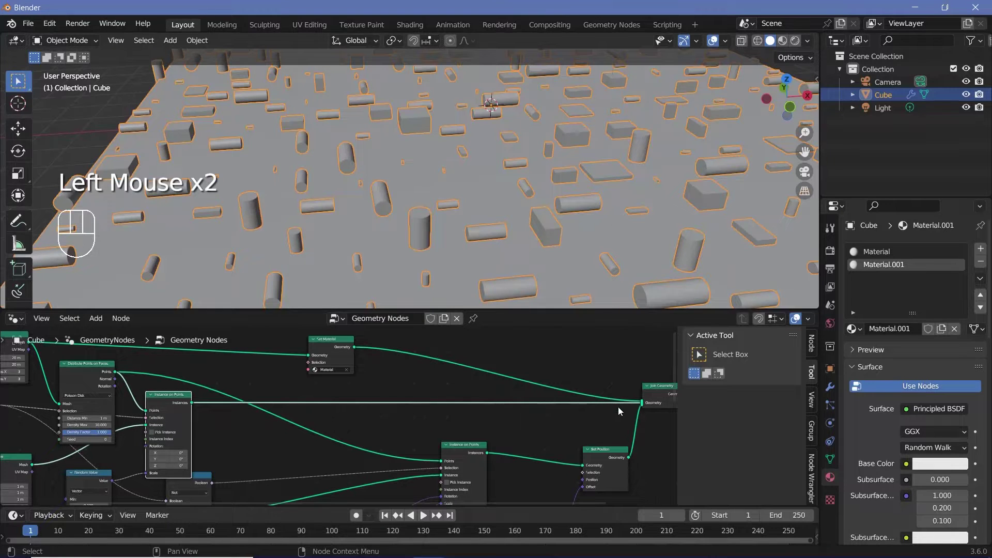
{"action": "left_click", "coordinate": [327, 341]}
{"action": "key", "text": "shift+d"}
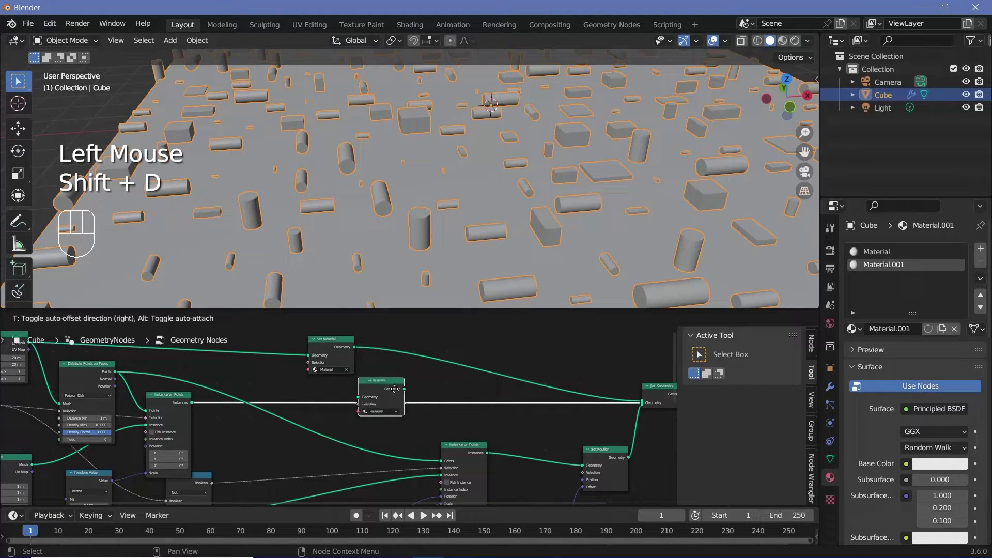
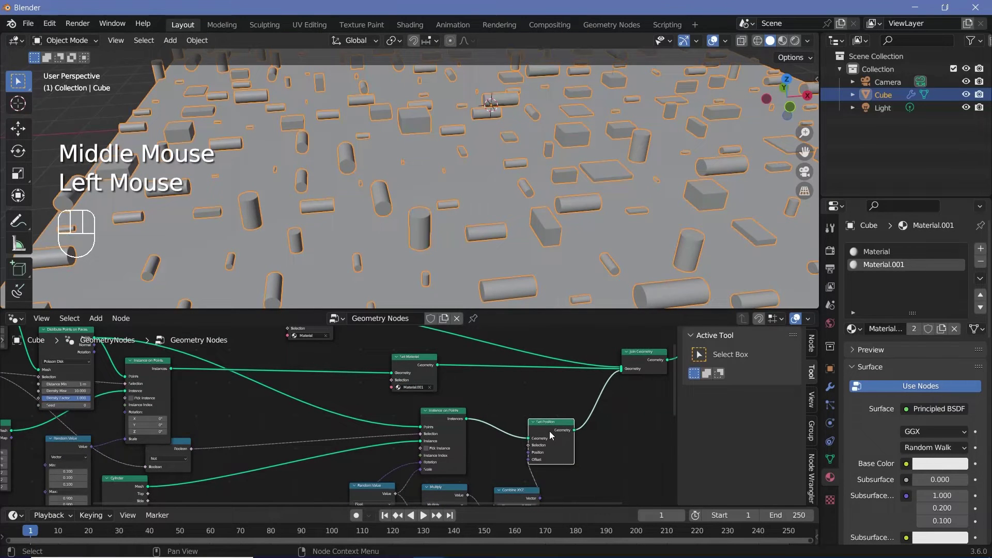
Insert a Set Material node after Set Position and give its slot a new material, Material.002.
{"action": "left_click", "coordinate": [408, 365]}
{"action": "key", "text": "shift+d"}
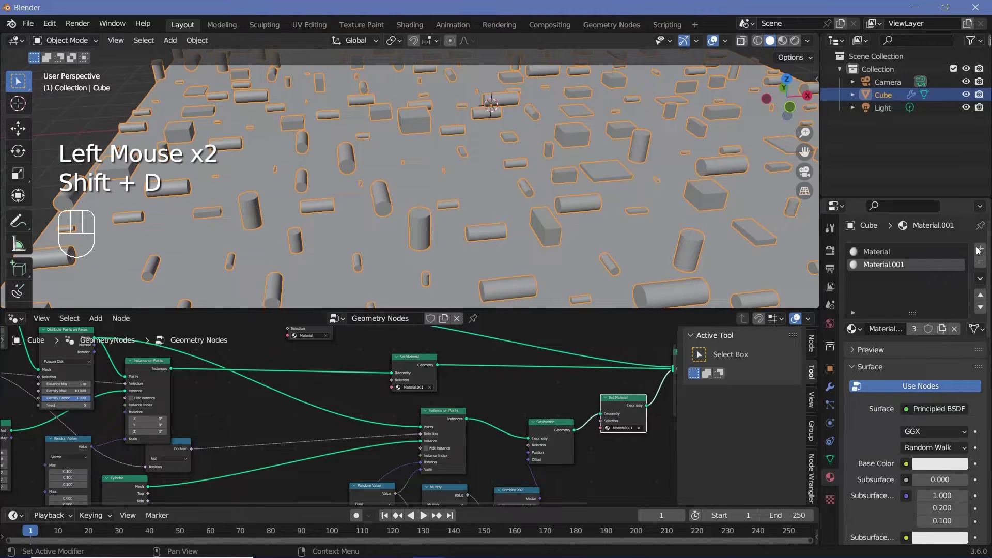
{"action": "left_click", "coordinate": [982, 249]}
{"action": "left_click", "coordinate": [911, 329]}
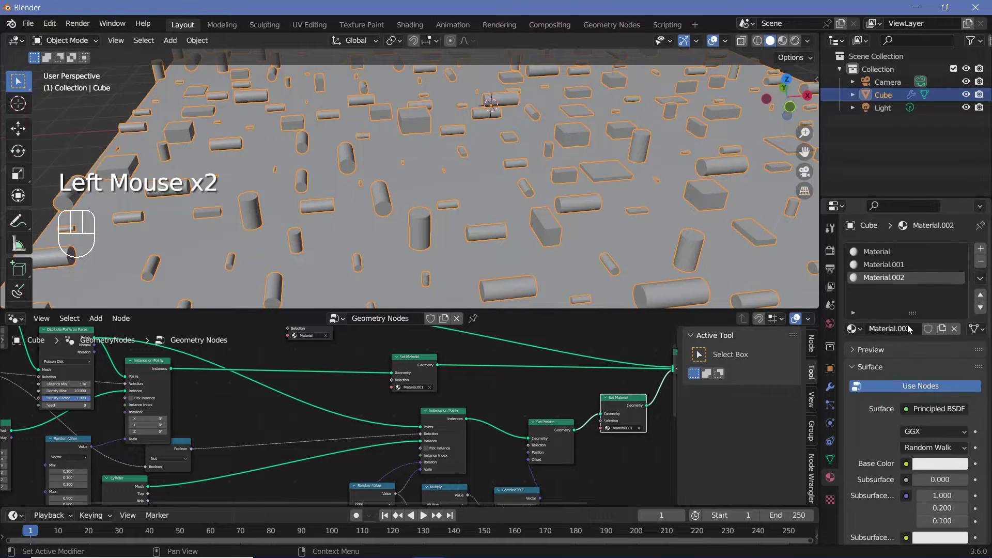
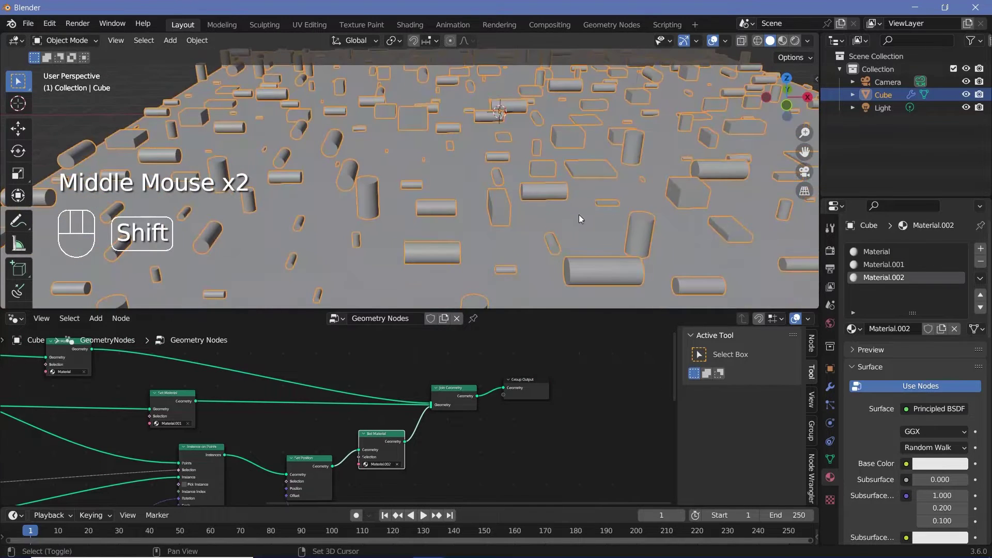
{"action": "left_click_drag", "start_coordinate": [526, 212], "coordinate": [494, 212]}
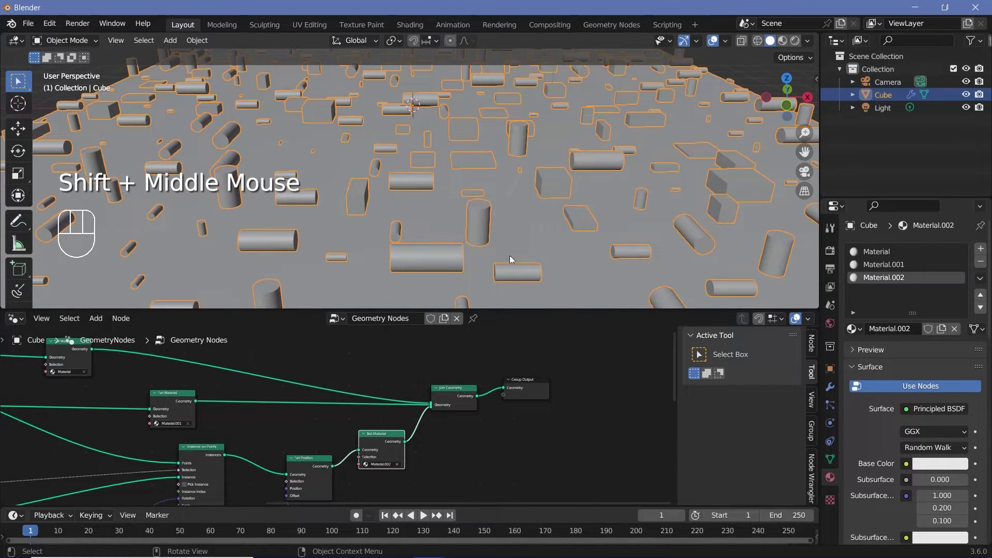
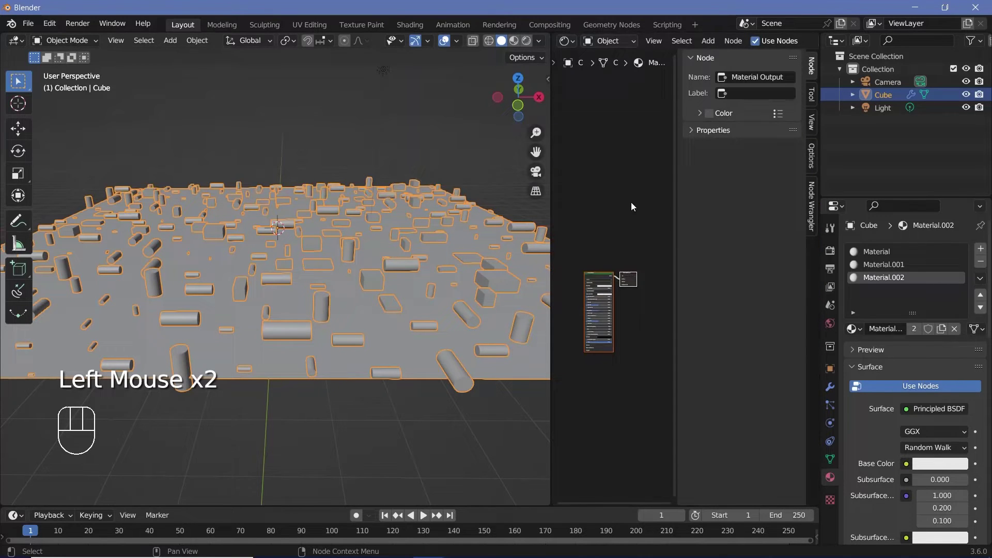
Add a Voronoi Texture node to the board material and set its distance metric to Chebychev.
{"action": "key", "text": "n"}
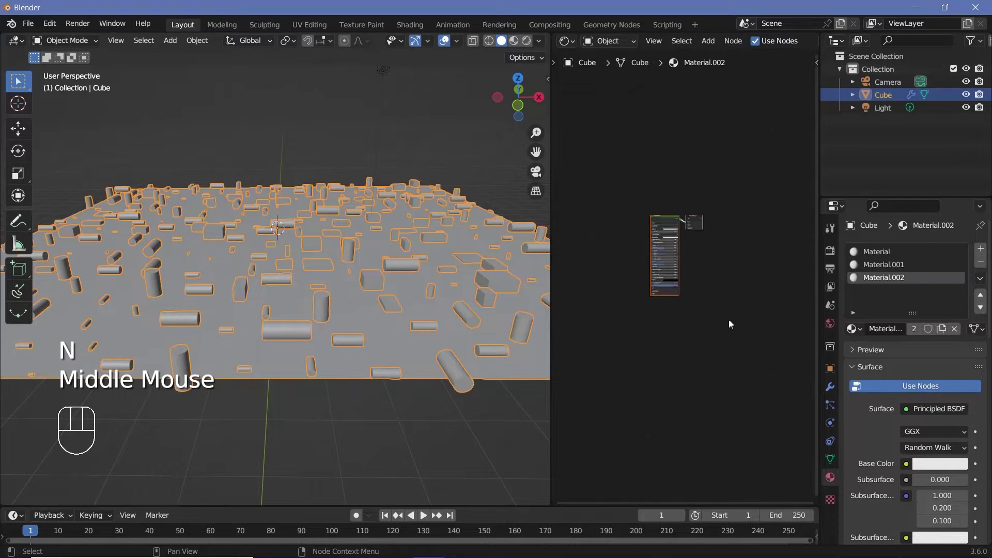
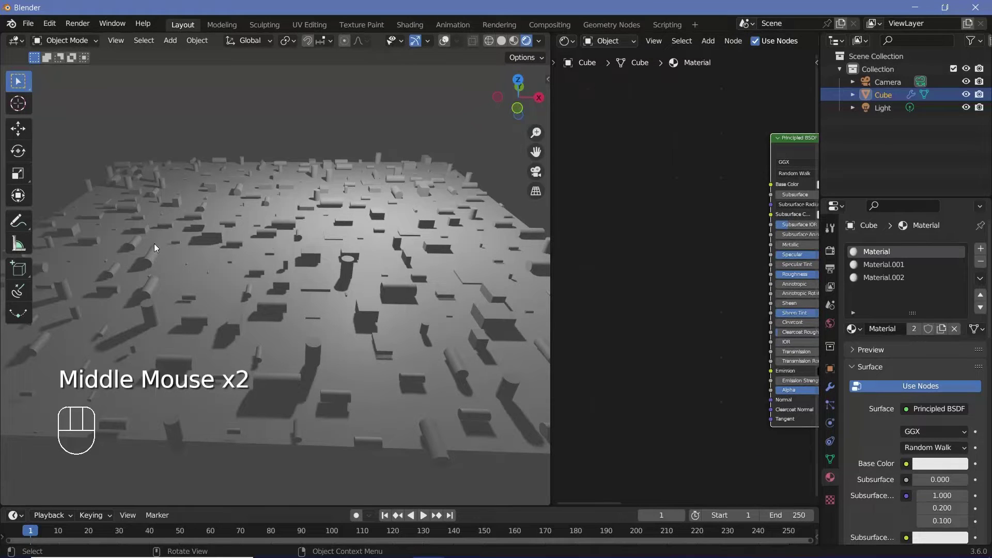
{"action": "key", "text": "shift+a"}
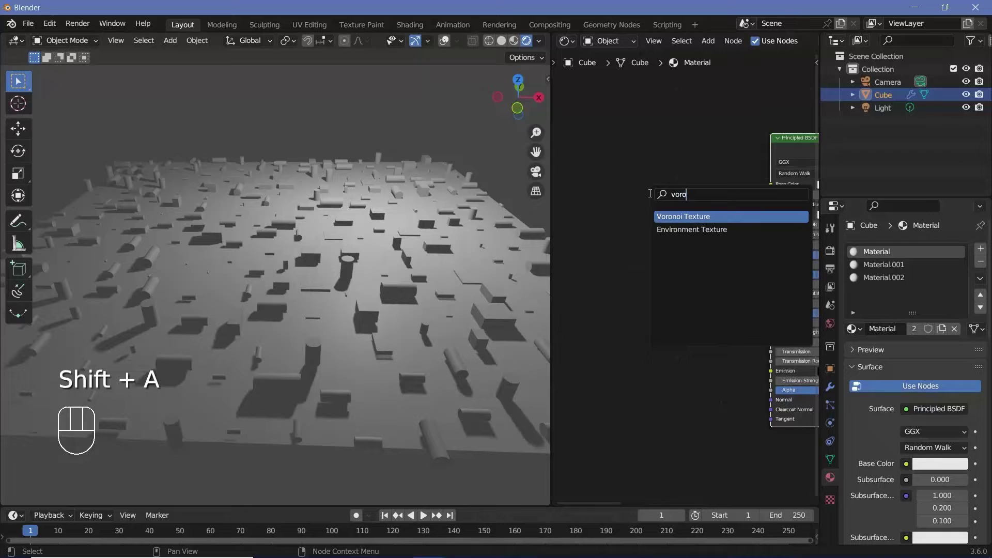
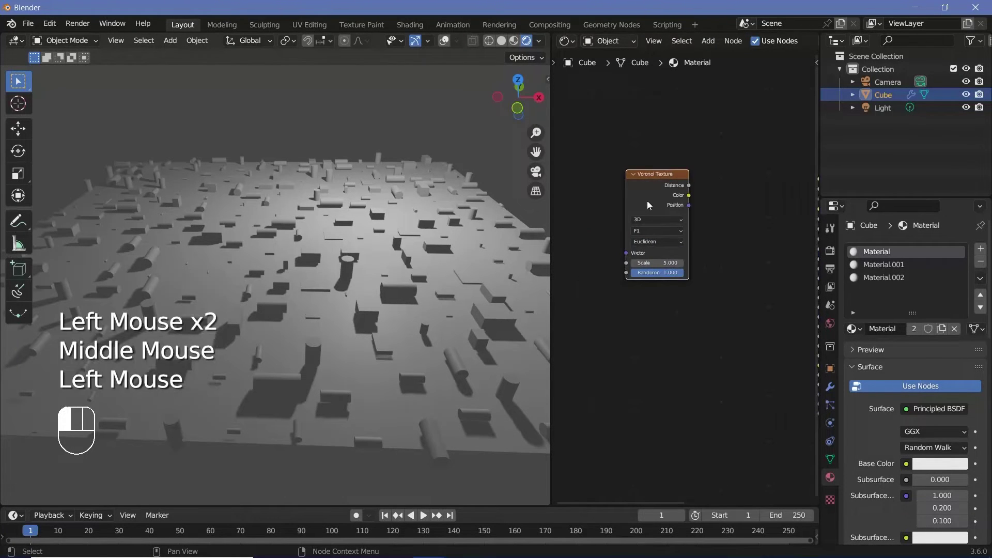
{"action": "left_click", "coordinate": [613, 195]}
{"action": "middle_click", "coordinate": [653, 247]}
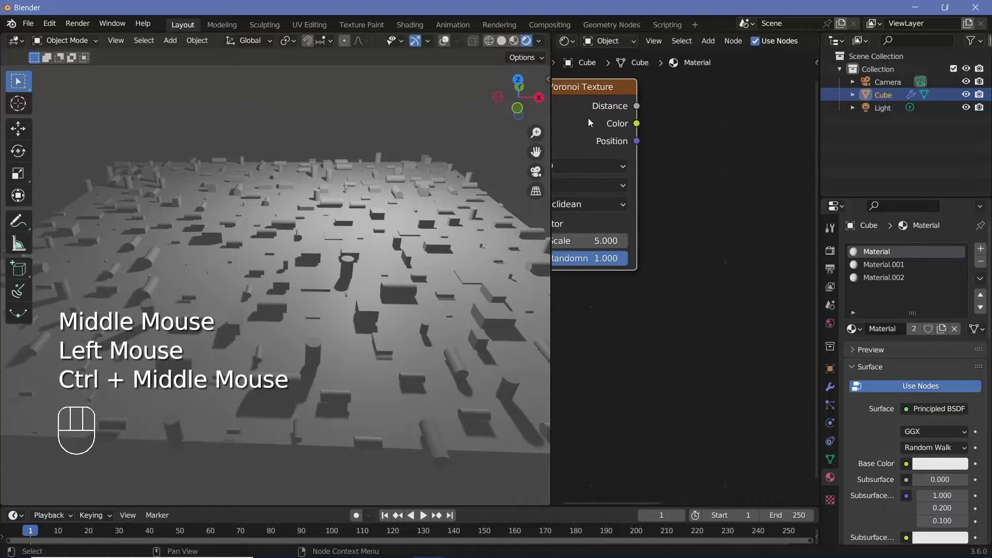
{"action": "left_click", "coordinate": [590, 121]}
{"action": "middle_click", "coordinate": [669, 220]}
{"action": "left_click_drag", "start_coordinate": [648, 279], "coordinate": [632, 226]}
{"action": "middle_click", "coordinate": [641, 158]}
{"action": "left_click", "coordinate": [668, 192]}
Duplicate the Voronoi as an F2 variant and feed both Distance outputs into a Math Add node.
{"action": "key", "text": "shift+d"}
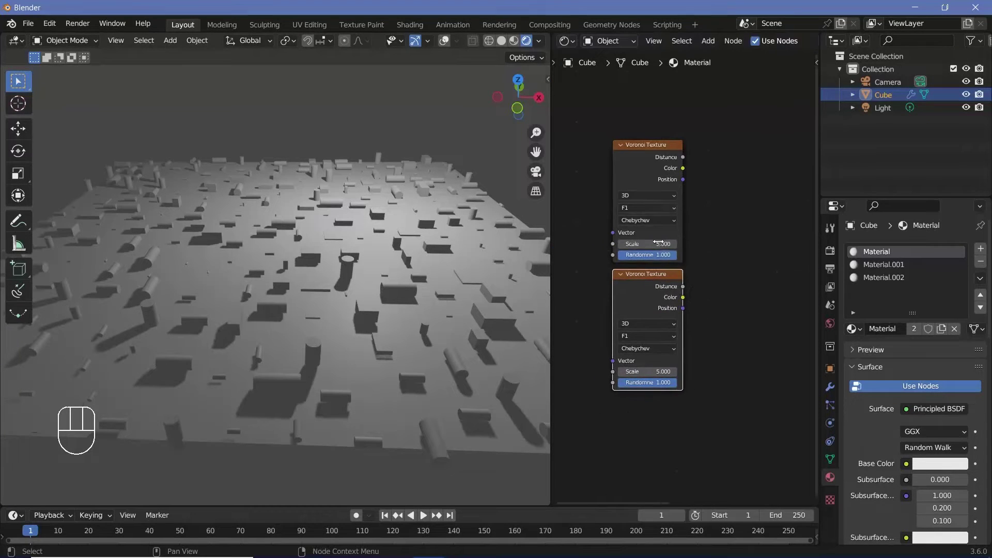
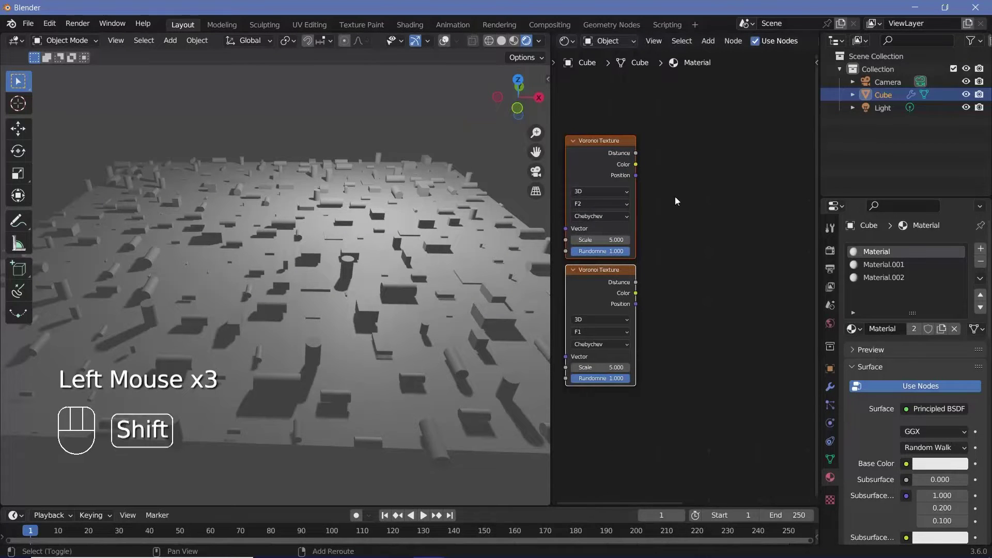
{"action": "key", "text": "shift+a"}
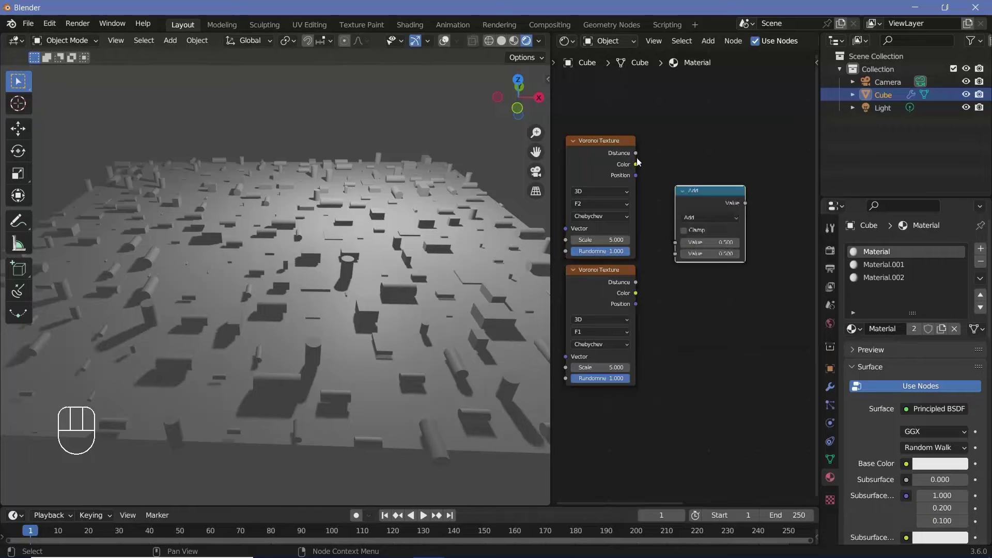
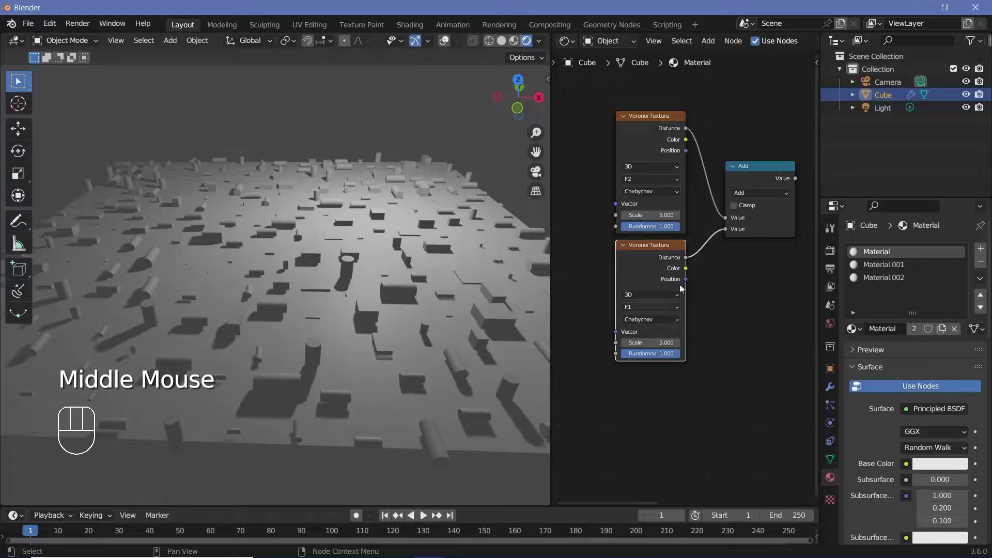
{"action": "middle_click", "coordinate": [614, 307]}
{"action": "key", "text": "shift+a"}
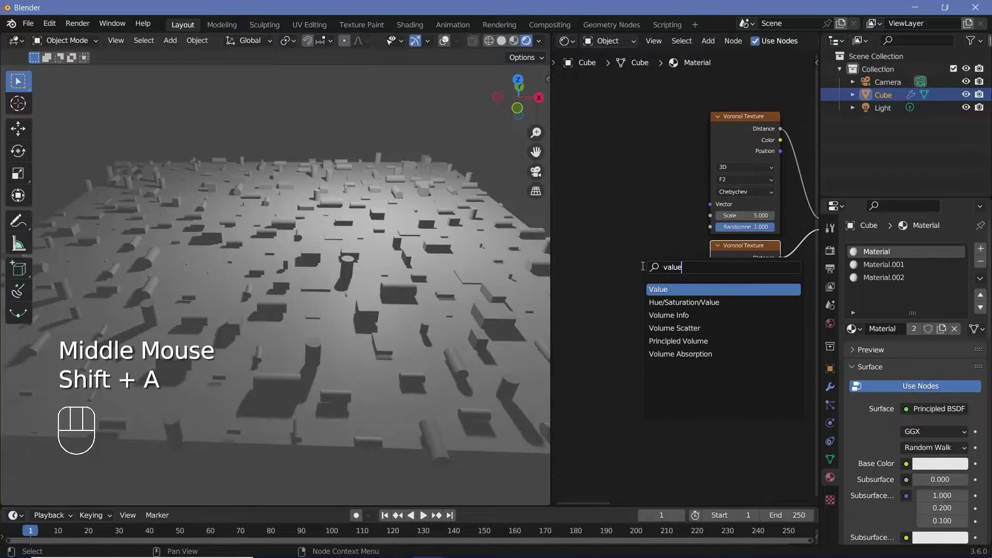
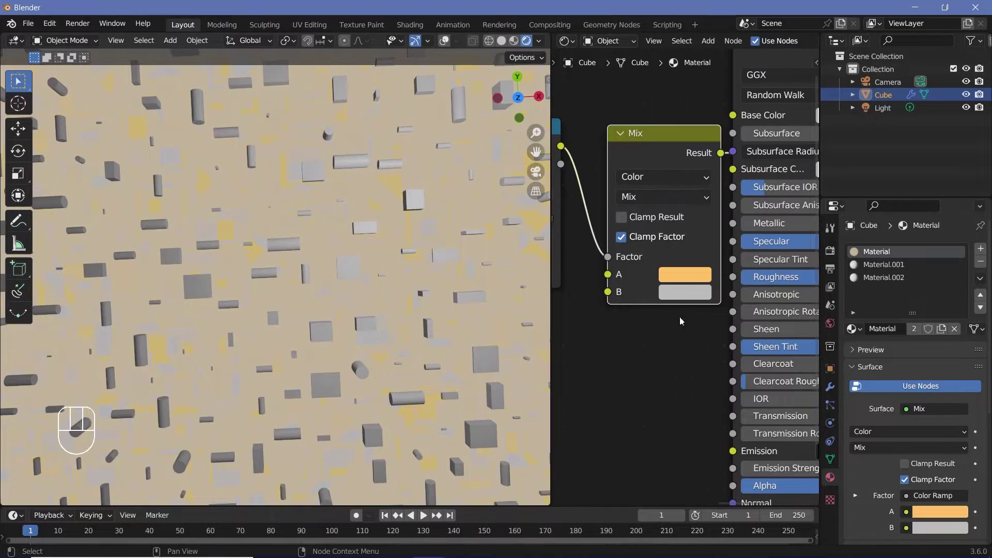
Set the Mix node's B colour to bright green and reshape the traces by moving a colour ramp stop.
{"action": "left_click", "coordinate": [692, 298]}
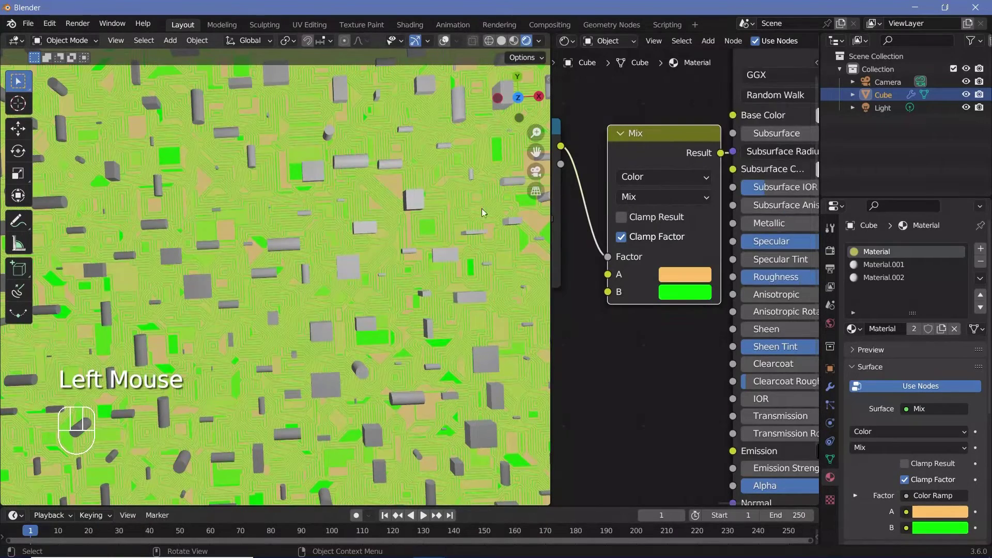
{"action": "left_click_drag", "start_coordinate": [288, 292], "coordinate": [328, 260]}
{"action": "middle_click", "coordinate": [333, 295]}
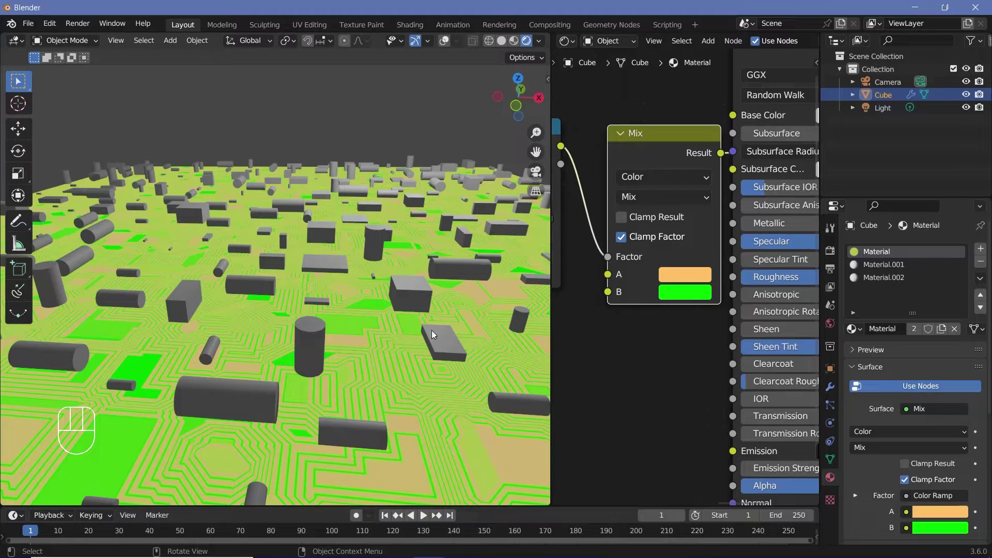
{"action": "left_click_drag", "start_coordinate": [313, 363], "coordinate": [317, 380]}
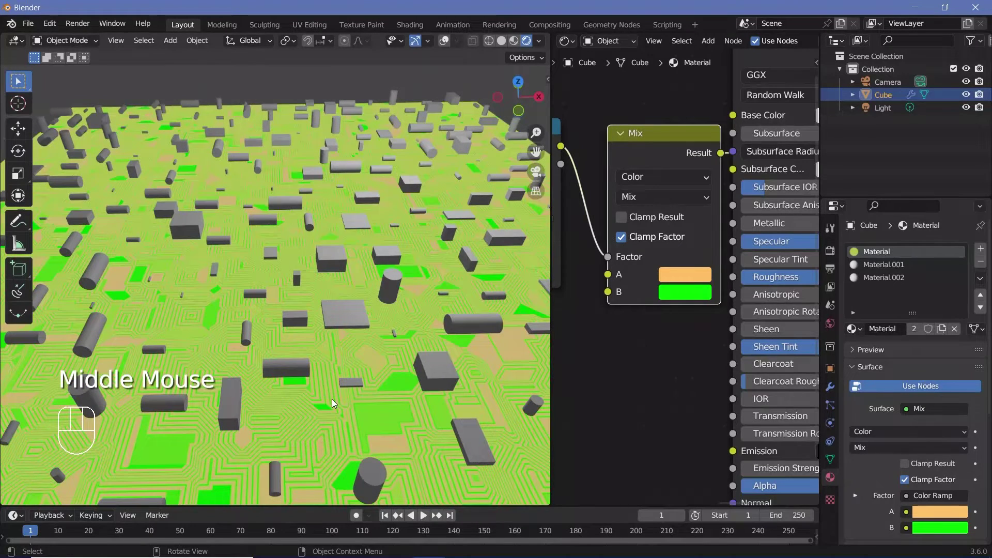
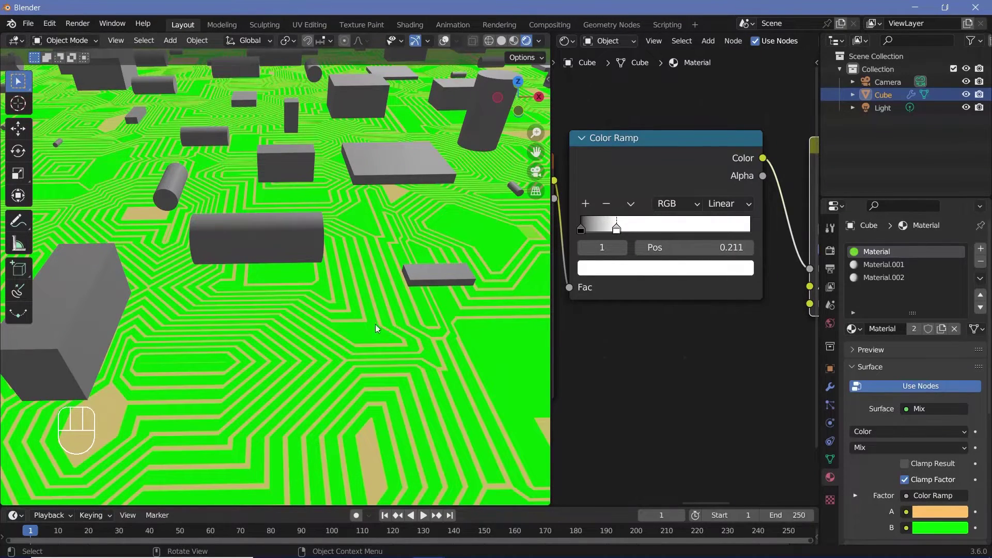
{"action": "left_click_drag", "start_coordinate": [660, 230], "coordinate": [567, 302]}
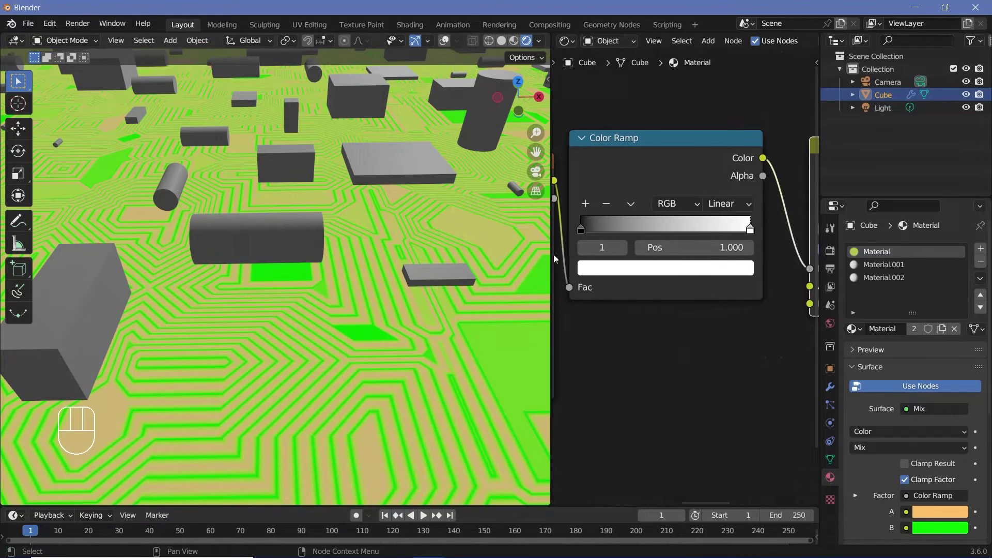
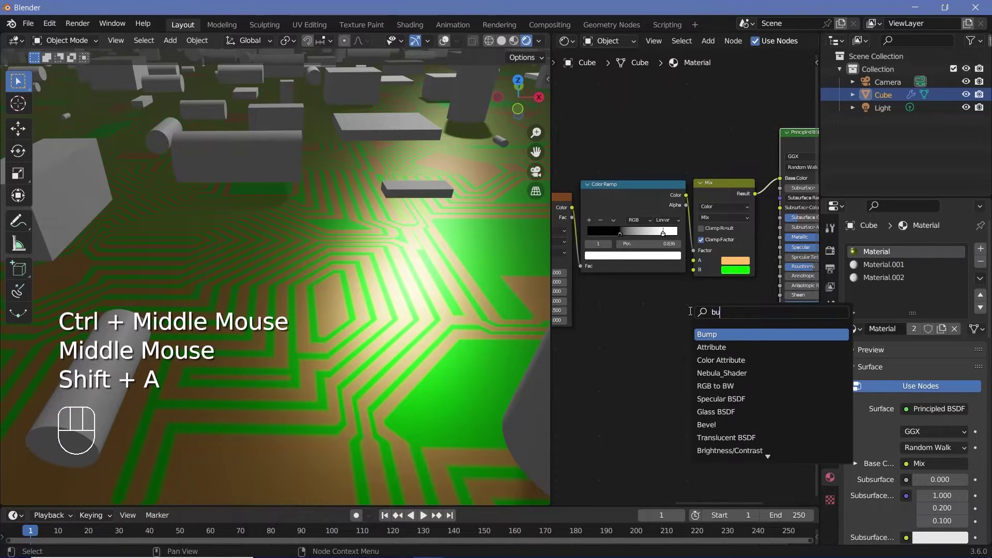
Wire a Bump node from the Color Ramp into the Principled BSDF Normal and enable Invert.
{"action": "left_click_drag", "start_coordinate": [707, 251], "coordinate": [721, 330]}
{"action": "left_click_drag", "start_coordinate": [752, 318], "coordinate": [652, 266]}
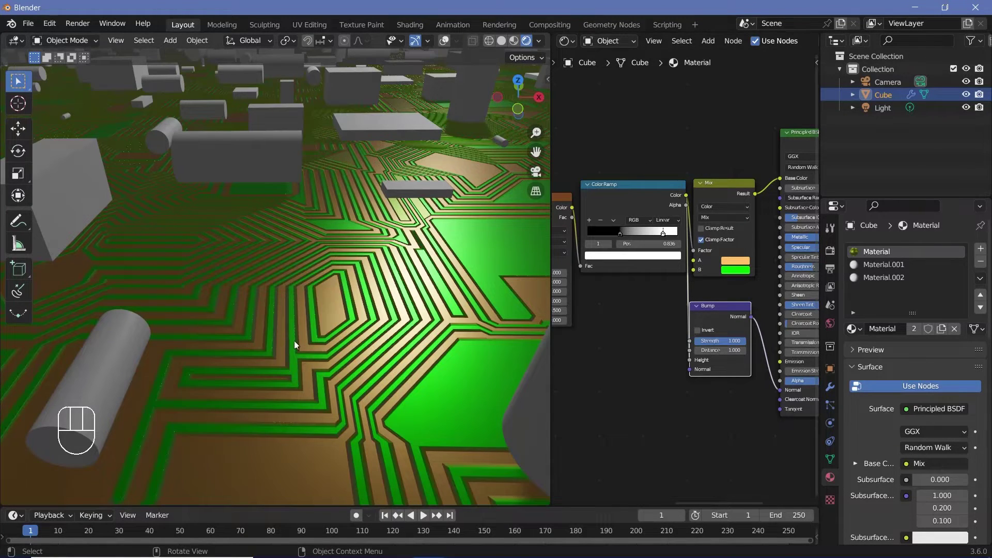
{"action": "middle_click", "coordinate": [698, 362]}
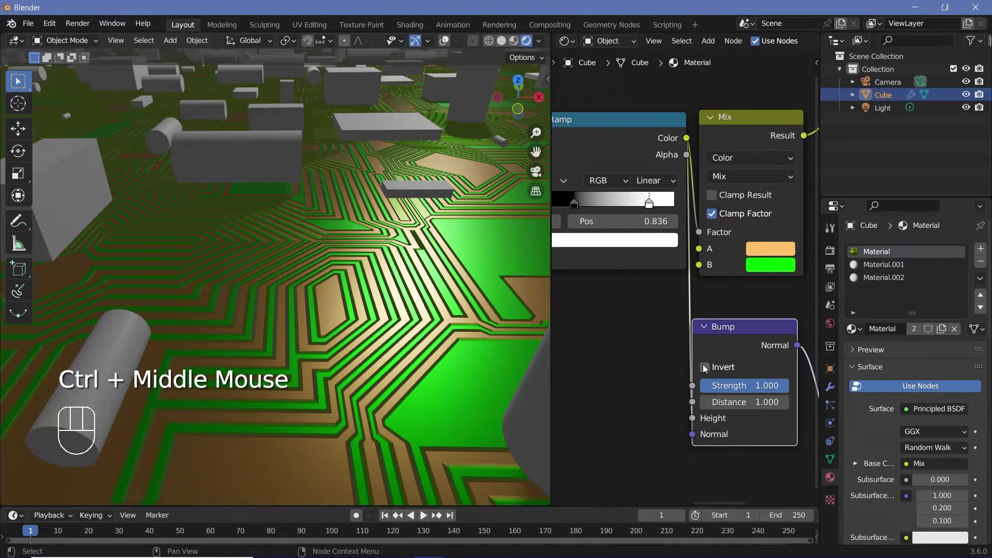
{"action": "left_click", "coordinate": [707, 368]}
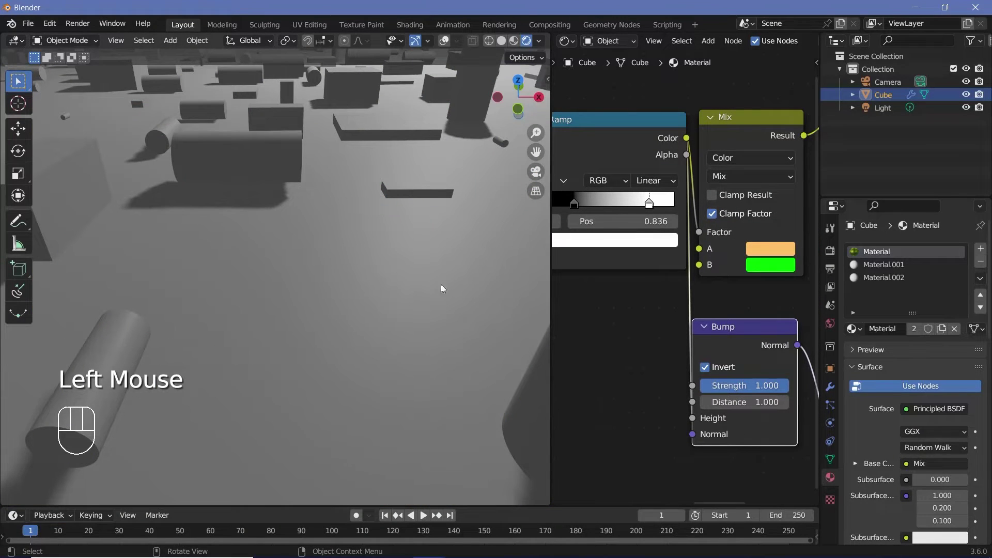
{"action": "middle_click", "coordinate": [376, 314]}
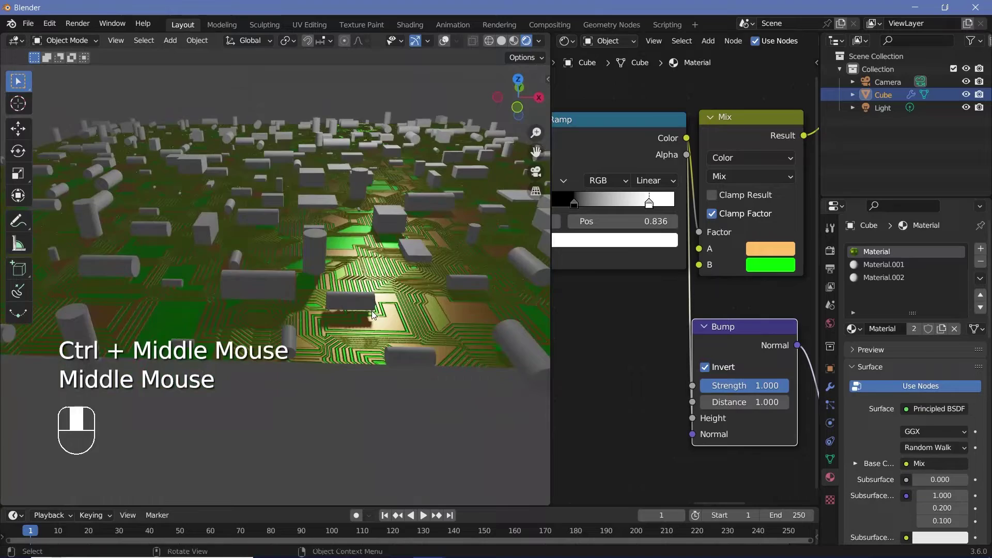
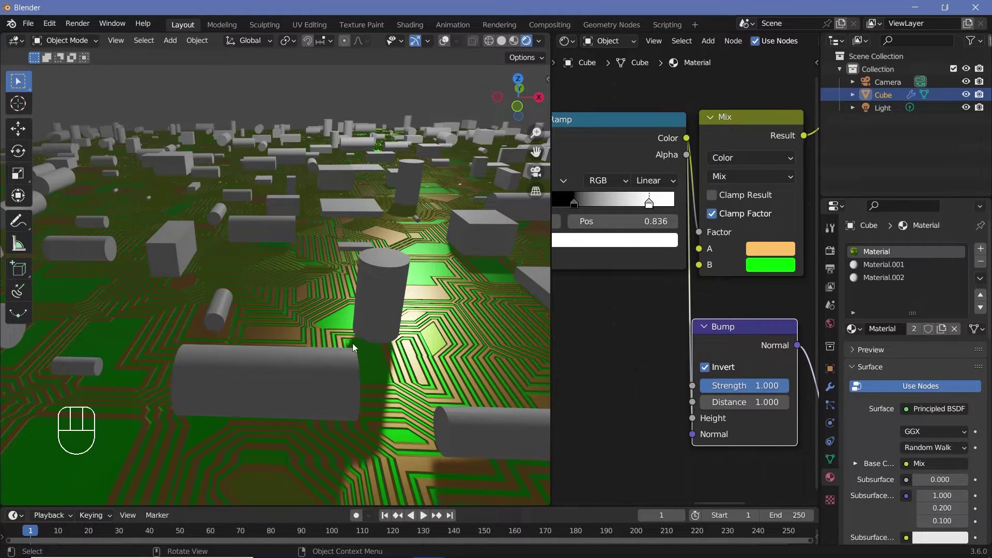
Expand the light's Shadow panel, then select the Cube and go to its material settings.
{"action": "left_click", "coordinate": [878, 111]}
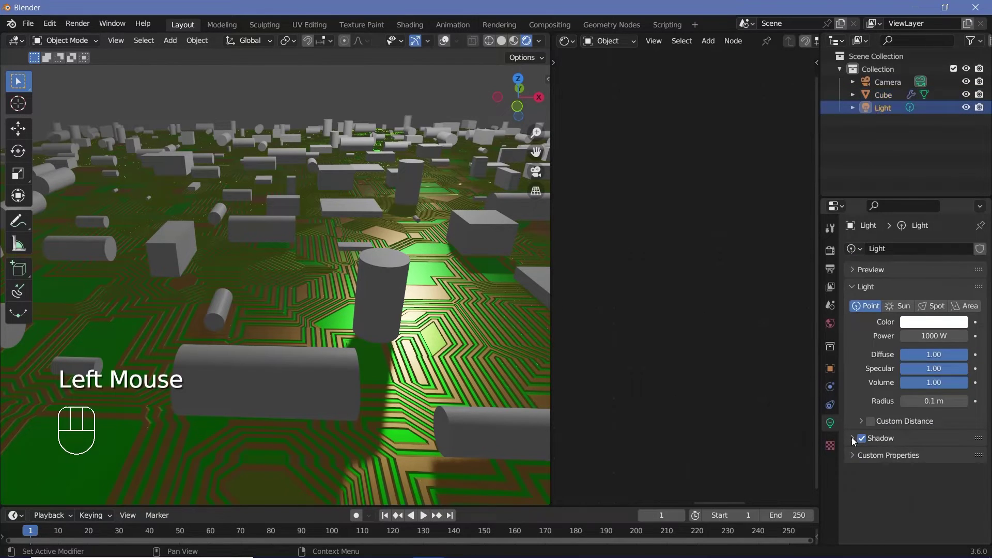
{"action": "left_click", "coordinate": [855, 441]}
{"action": "left_click", "coordinate": [876, 496]}
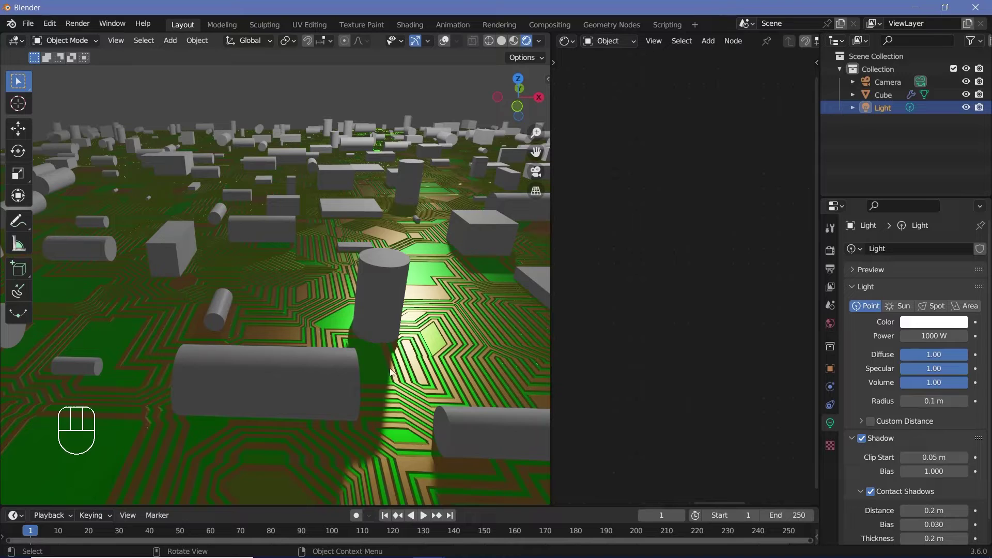
{"action": "left_click", "coordinate": [378, 305]}
Darken Material.001's Base Color to near black in the shader editor.
{"action": "left_click", "coordinate": [895, 268]}
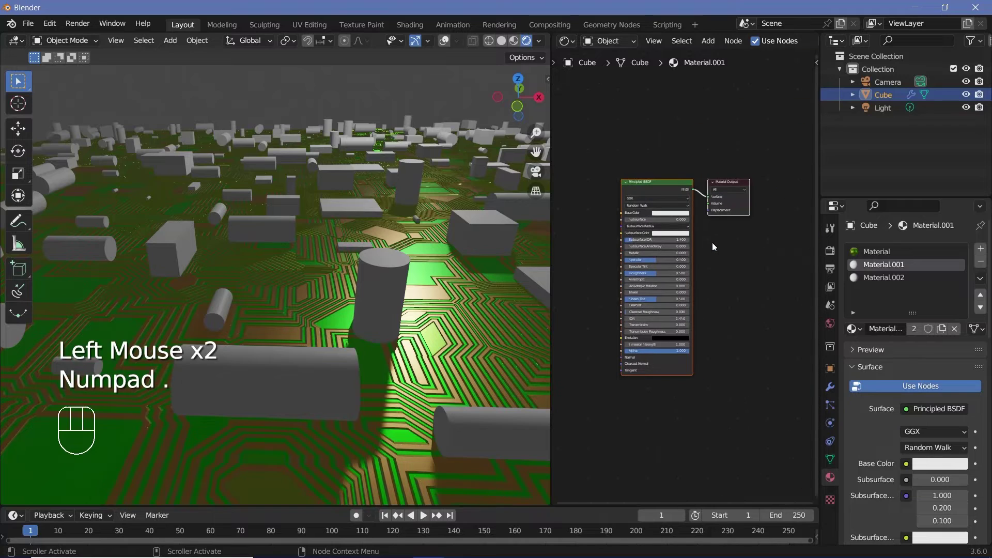
{"action": "key", "text": "KP_Decimal"}
{"action": "middle_click", "coordinate": [709, 247]}
{"action": "left_click", "coordinate": [690, 189]}
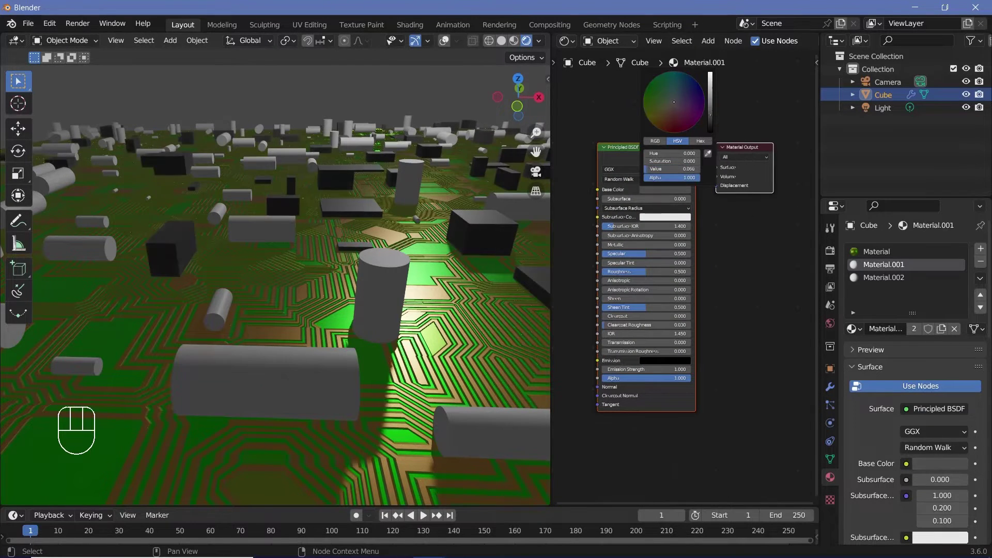
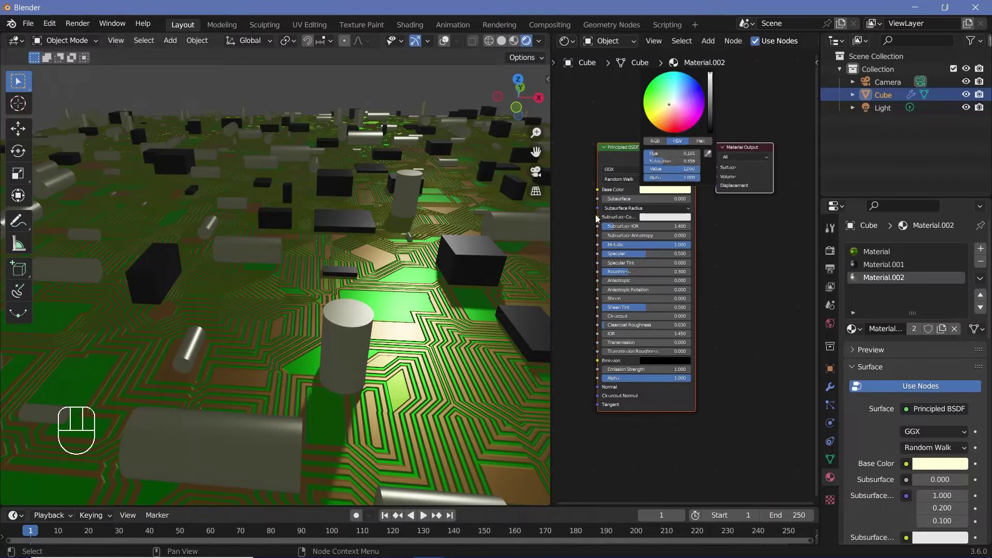
Make Material.002 pale yellow with Metallic 1.0, inspect it from several angles, and go to World settings.
{"action": "left_click_drag", "start_coordinate": [275, 385], "coordinate": [408, 308]}
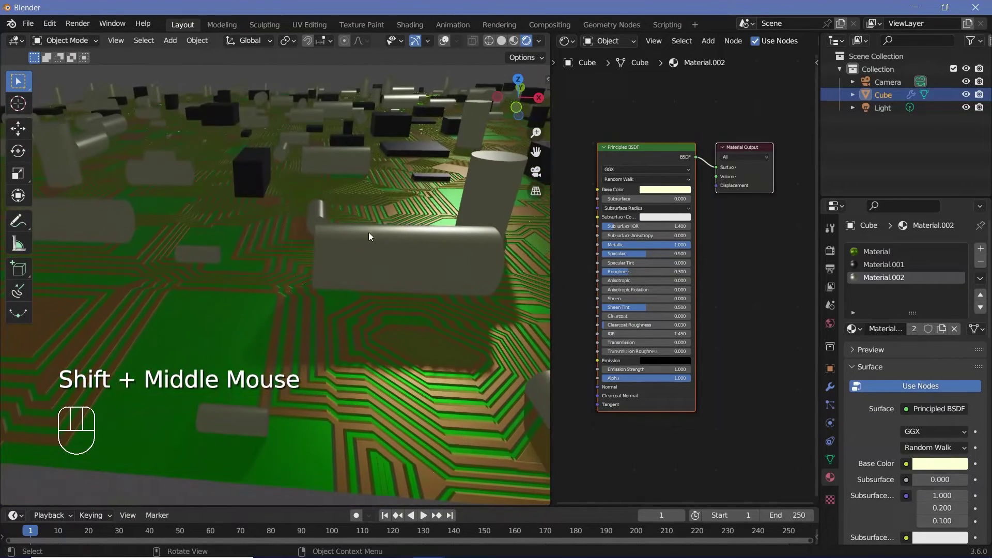
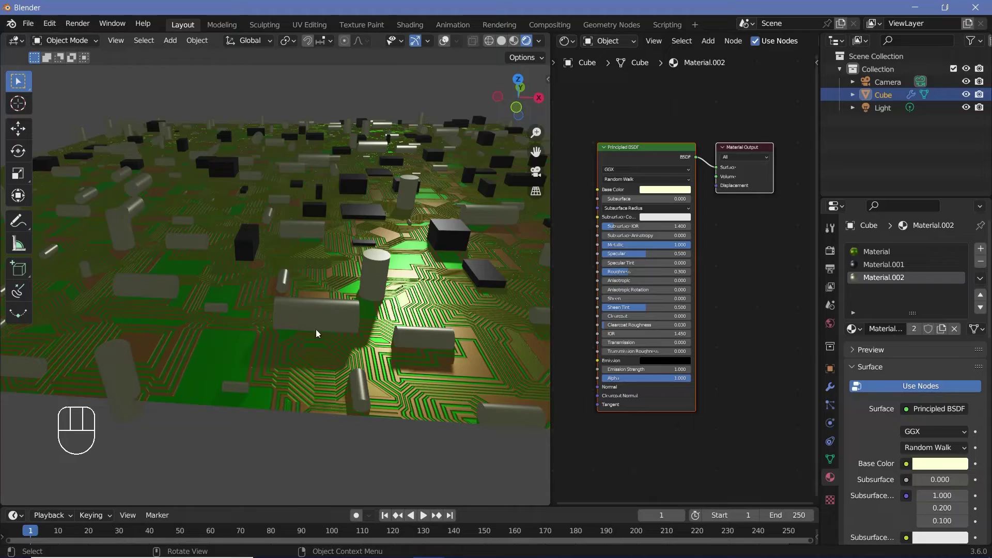
{"action": "left_click_drag", "start_coordinate": [366, 293], "coordinate": [264, 331]}
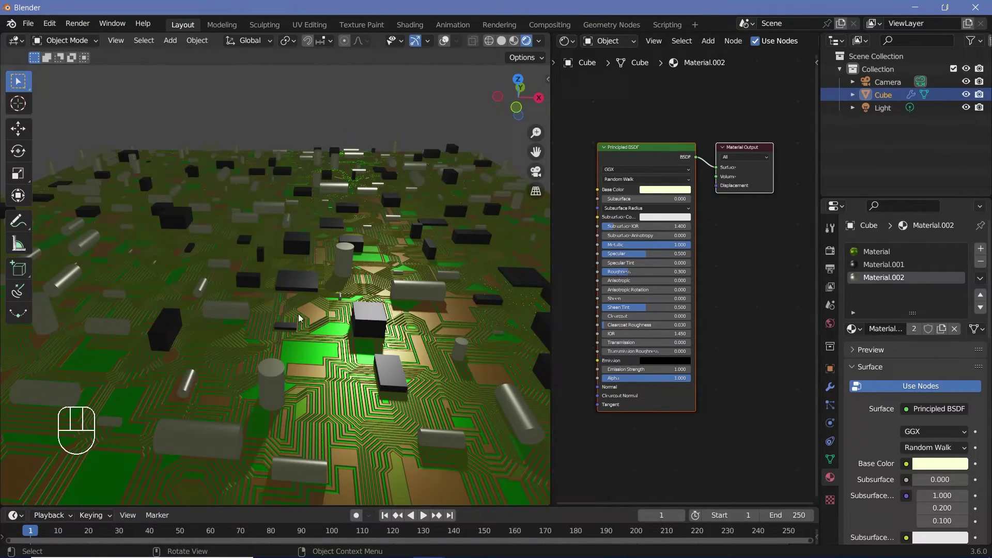
{"action": "middle_click", "coordinate": [305, 315]}
{"action": "left_click_drag", "start_coordinate": [349, 296], "coordinate": [381, 276]}
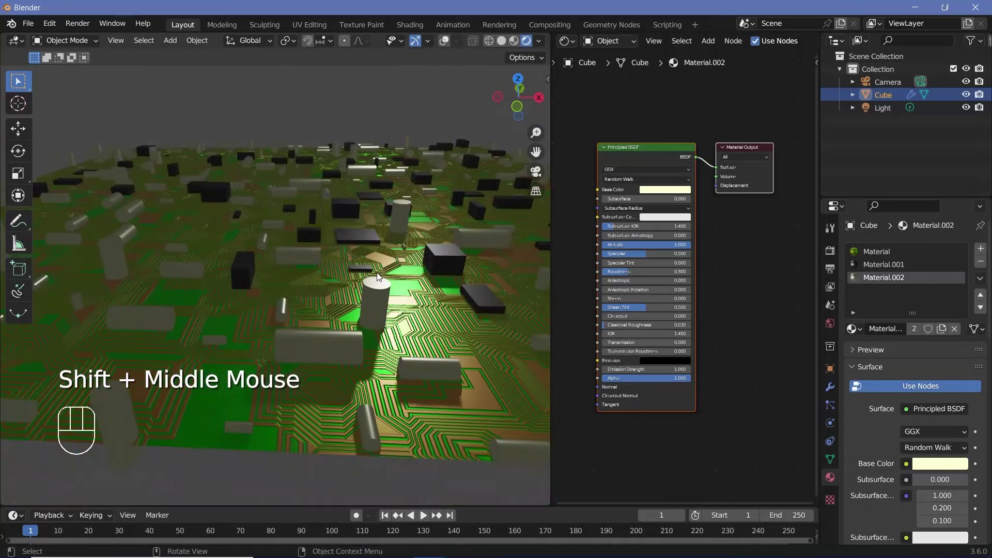
{"action": "middle_click", "coordinate": [337, 230]}
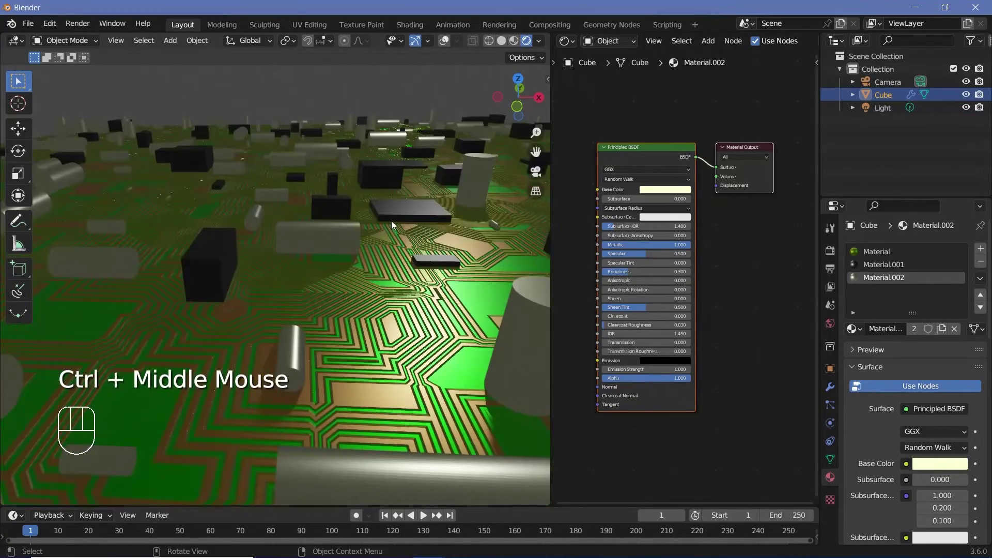
{"action": "left_click_drag", "start_coordinate": [369, 257], "coordinate": [331, 304]}
{"action": "middle_click", "coordinate": [332, 293]}
{"action": "middle_click", "coordinate": [370, 322]}
{"action": "left_click", "coordinate": [345, 294]}
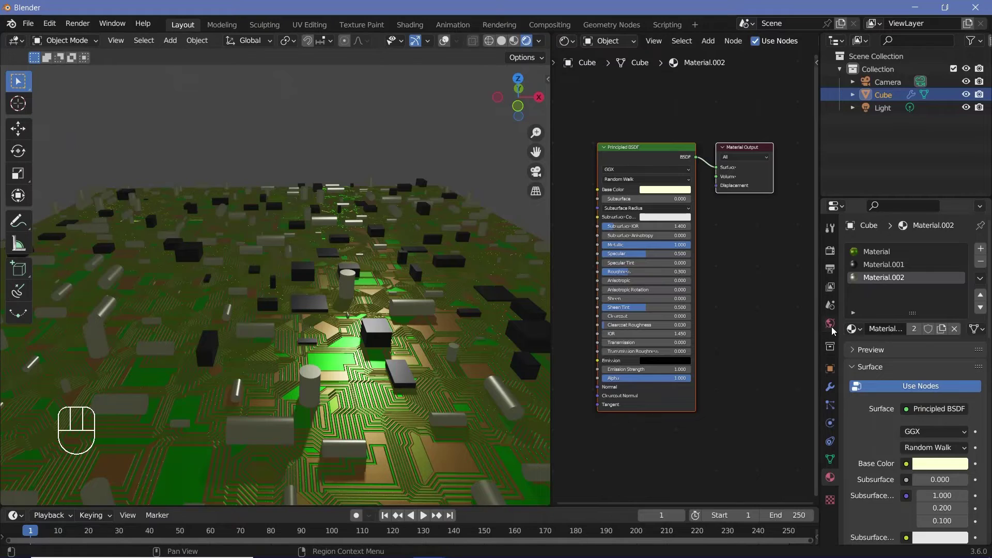
{"action": "left_click", "coordinate": [833, 329]}
Set the world colour to black and duplicate the light into a 4.5 m by 1 m area light.
{"action": "left_click", "coordinate": [939, 342]}
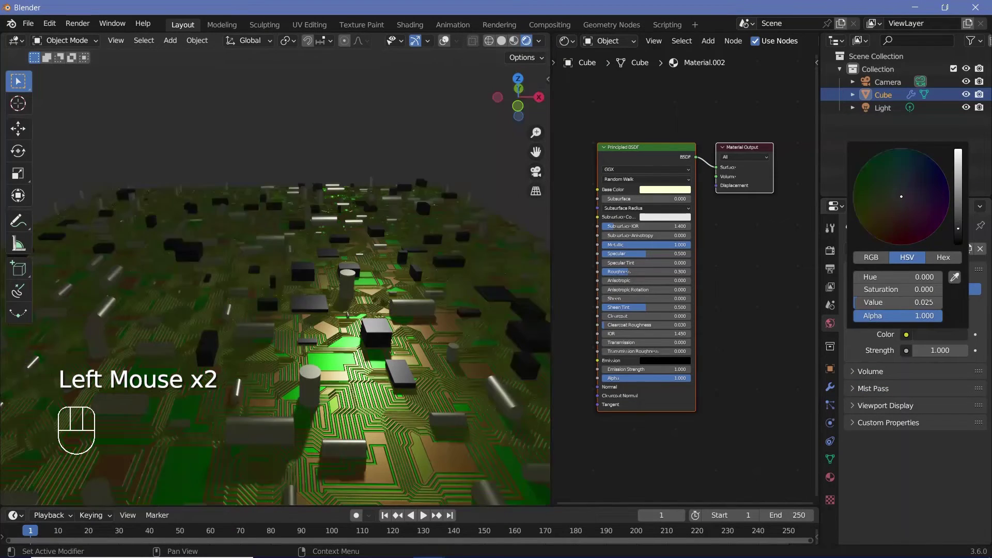
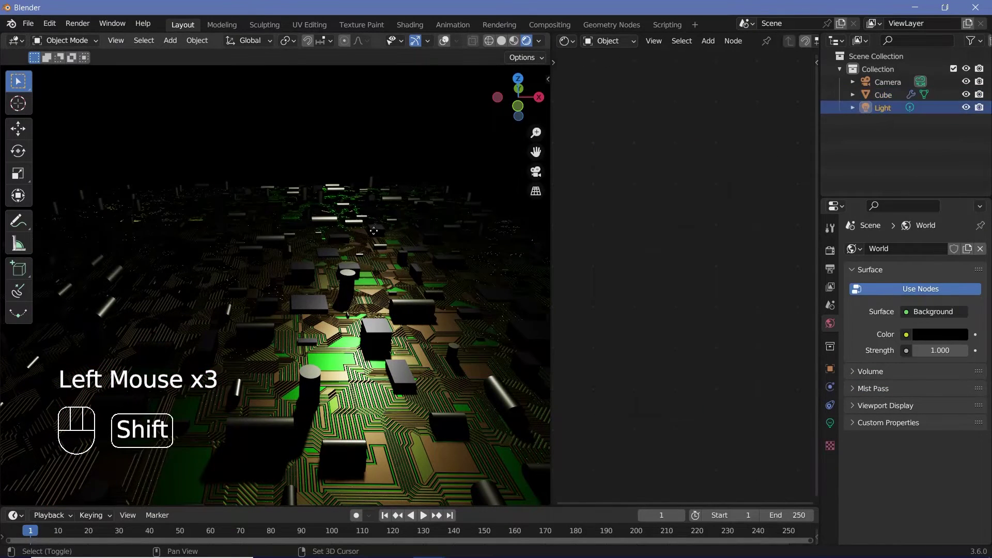
{"action": "key", "text": "shift+d"}
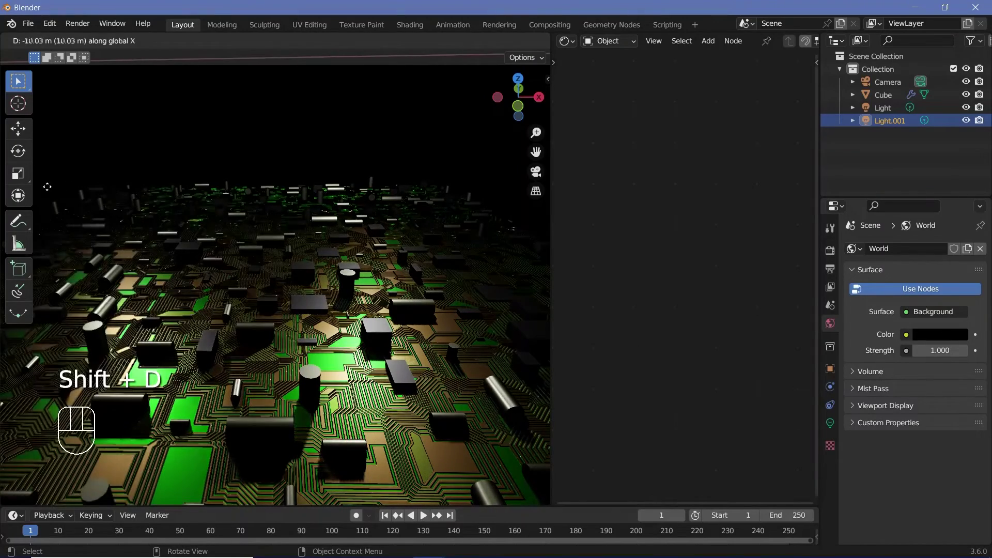
{"action": "left_click", "coordinate": [836, 434]}
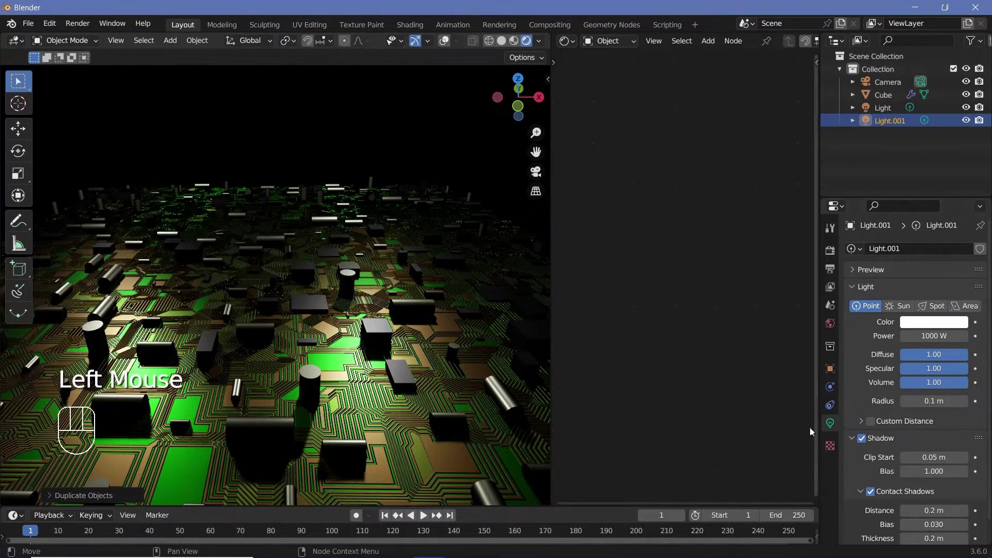
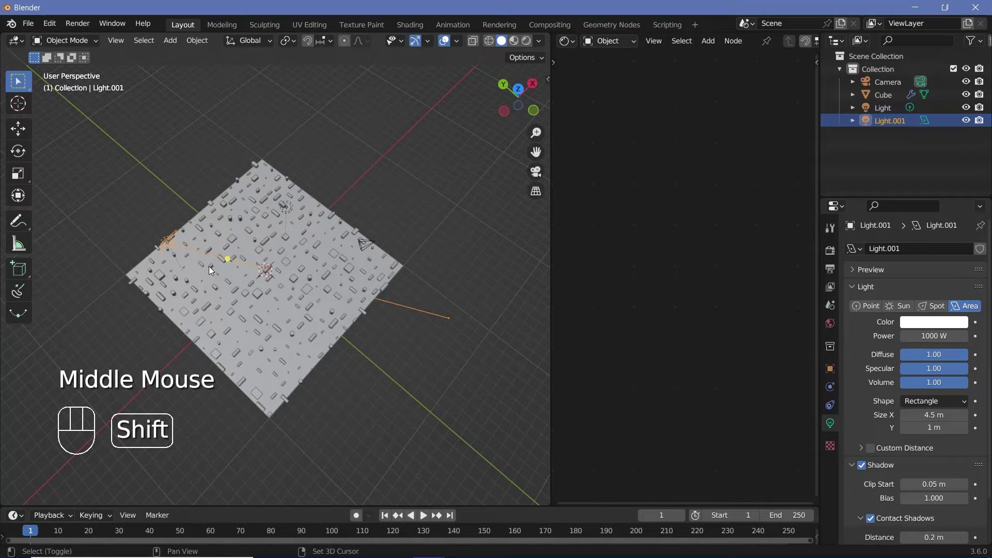
Duplicate the area light again from Top view and resize it to 3 m by 5 m.
{"action": "key", "text": "shift+d"}
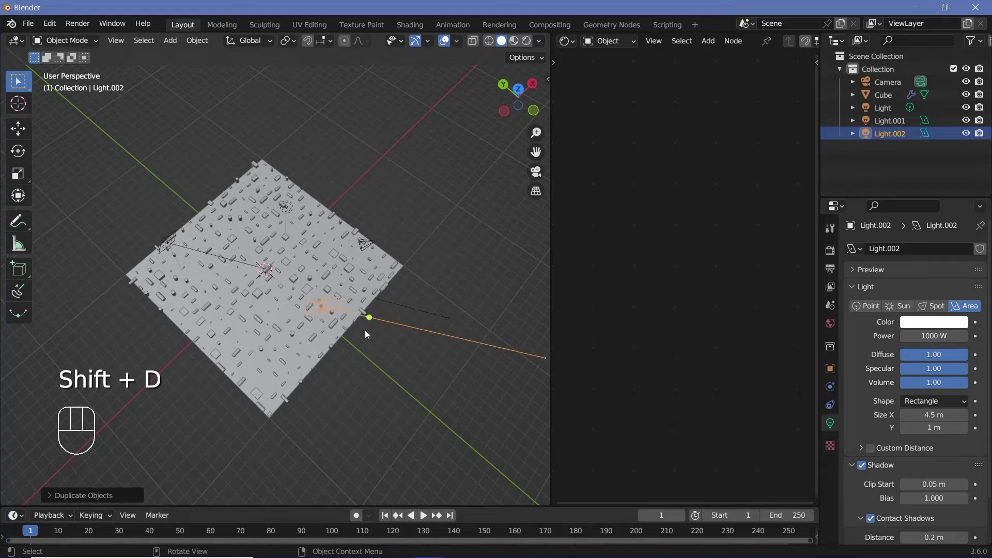
{"action": "key", "text": "KP_7"}
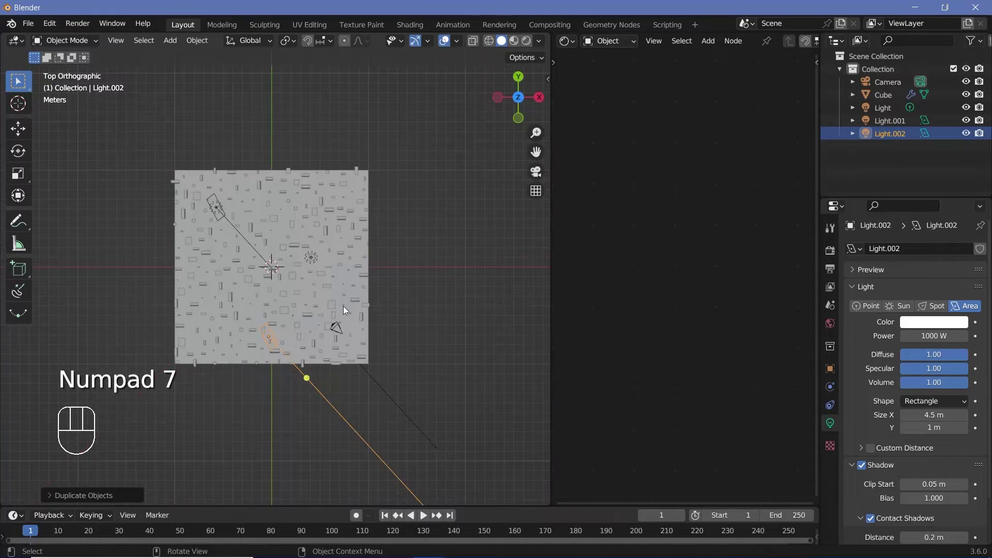
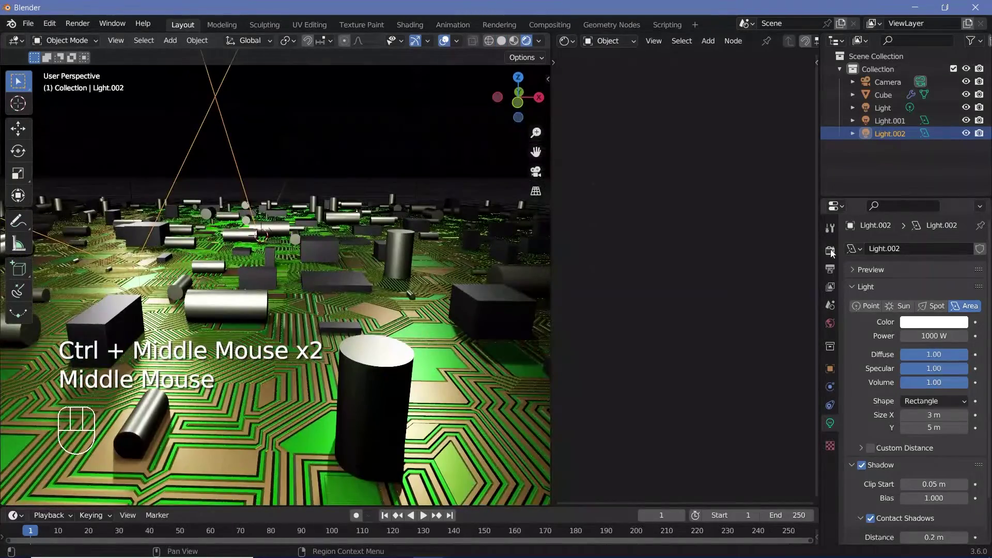
{"action": "left_click", "coordinate": [834, 253]}
Set Bloom radius 6.5 and intensity 0.02 with Screen Space Reflections, then select and reset the camera.
{"action": "left_click_drag", "start_coordinate": [863, 406], "coordinate": [855, 431]}
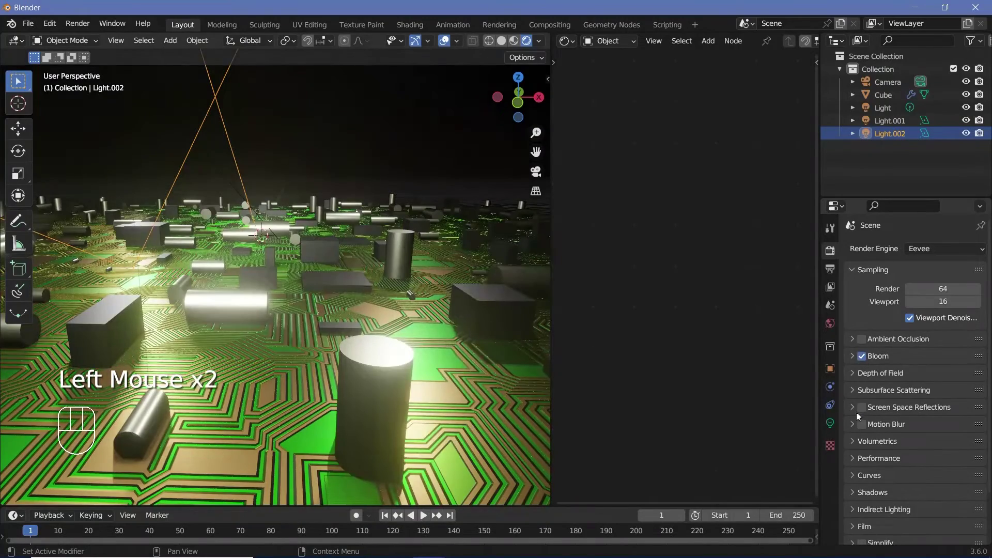
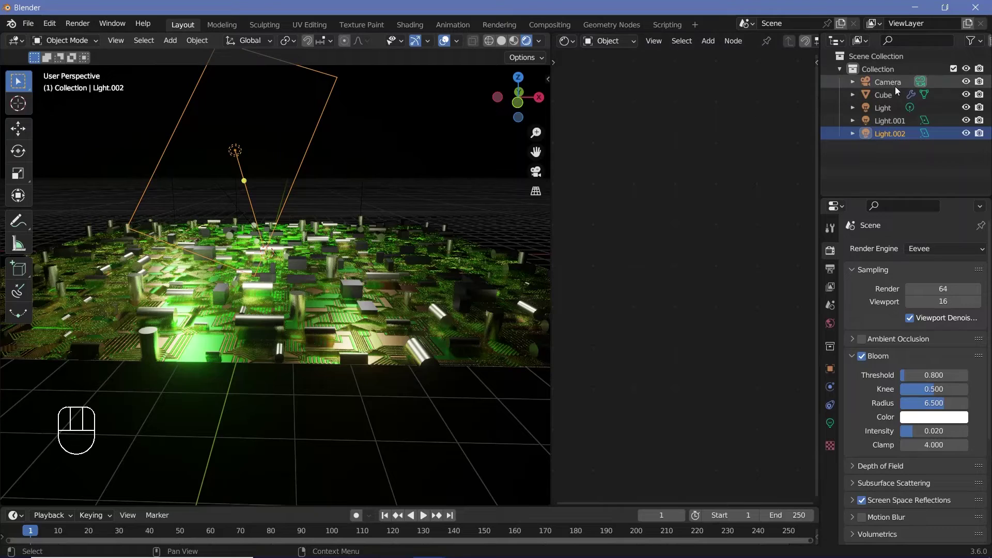
{"action": "left_click_drag", "start_coordinate": [898, 90], "coordinate": [879, 93]}
{"action": "key", "text": "alt+g"}
{"action": "key", "text": "alt+r"}
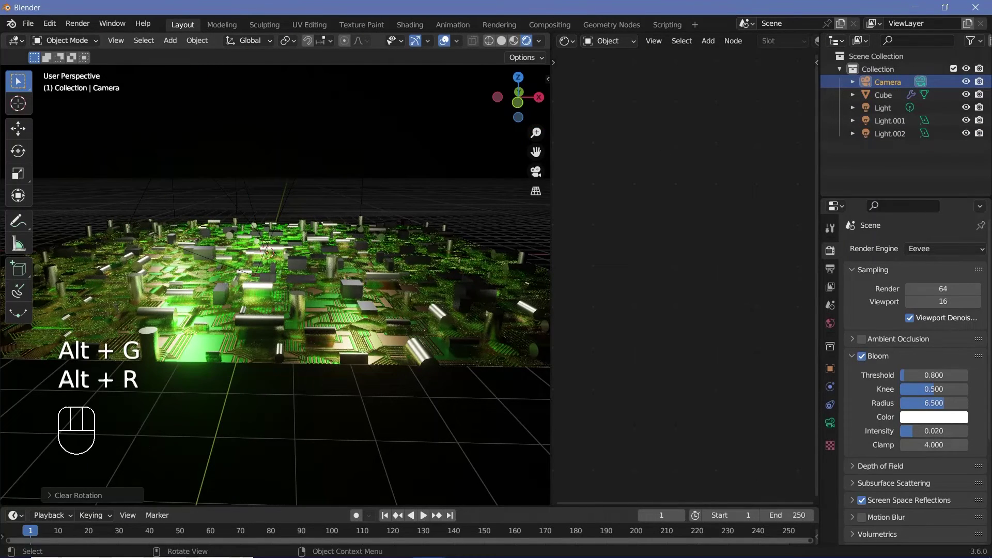
Move the camera along Z and Y to a new position and confirm it.
{"action": "key", "text": "r"}
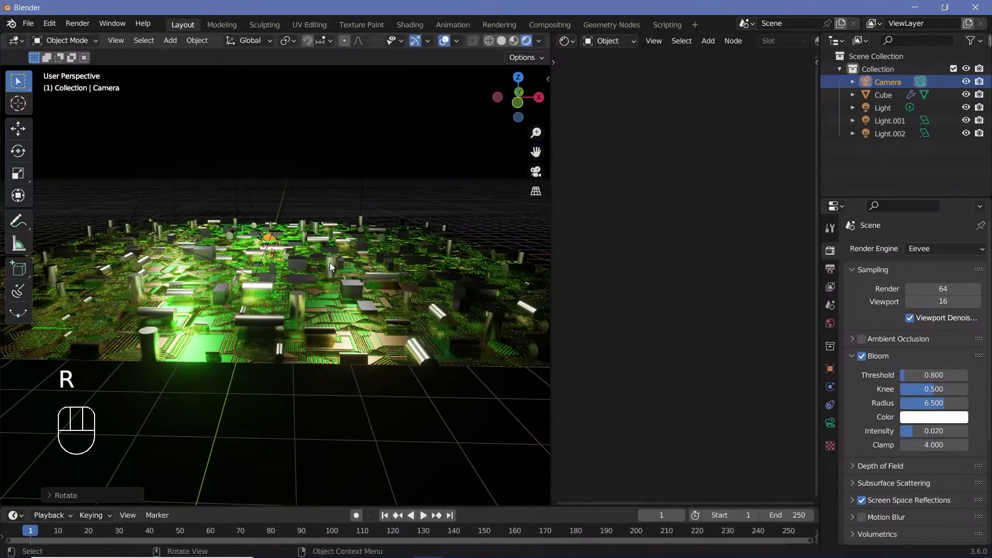
{"action": "key", "text": "g"}
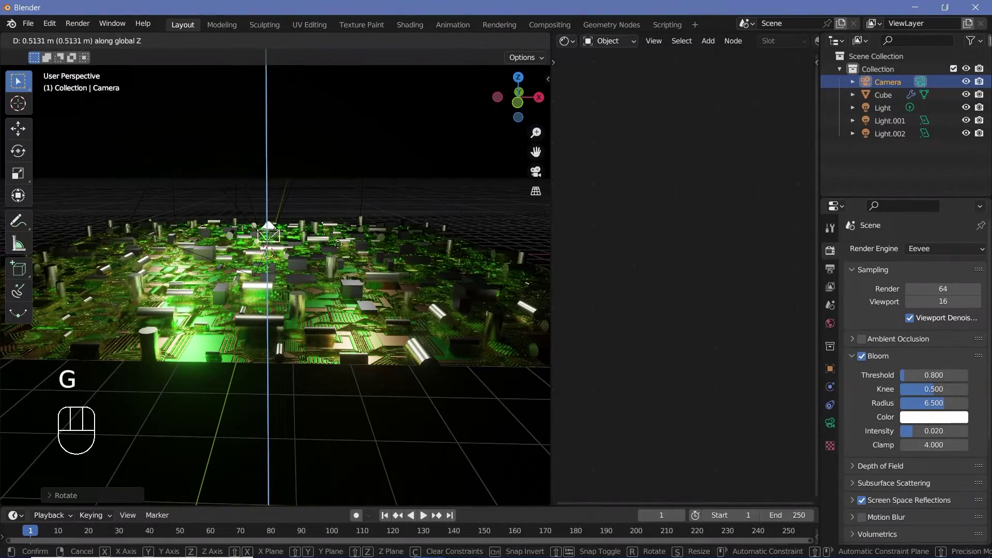
{"action": "key", "text": "g"}
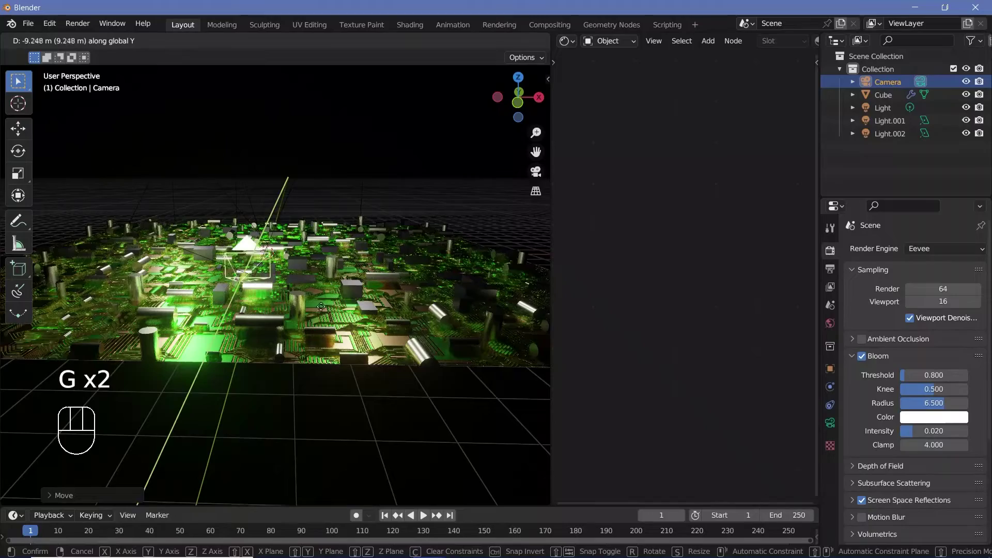
{"action": "left_click", "coordinate": [300, 280]}
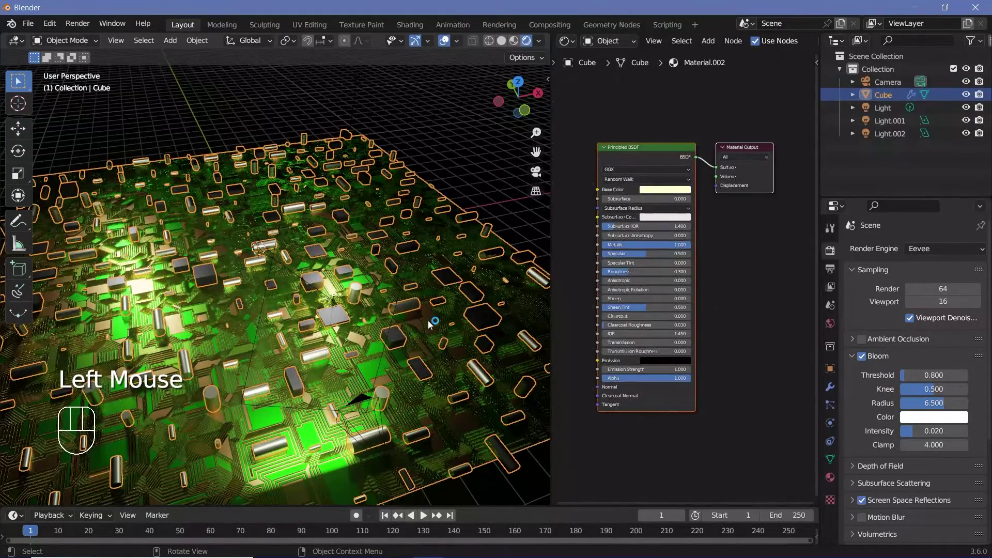
Tilt the camera about X in camera view, set Passepartout to 1.000, and select the board.
{"action": "key", "text": "KP_0"}
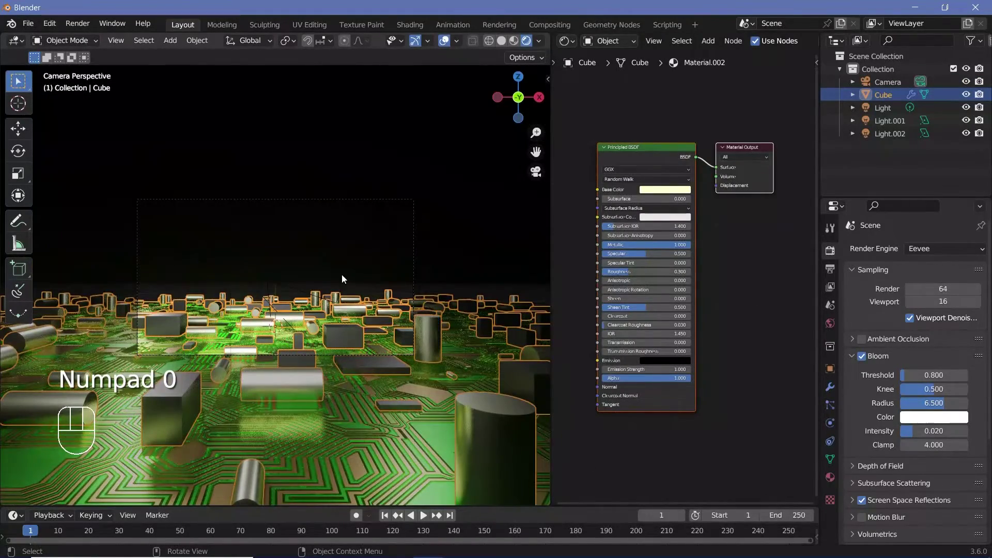
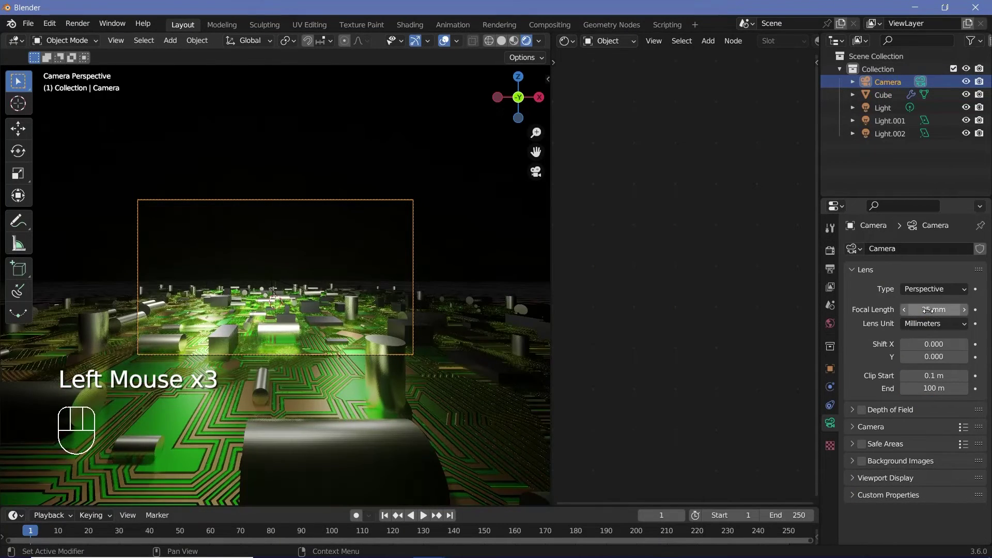
{"action": "key", "text": "r"}
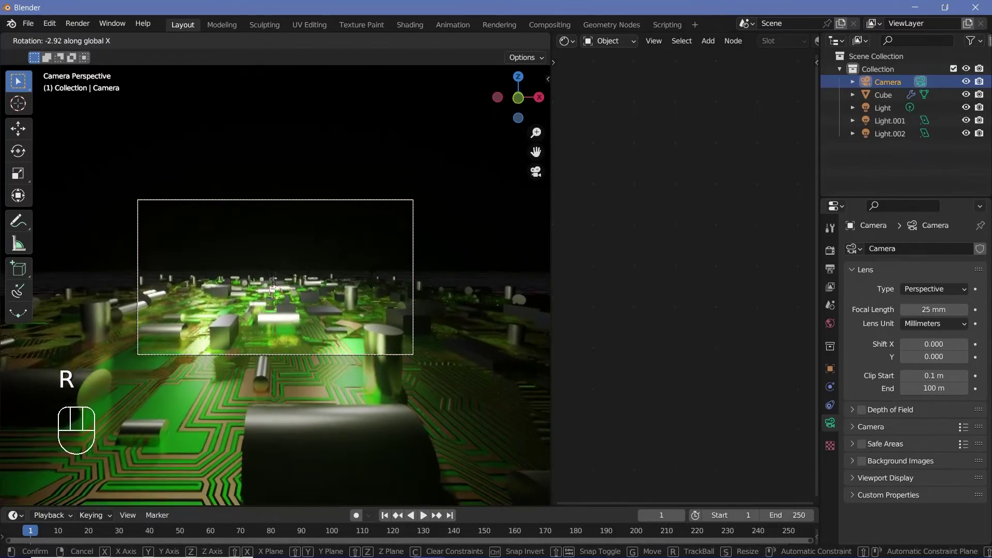
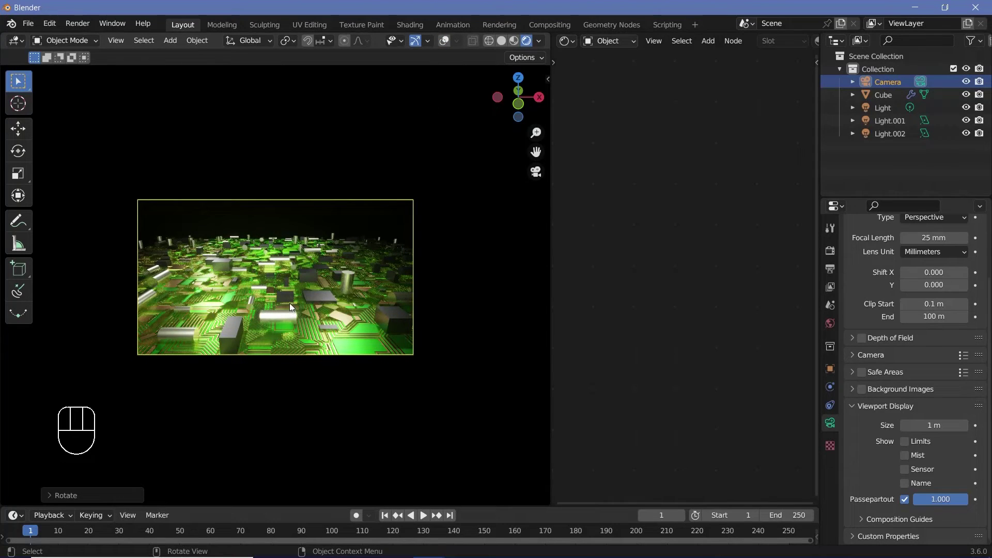
{"action": "left_click_drag", "start_coordinate": [288, 332], "coordinate": [329, 342]}
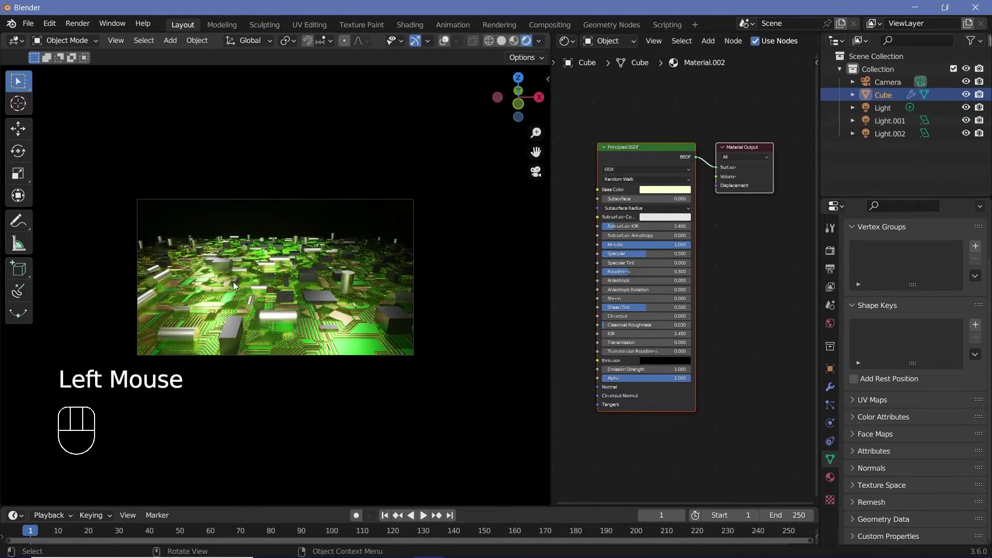
In Solid shading, duplicate the greeble board (Alt+D) and parent it with the original.
{"action": "left_click", "coordinate": [506, 47]}
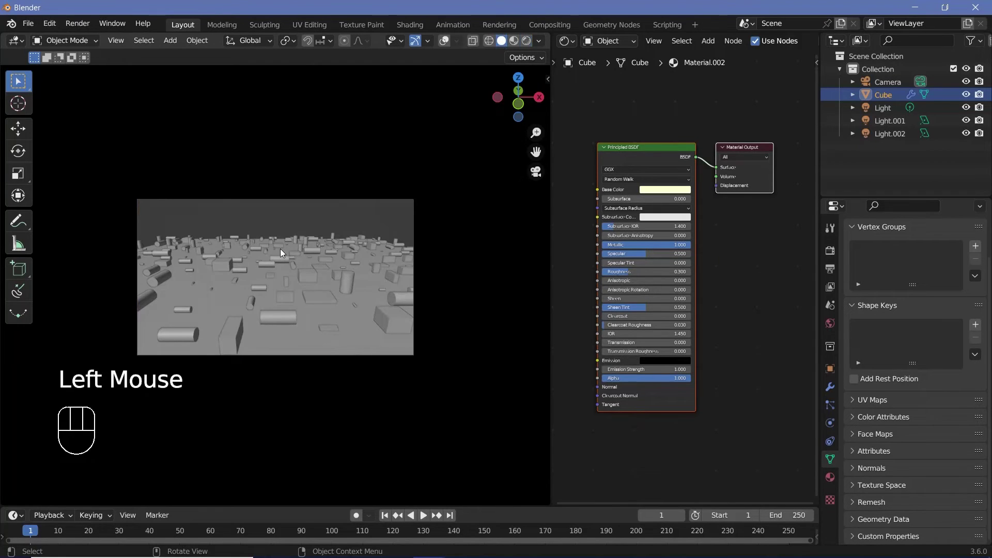
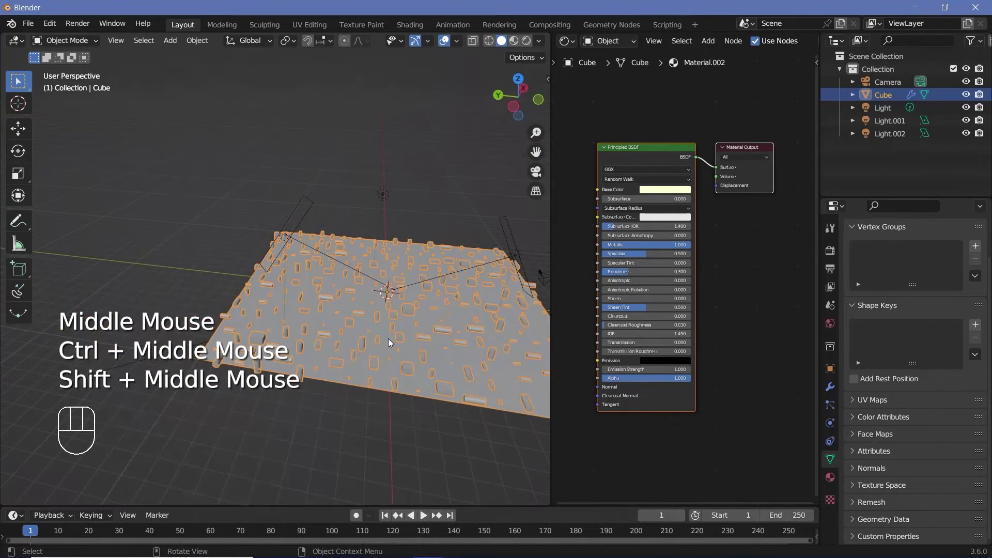
{"action": "key", "text": "alt+d"}
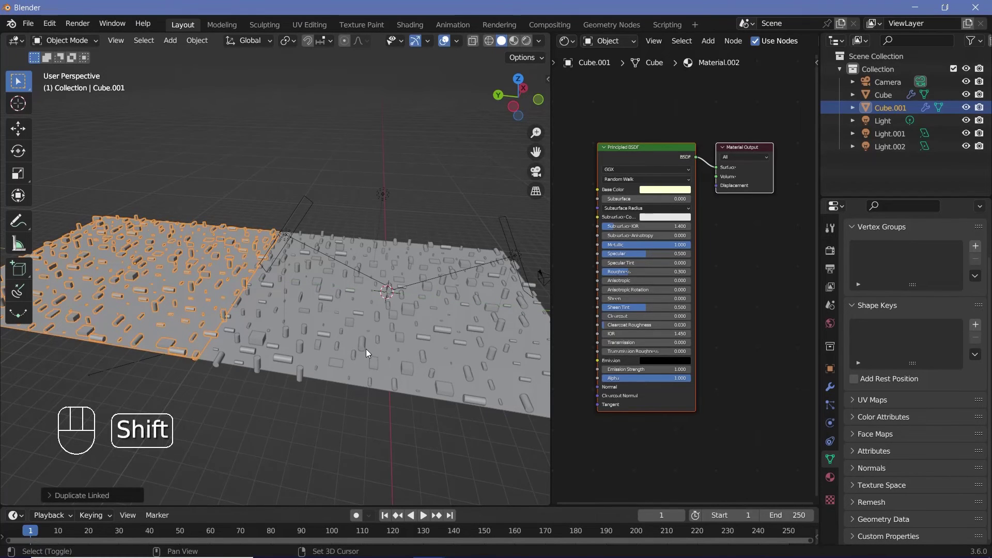
{"action": "left_click", "coordinate": [369, 353]}
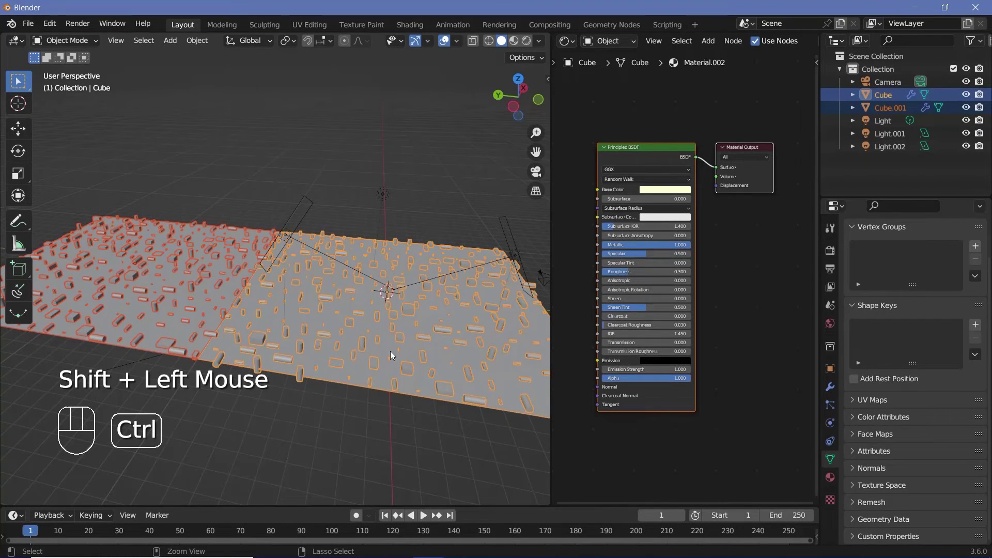
{"action": "key", "text": "ctrl+p"}
{"action": "middle_click", "coordinate": [323, 343]}
Duplicate the board again and place the copy beside it to extend the board.
{"action": "left_click", "coordinate": [384, 336]}
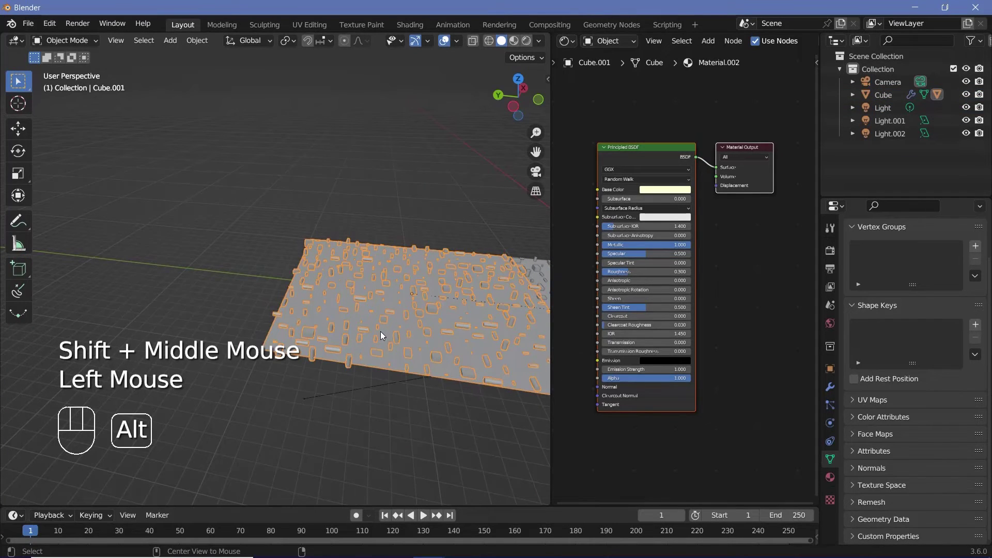
{"action": "key", "text": "alt+d"}
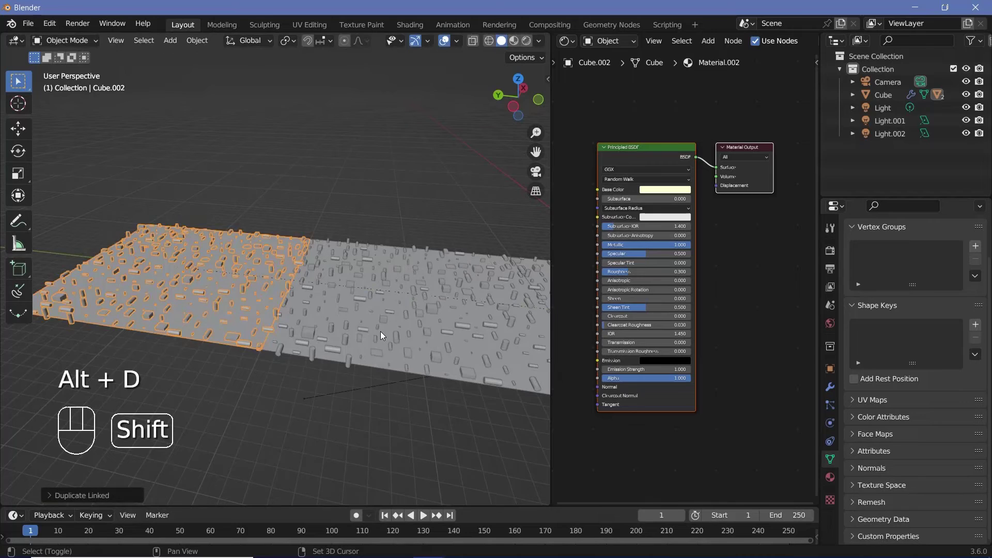
{"action": "key", "text": "shift+r"}
{"action": "key", "text": "shift+r"}
View the scene through the camera with rendered shading and reselect the main board.
{"action": "key", "text": "KP_0"}
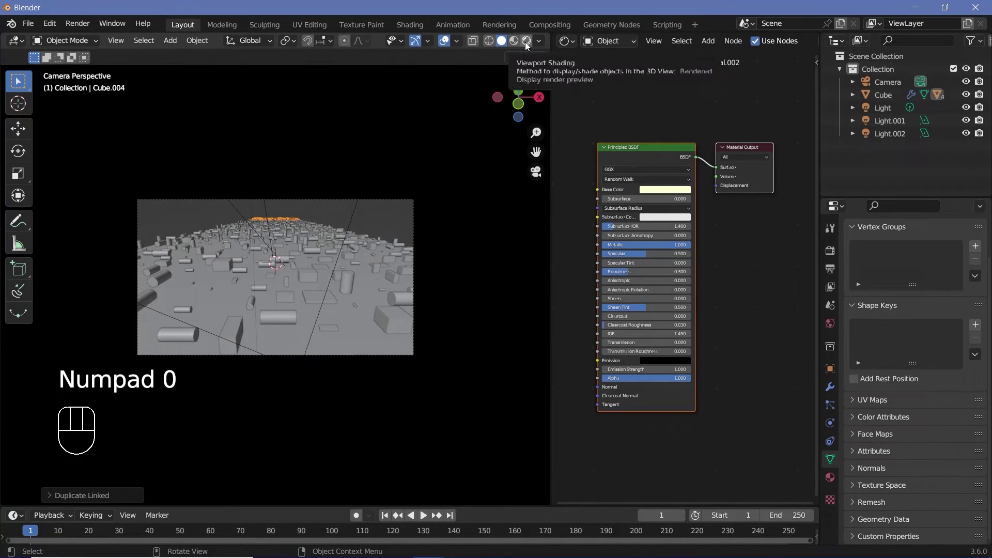
{"action": "left_click", "coordinate": [528, 47]}
{"action": "left_click", "coordinate": [450, 43]}
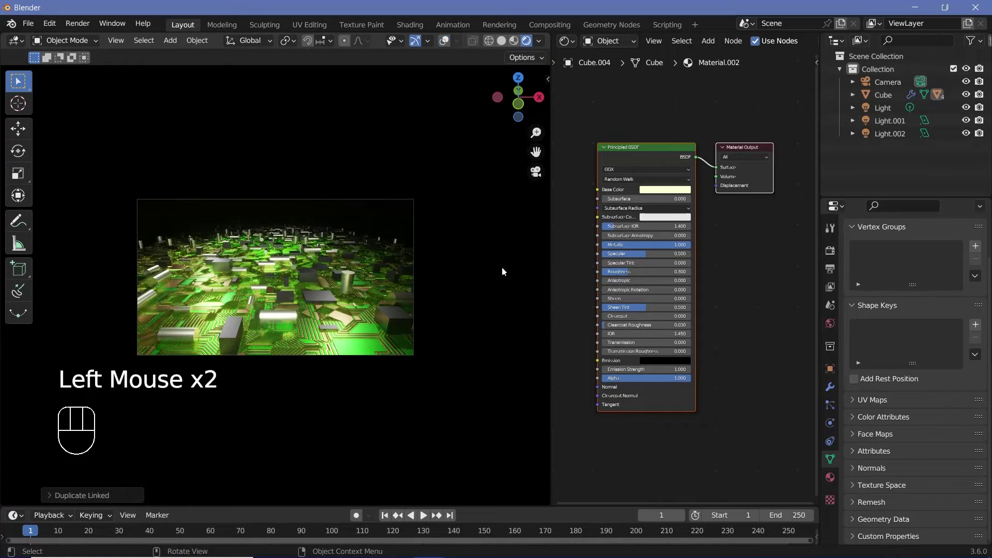
{"action": "left_click_drag", "start_coordinate": [324, 322], "coordinate": [301, 330]}
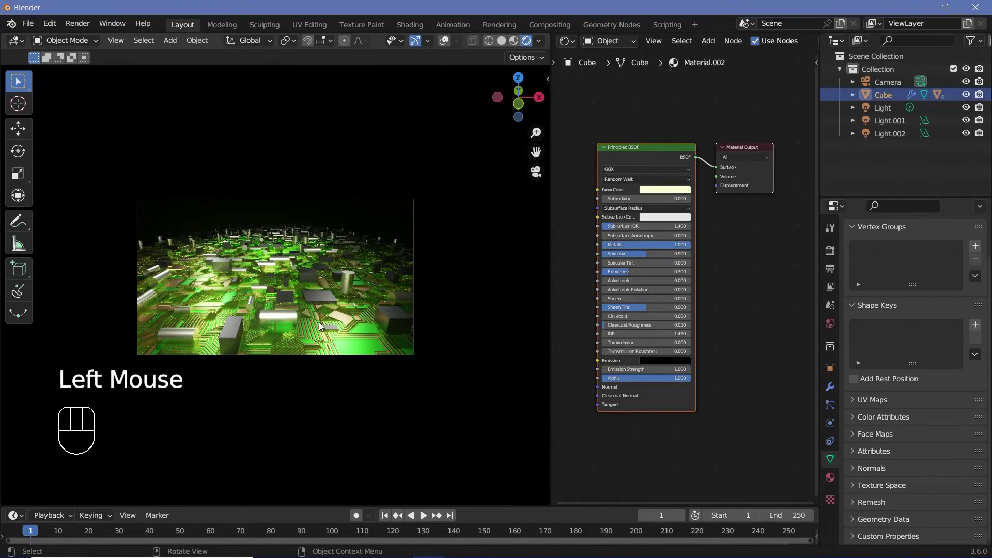
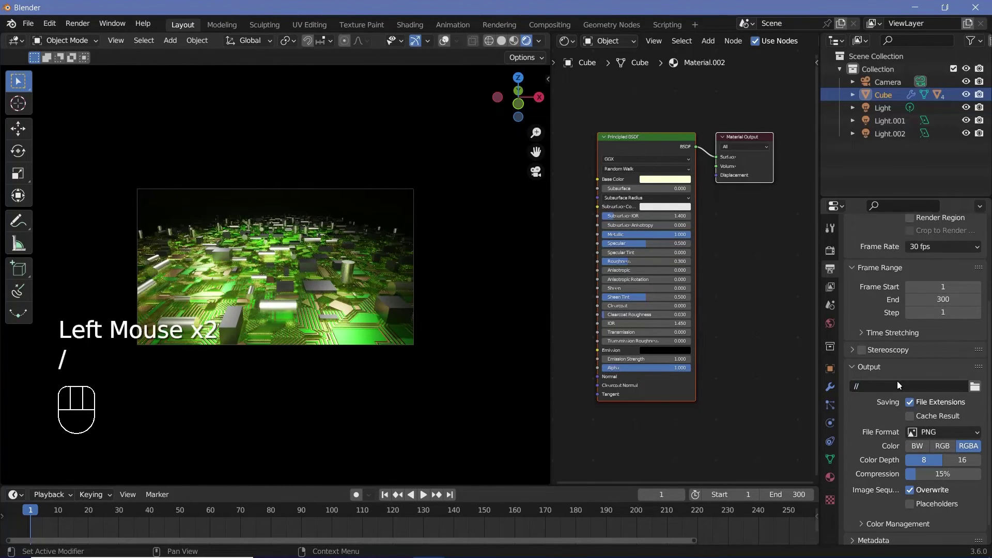
Set output to FFmpeg video, MPEG-4 container, Perceptually Lossless quality, with end frame 300.
{"action": "left_click", "coordinate": [918, 367]}
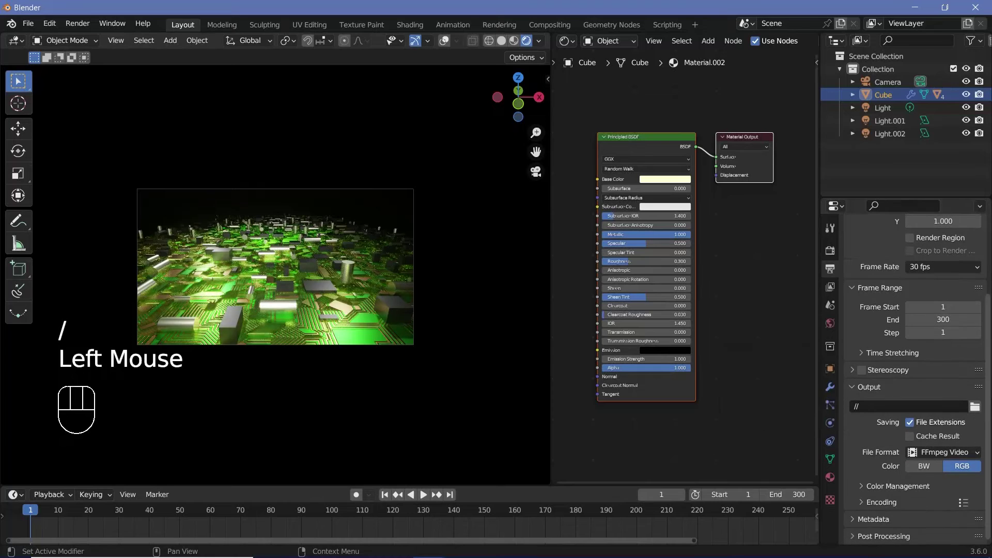
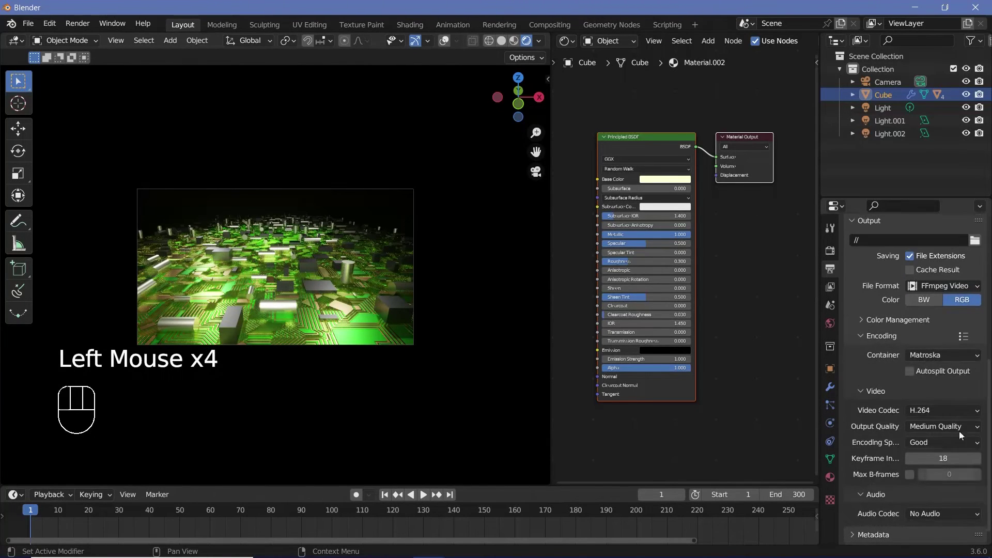
{"action": "left_click", "coordinate": [929, 363]}
{"action": "left_click", "coordinate": [937, 392]}
{"action": "left_click_drag", "start_coordinate": [933, 431], "coordinate": [741, 510]}
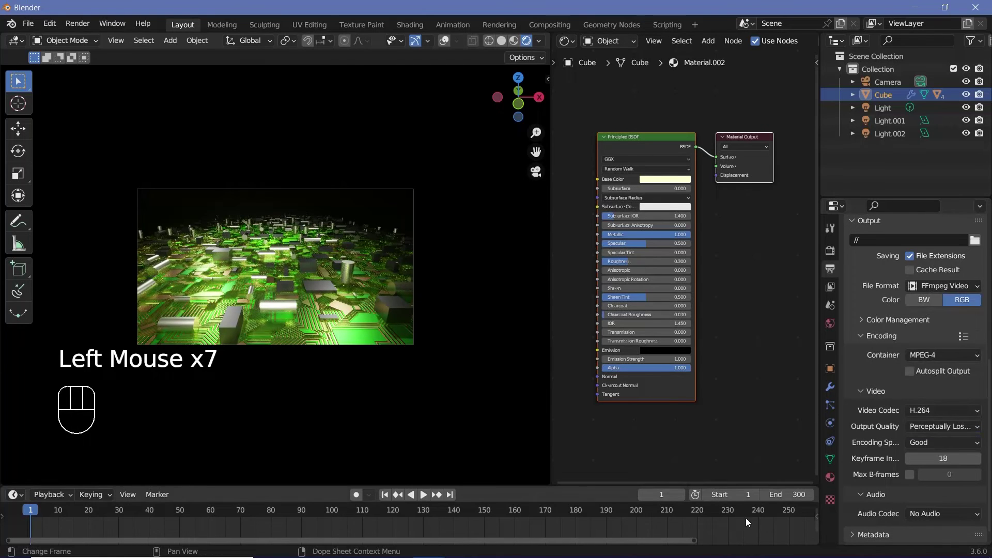
At frame 300 move the board along Y, keyframe it and set linear interpolation.
{"action": "middle_click", "coordinate": [724, 518]}
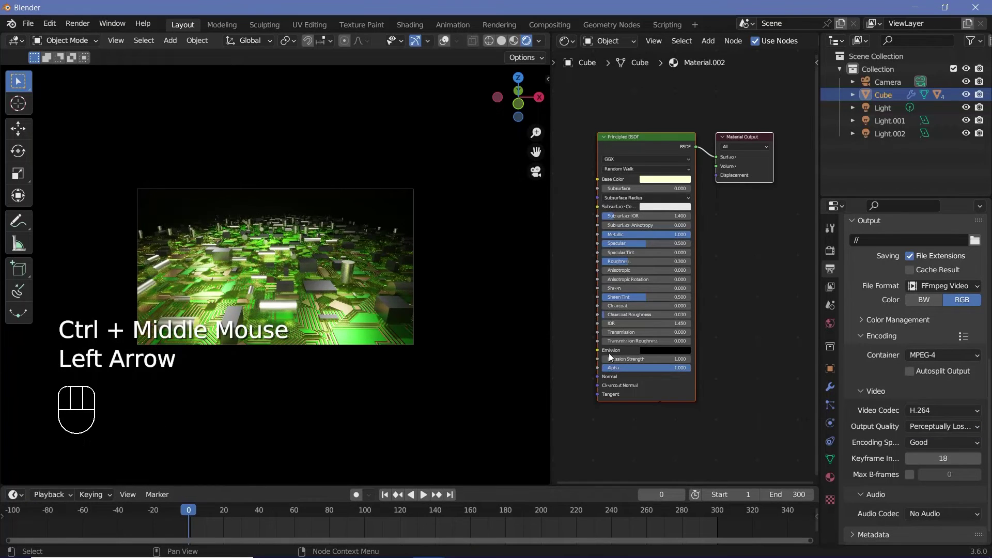
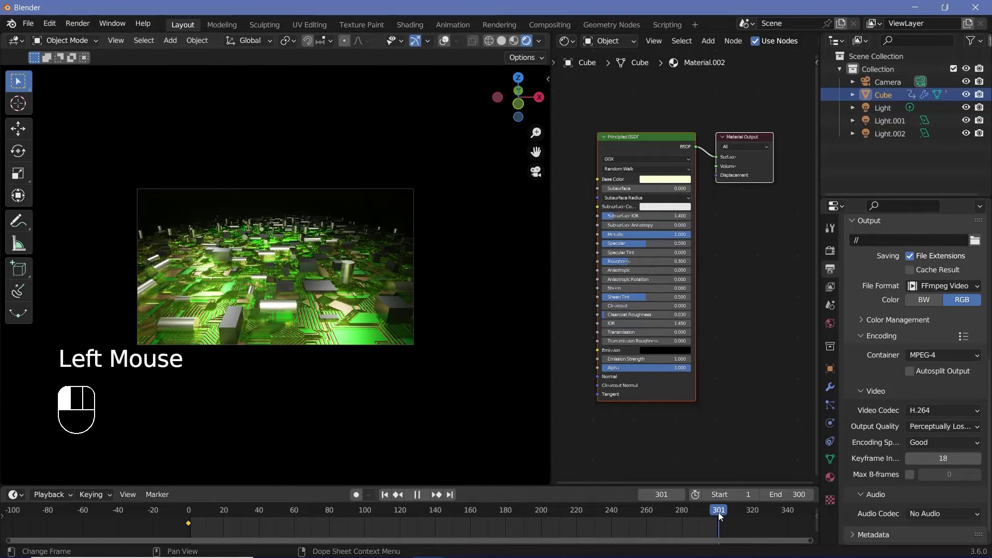
{"action": "key", "text": "Left"}
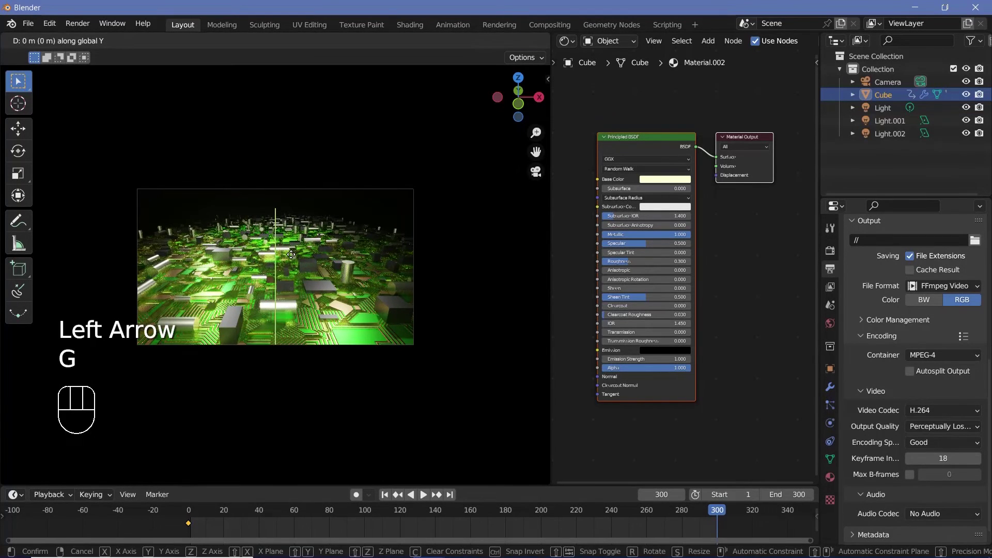
{"action": "key", "text": "g"}
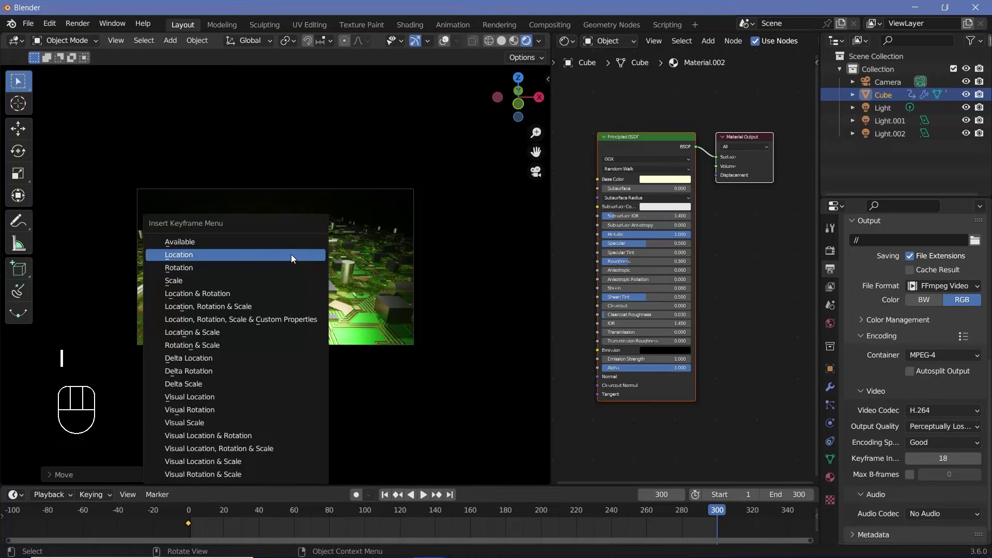
{"action": "key", "text": "i"}
{"action": "key", "text": "t"}
Play the animation back twice to check the board's steady motion.
{"action": "key", "text": "space"}
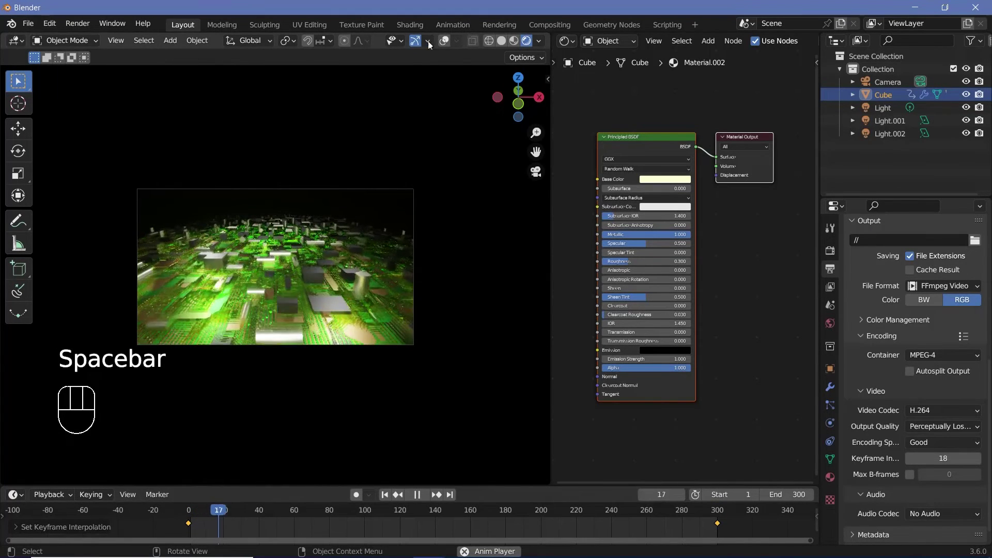
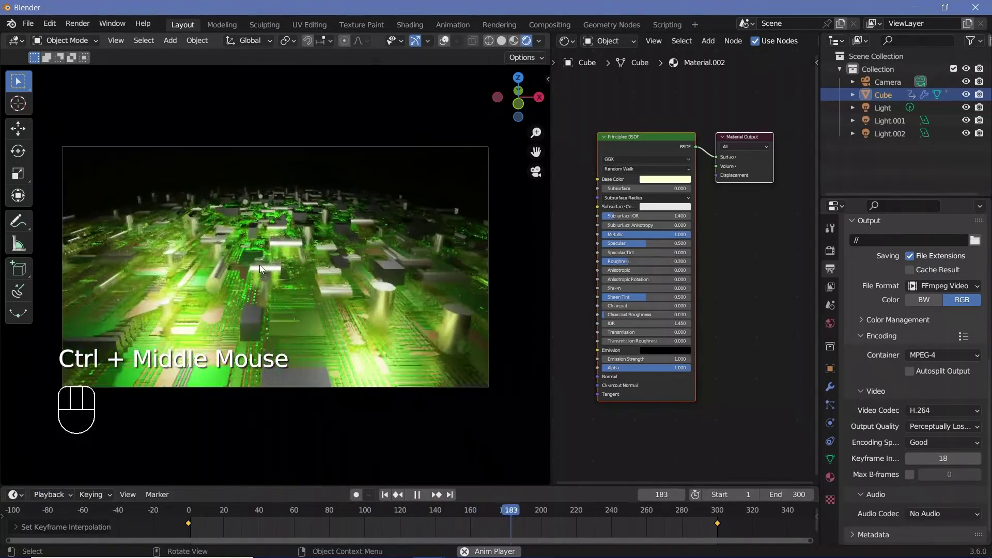
{"action": "key", "text": "space"}
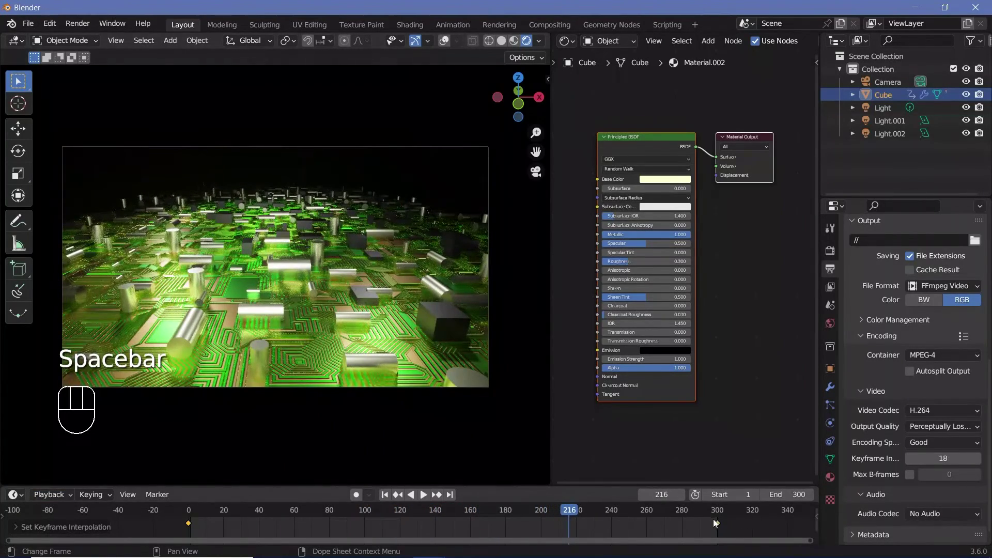
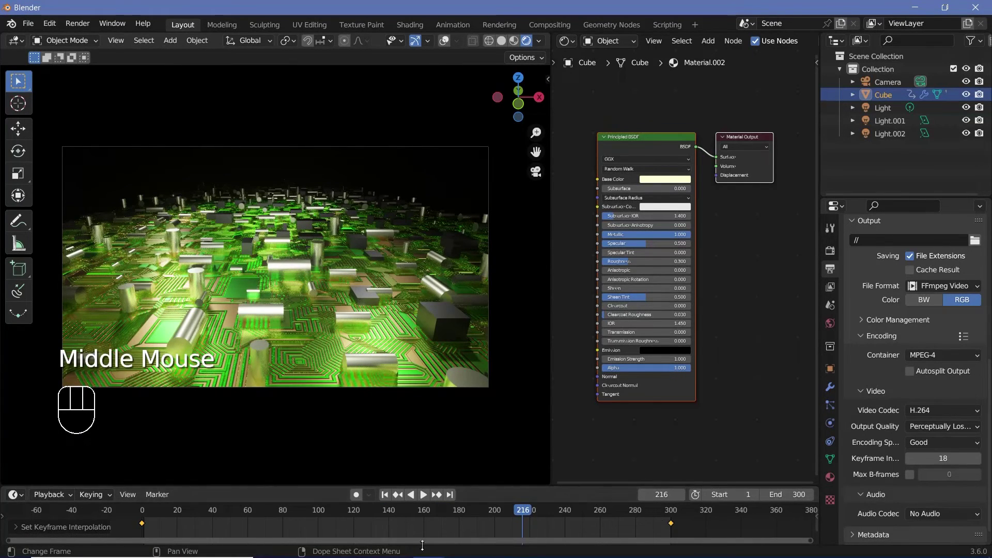
{"action": "key", "text": "space"}
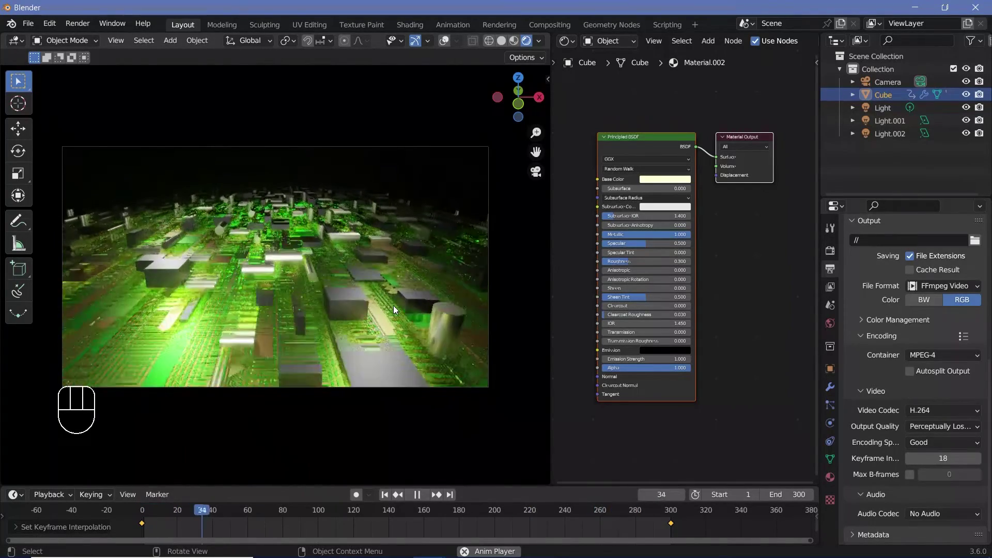
{"action": "key", "text": "space"}
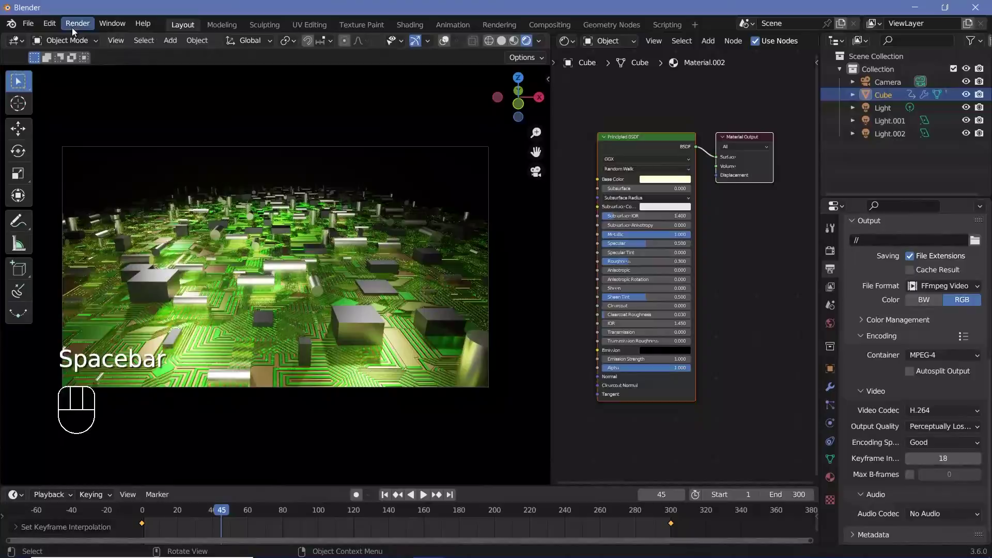